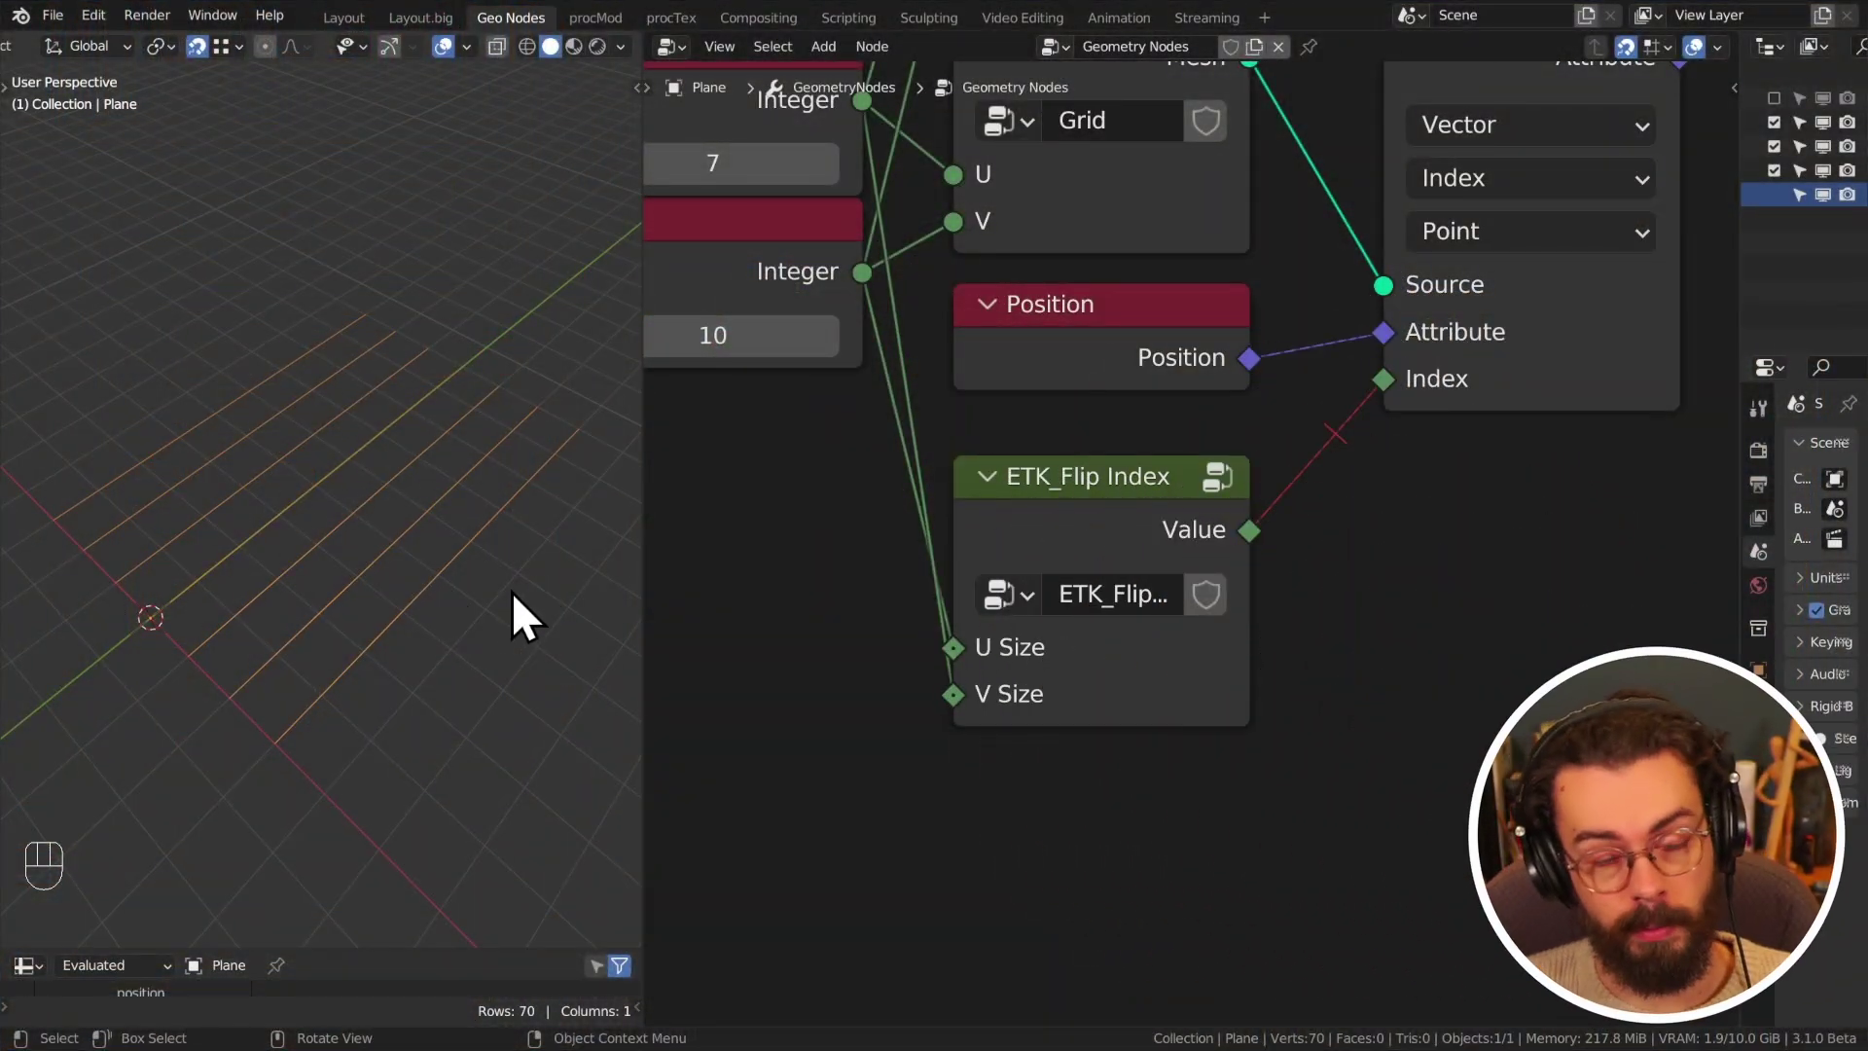
# - Sketch two annotation arrows over the grid showing its line directions in the maximized viewport
pyautogui.moveTo(525, 608); pyautogui.dragTo(513, 607)
pyautogui.moveTo(411, 388); pyautogui.dragTo(522, 392)
pyautogui.middleClick(295, 439)
pyautogui.middleClick(242, 404)
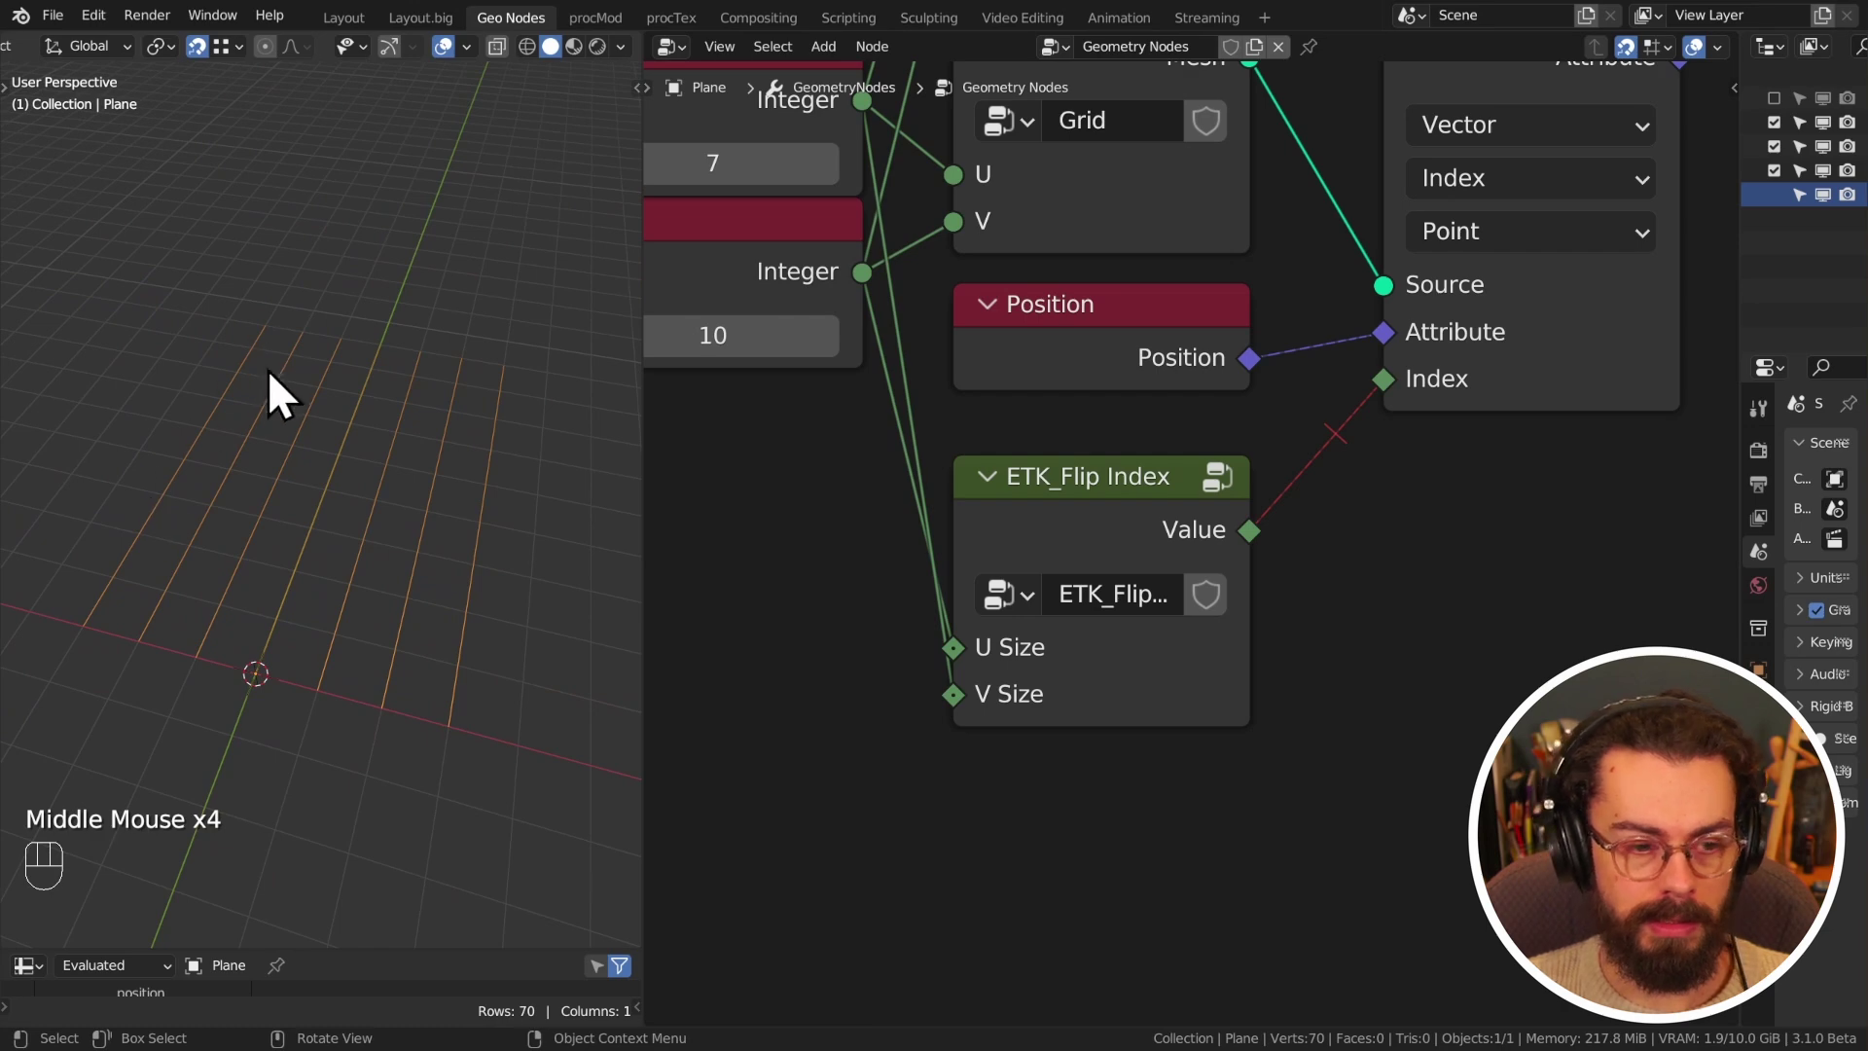
pyautogui.press('ctrl+space')
pyautogui.moveTo(521, 413); pyautogui.dragTo(483, 495)
pyautogui.press('d')
pyautogui.moveTo(456, 524); pyautogui.dragTo(608, 318)
pyautogui.press('d')
pyautogui.press('d')
pyautogui.press('d')
pyautogui.press('d')
pyautogui.press('d')
pyautogui.moveTo(937, 175); pyautogui.dragTo(1185, 338)
pyautogui.press('d')
pyautogui.press('d')
pyautogui.press('d')
pyautogui.press('ctrl+space')
# - Frame the whole geometry node tree in the node editor and settle the view
pyautogui.middleClick(1232, 457)
pyautogui.click(1287, 459)
pyautogui.rightClick(1286, 460)
pyautogui.middleClick(1314, 399)
pyautogui.middleClick(1239, 351)
pyautogui.middleClick(1228, 373)
pyautogui.middleClick(1164, 538)
pyautogui.click(1188, 304)
pyautogui.moveTo(1069, 313); pyautogui.dragTo(1166, 305)
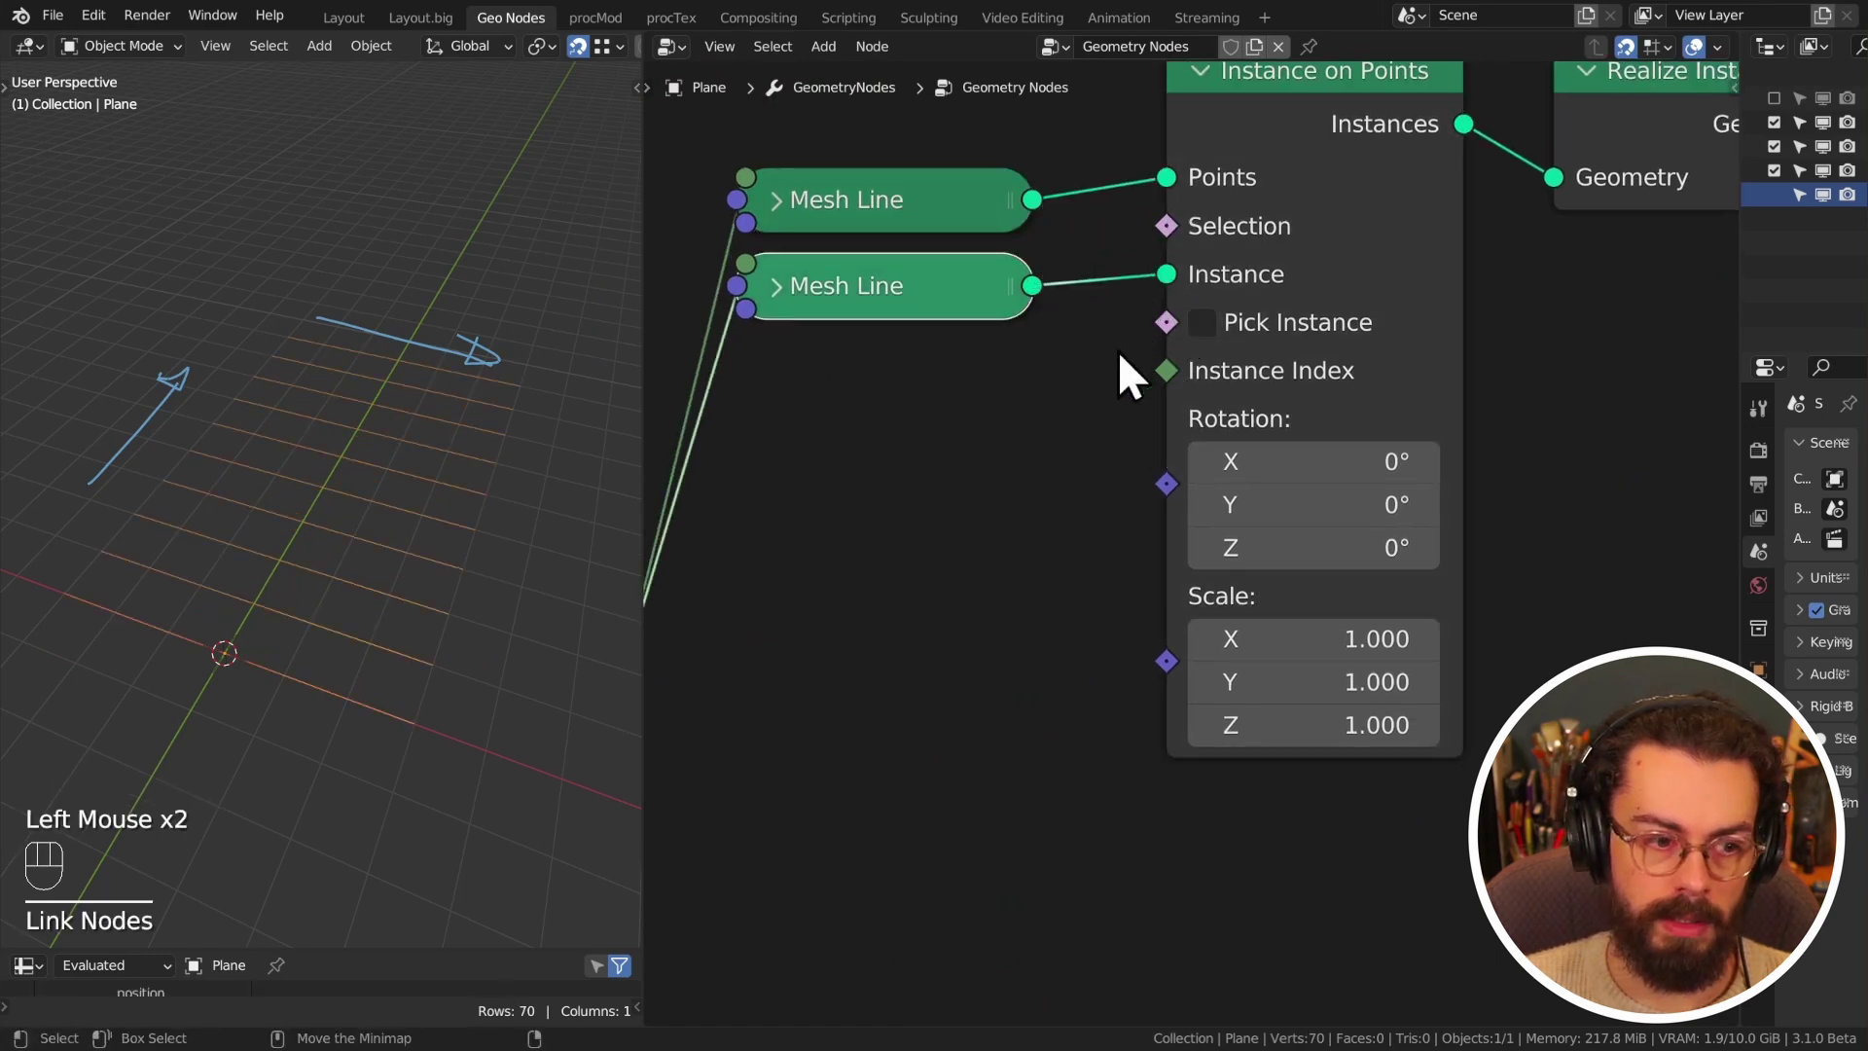
# - Box-select the instancing and transfer nodes ready for removal
pyautogui.middleClick(579, 588)
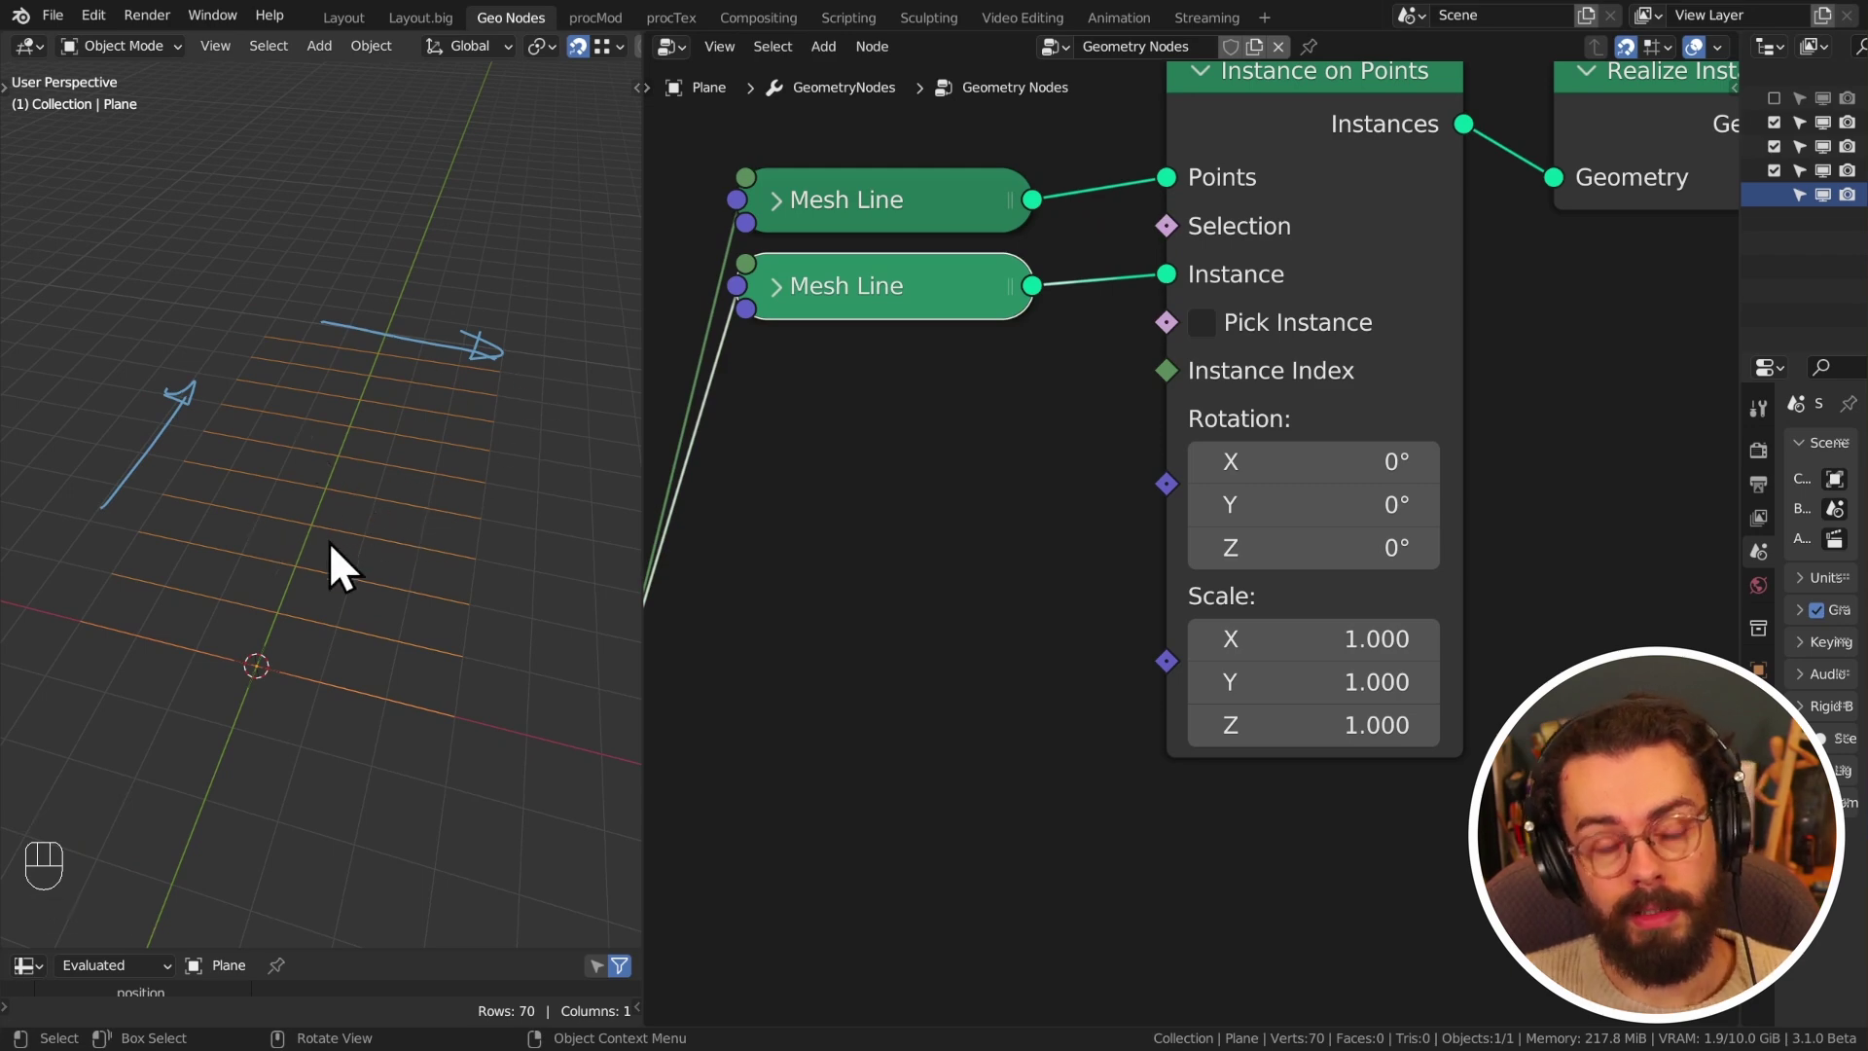
pyautogui.middleClick(1299, 675)
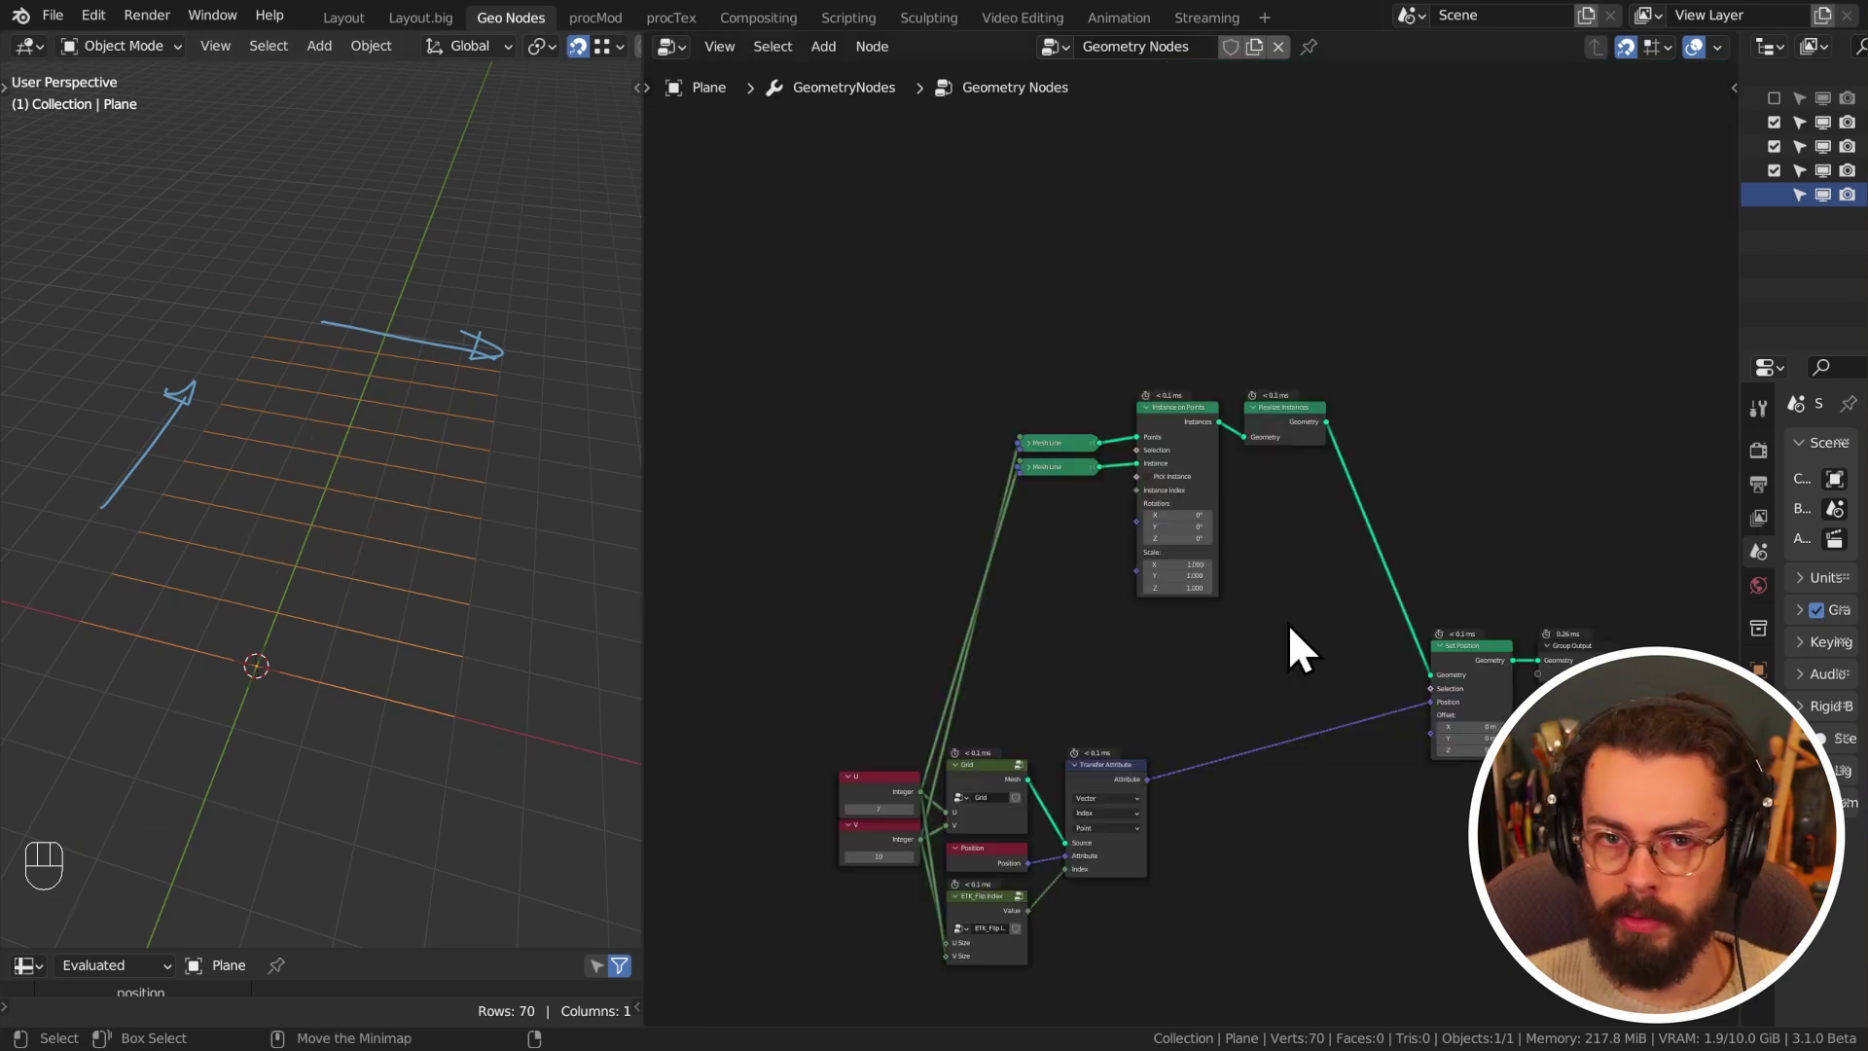
pyautogui.middleClick(1327, 580)
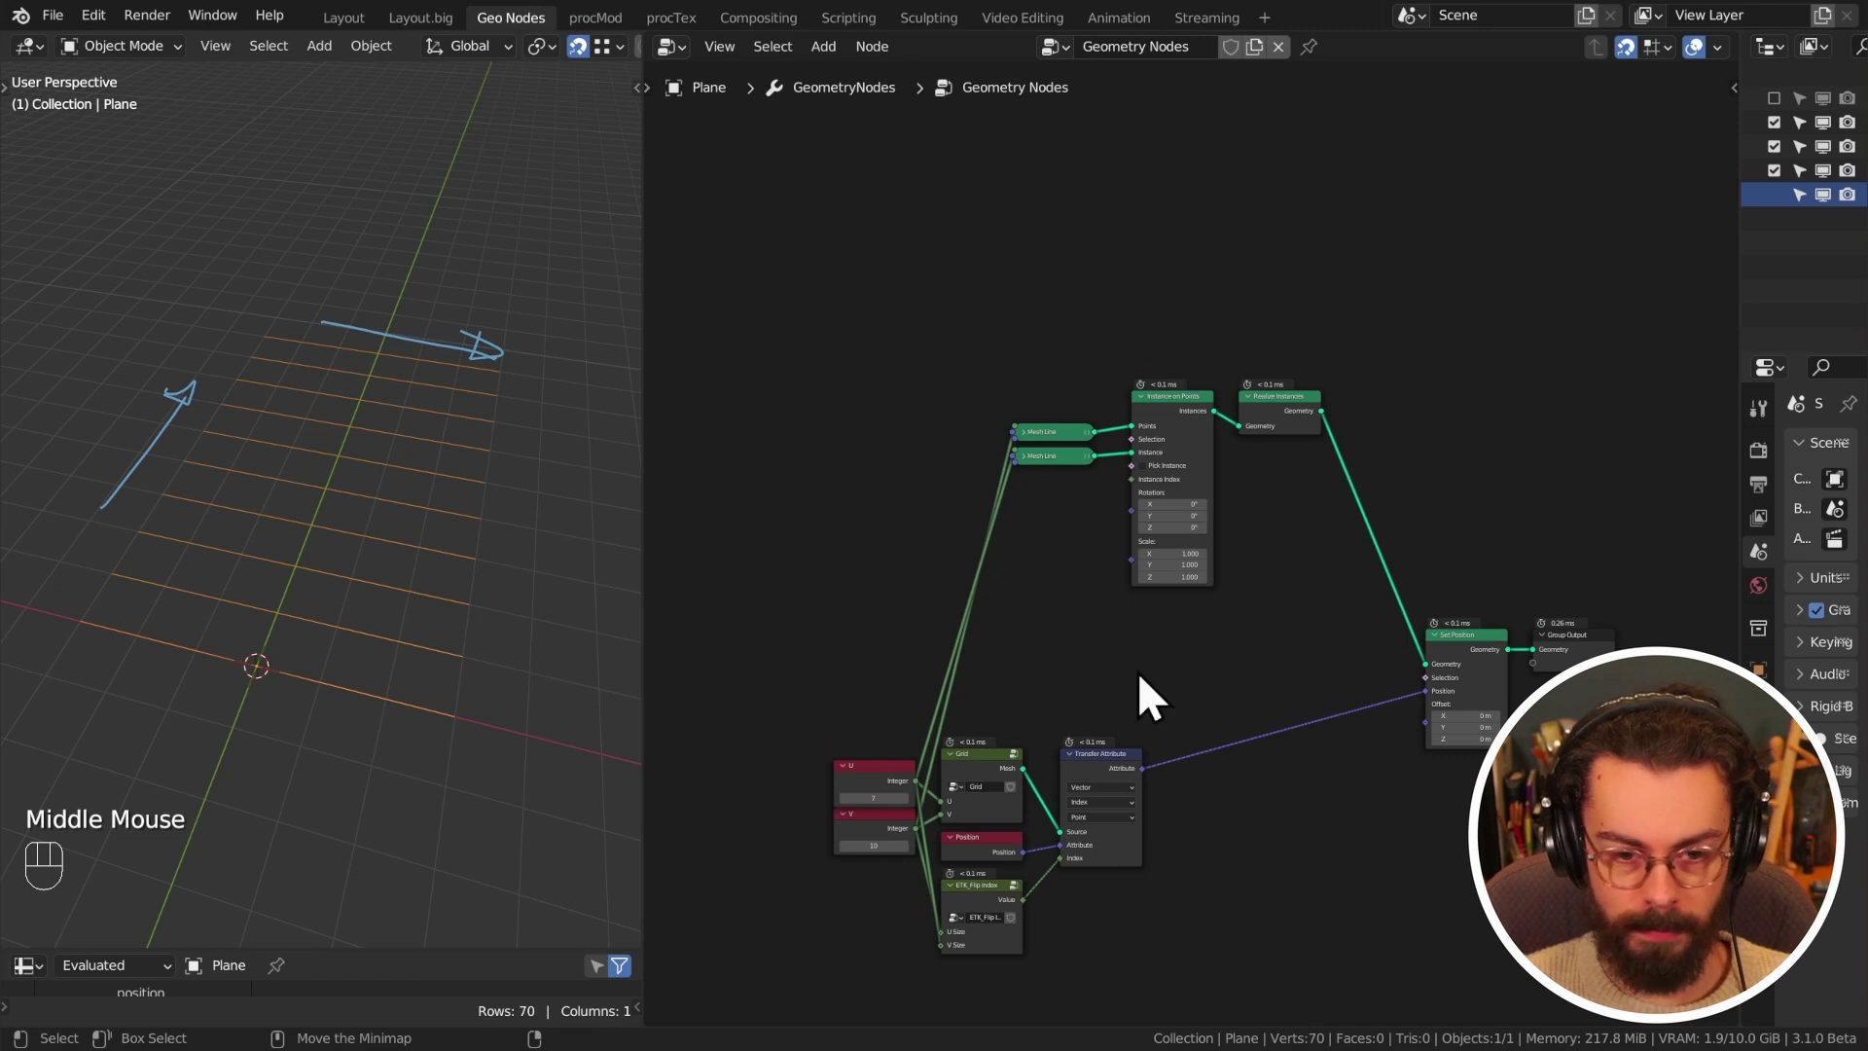
pyautogui.middleClick(1247, 539)
pyautogui.moveTo(1118, 411); pyautogui.dragTo(1305, 631)
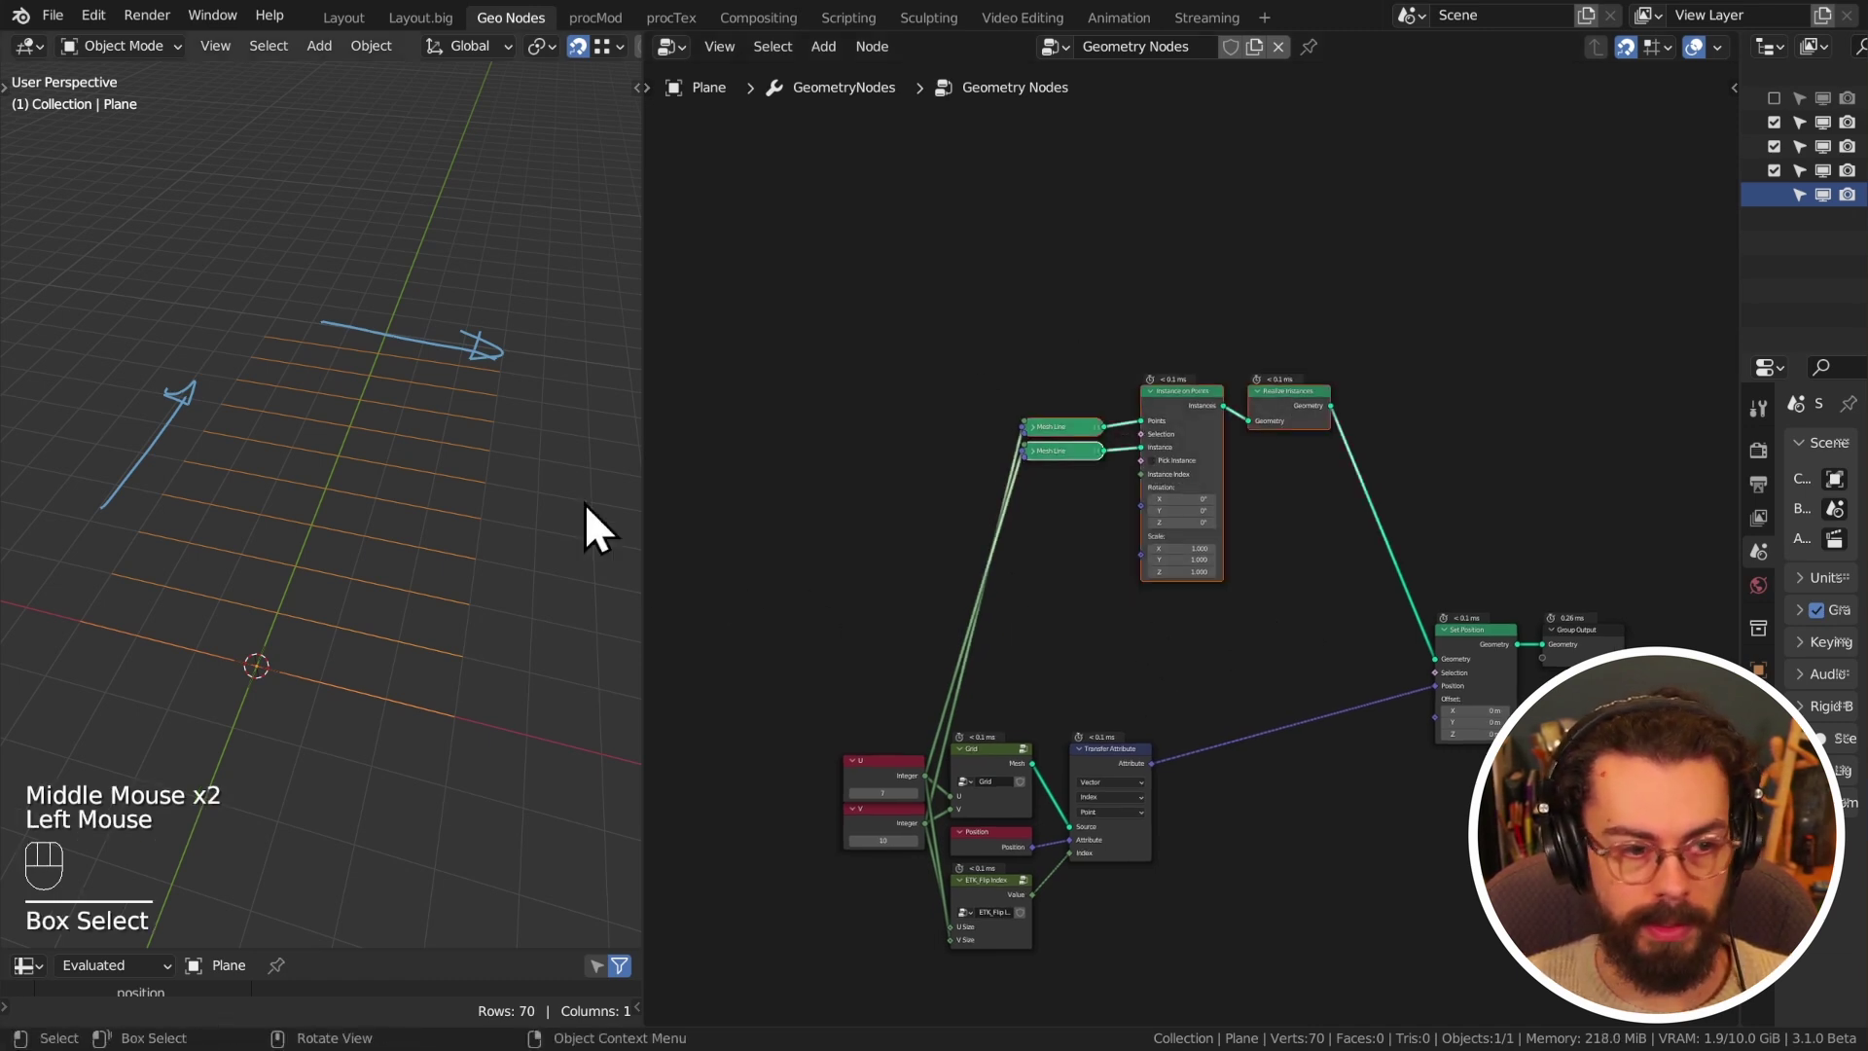
pyautogui.press('d')
pyautogui.rightClick(987, 360)
# - Delete the extra nodes so only U, V, the Grid group and the output remain
pyautogui.moveTo(1050, 390); pyautogui.dragTo(1262, 596)
pyautogui.press('x')
pyautogui.middleClick(1251, 562)
pyautogui.moveTo(1325, 549); pyautogui.dragTo(1404, 692)
pyautogui.moveTo(1399, 608); pyautogui.dragTo(1414, 704)
pyautogui.middleClick(1211, 703)
pyautogui.press('x')
pyautogui.click(1216, 594)
pyautogui.press('x')
pyautogui.middleClick(1108, 570)
pyautogui.click(1105, 570)
# - Reposition the remaining nodes and enter the Grid node group to inspect it
pyautogui.moveTo(542, 596); pyautogui.dragTo(503, 641)
pyautogui.moveTo(1501, 394); pyautogui.dragTo(1652, 535)
pyautogui.press('g')
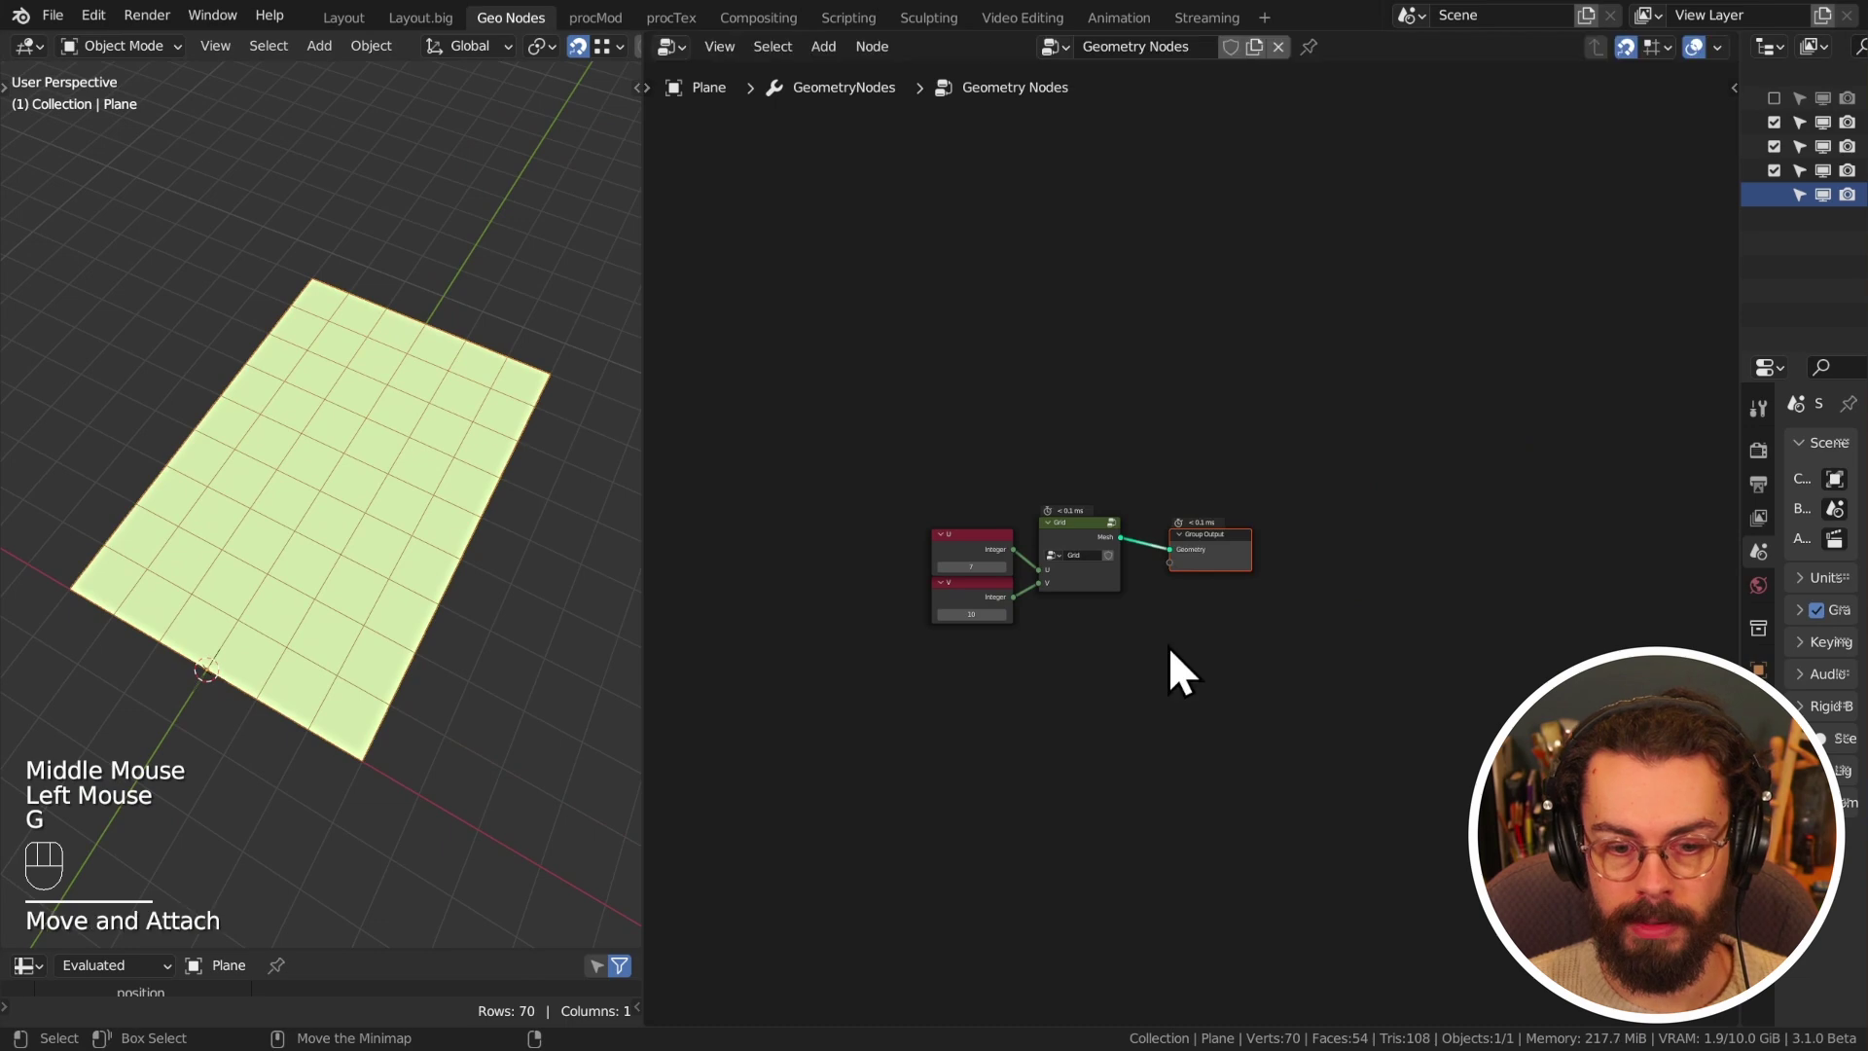
pyautogui.press('ctrl+Tab')
pyautogui.middleClick(1166, 505)
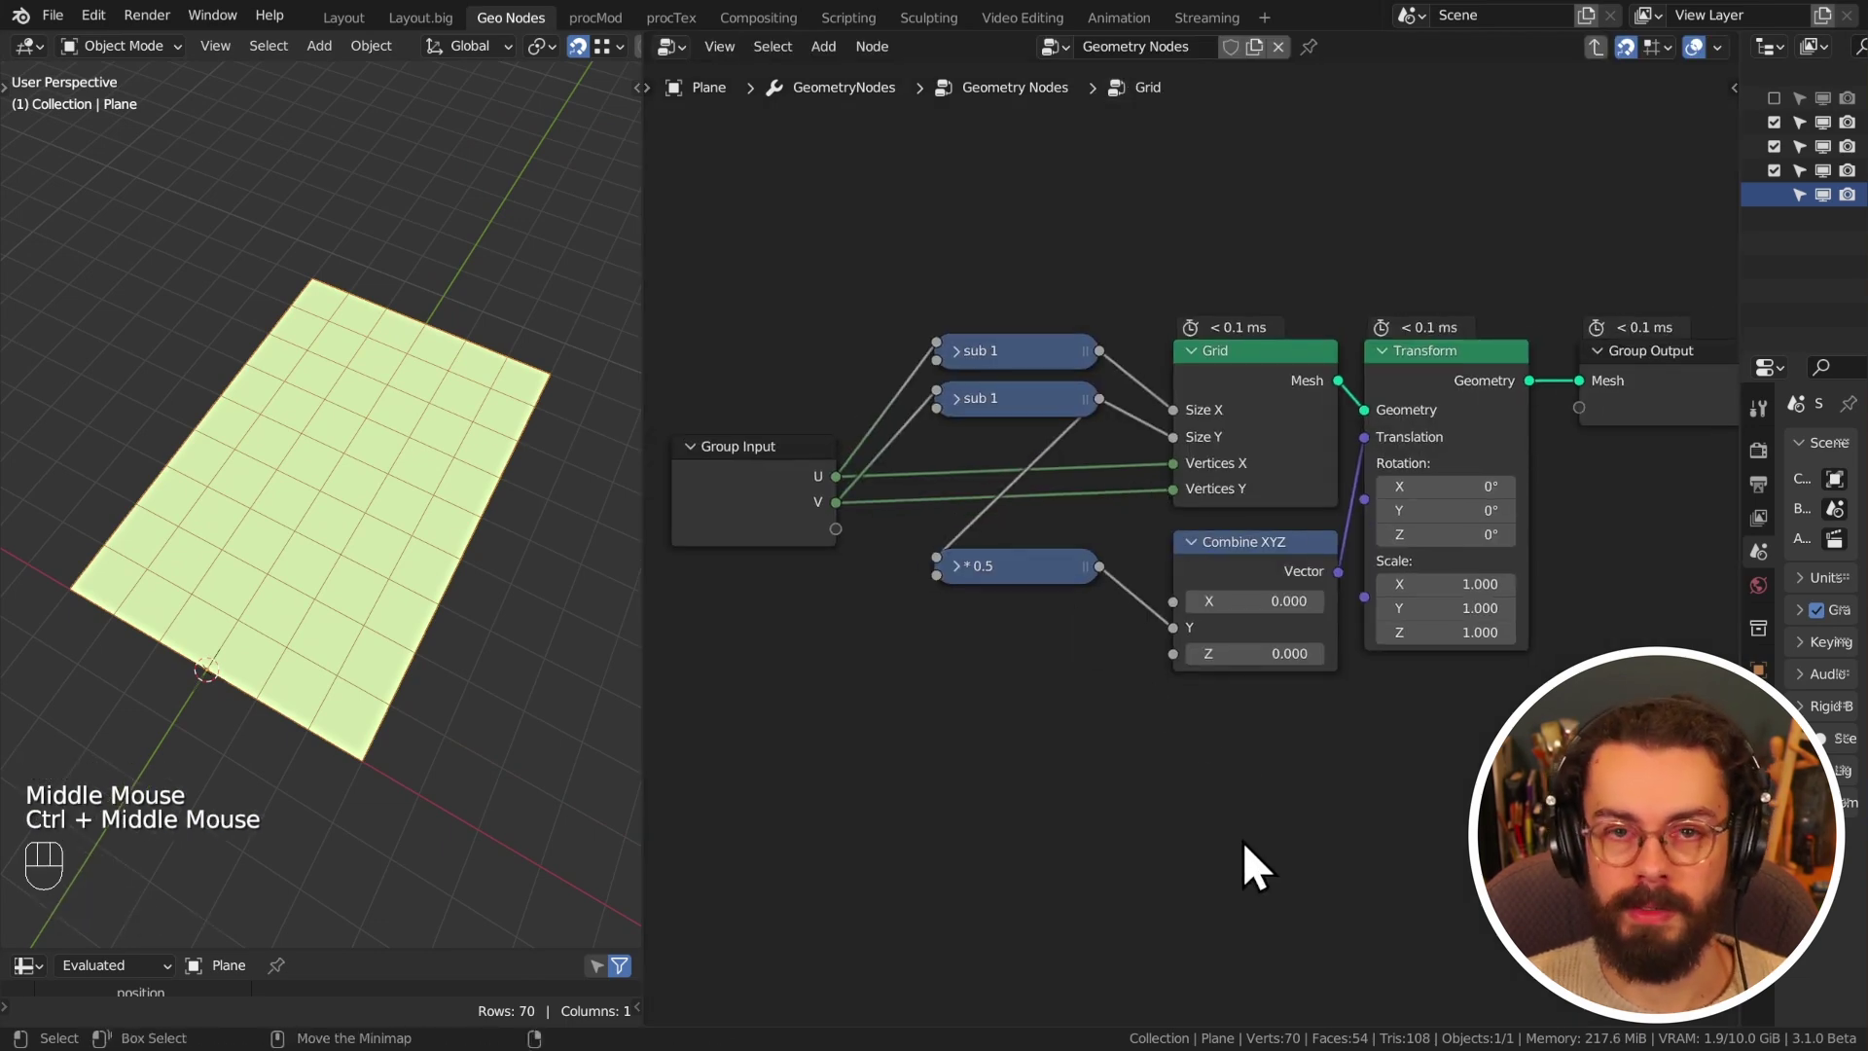
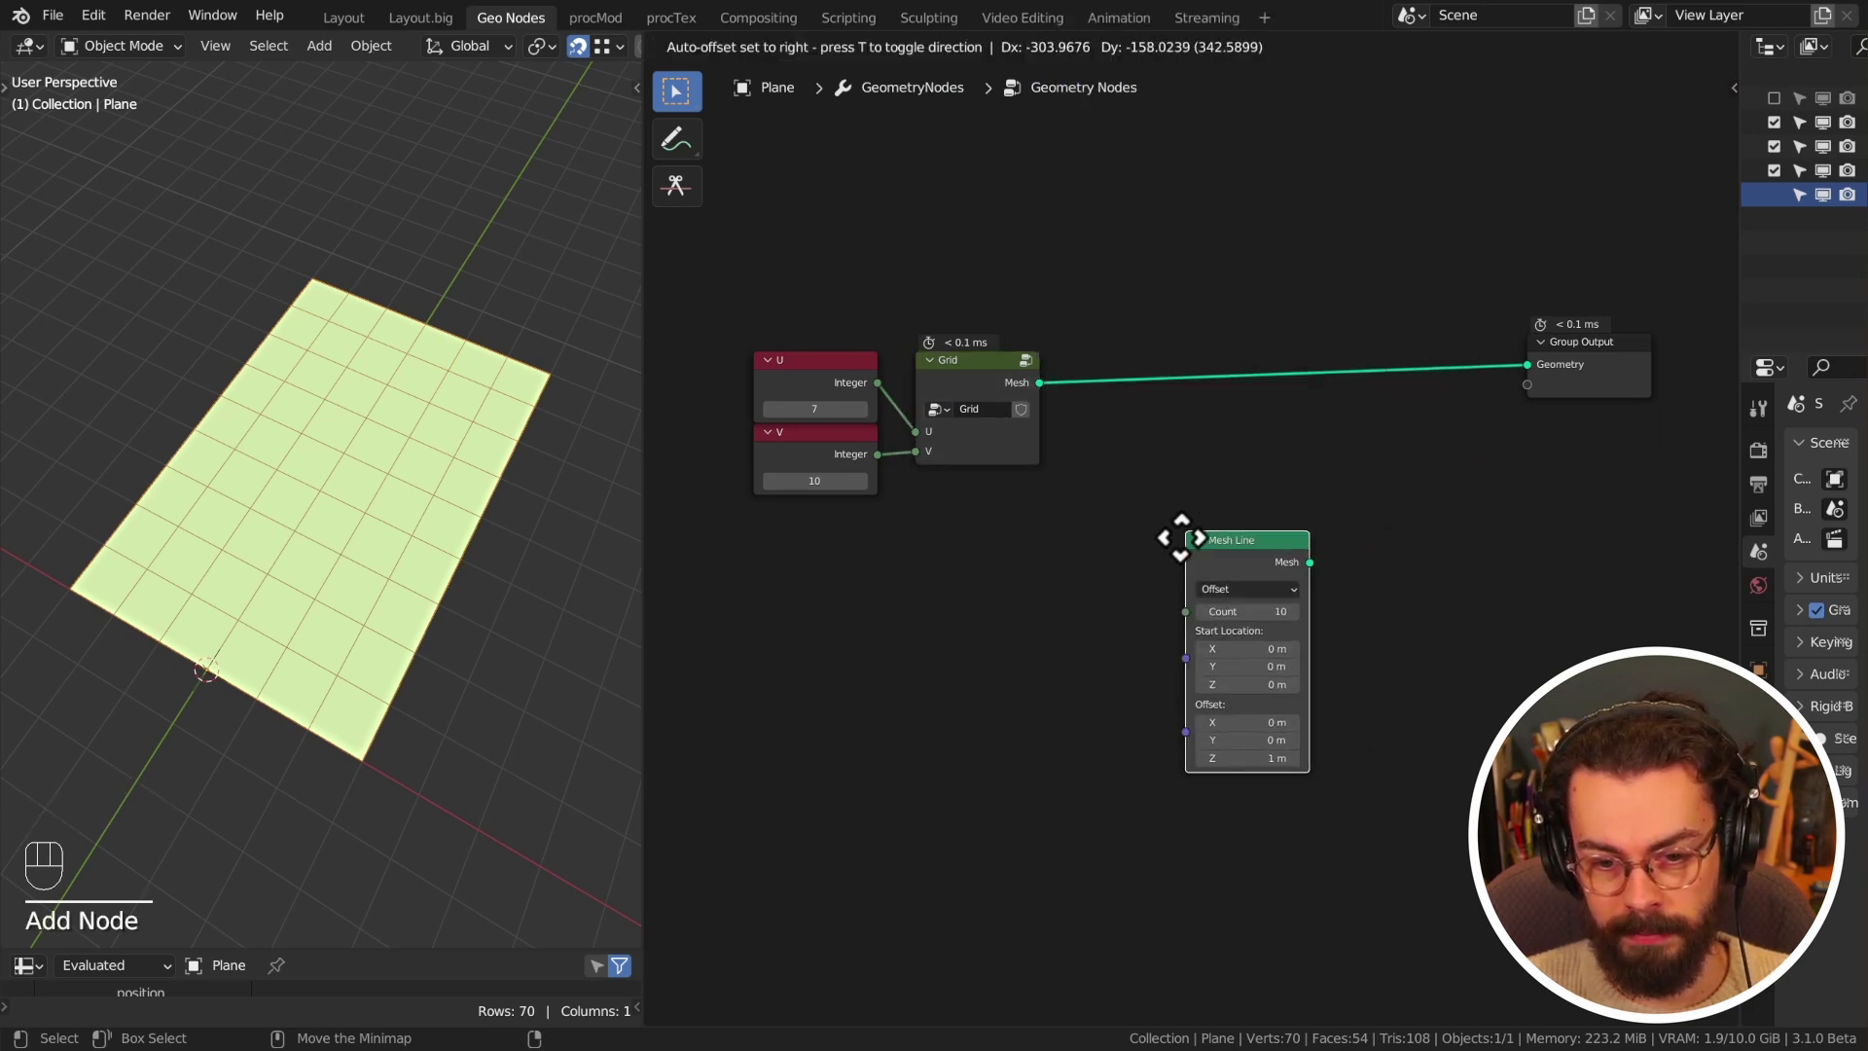
# - Recentre the node graph and move the Grid node up and to the right
pyautogui.middleClick(1305, 487)
pyautogui.middleClick(1262, 502)
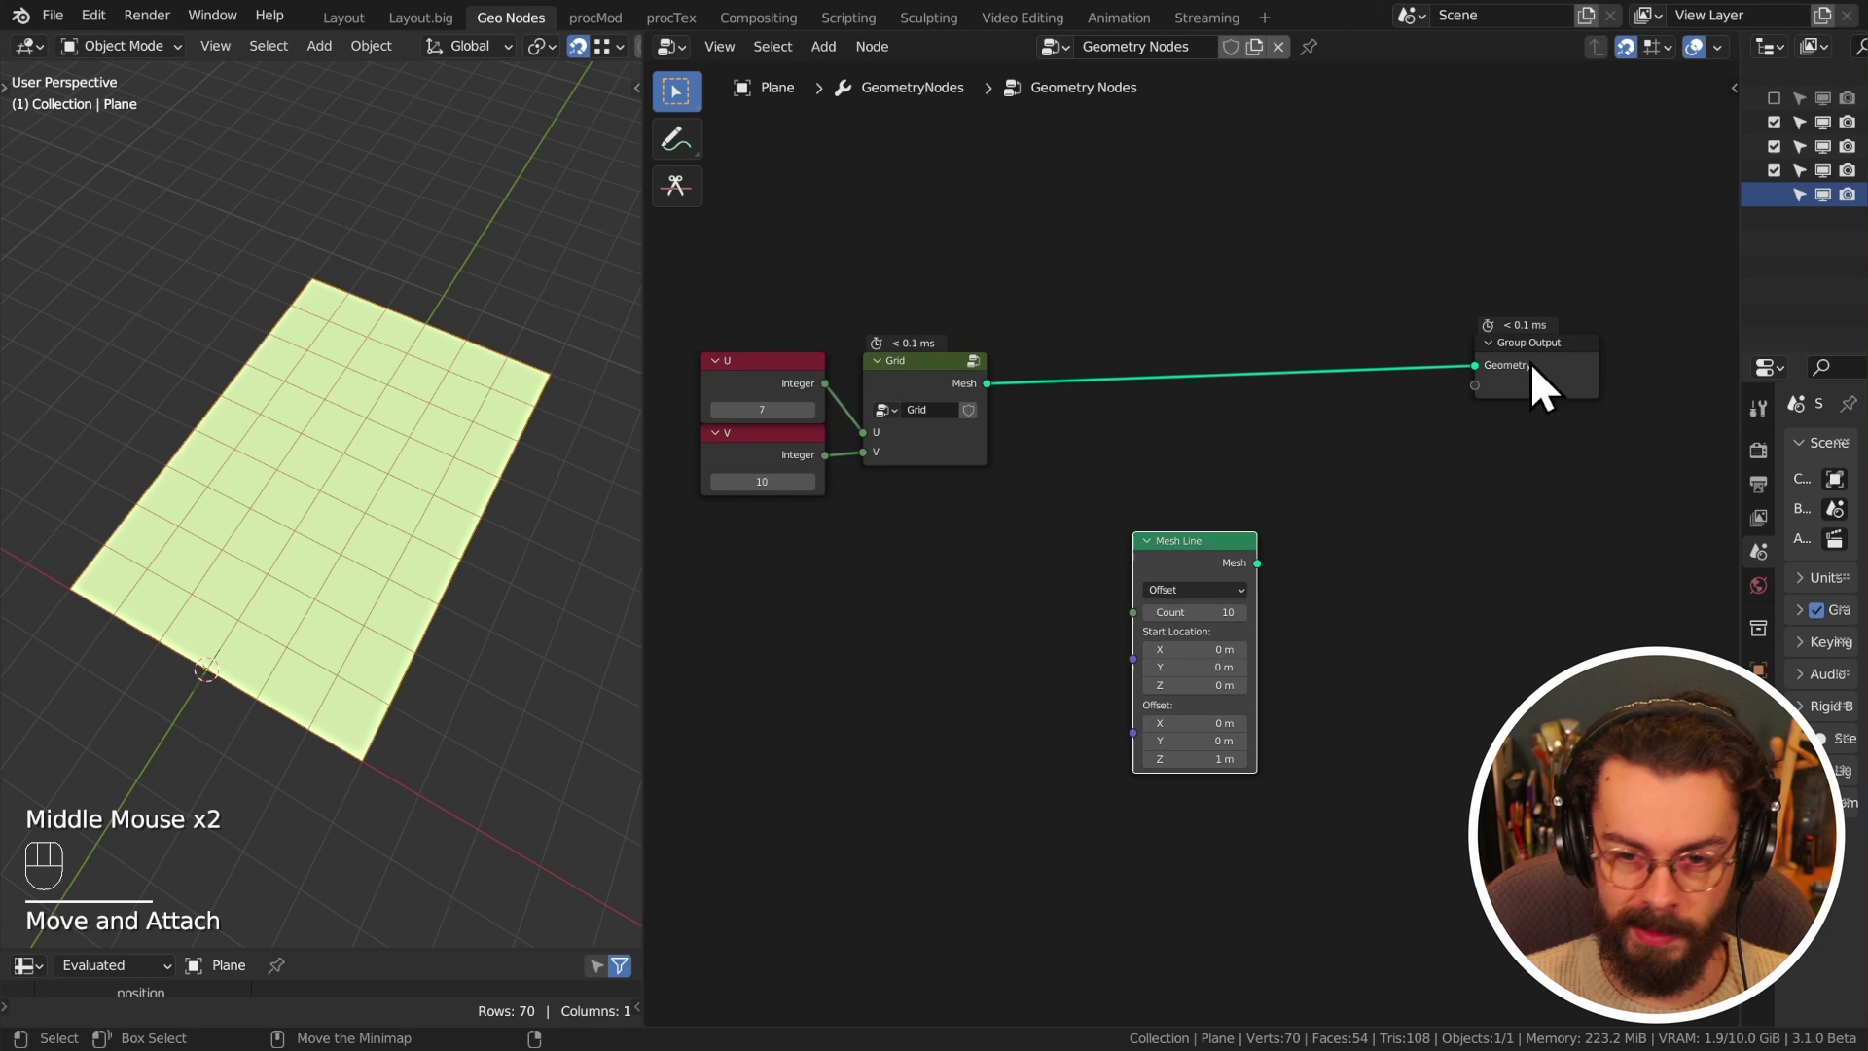
pyautogui.click(1527, 388)
pyautogui.middleClick(1204, 469)
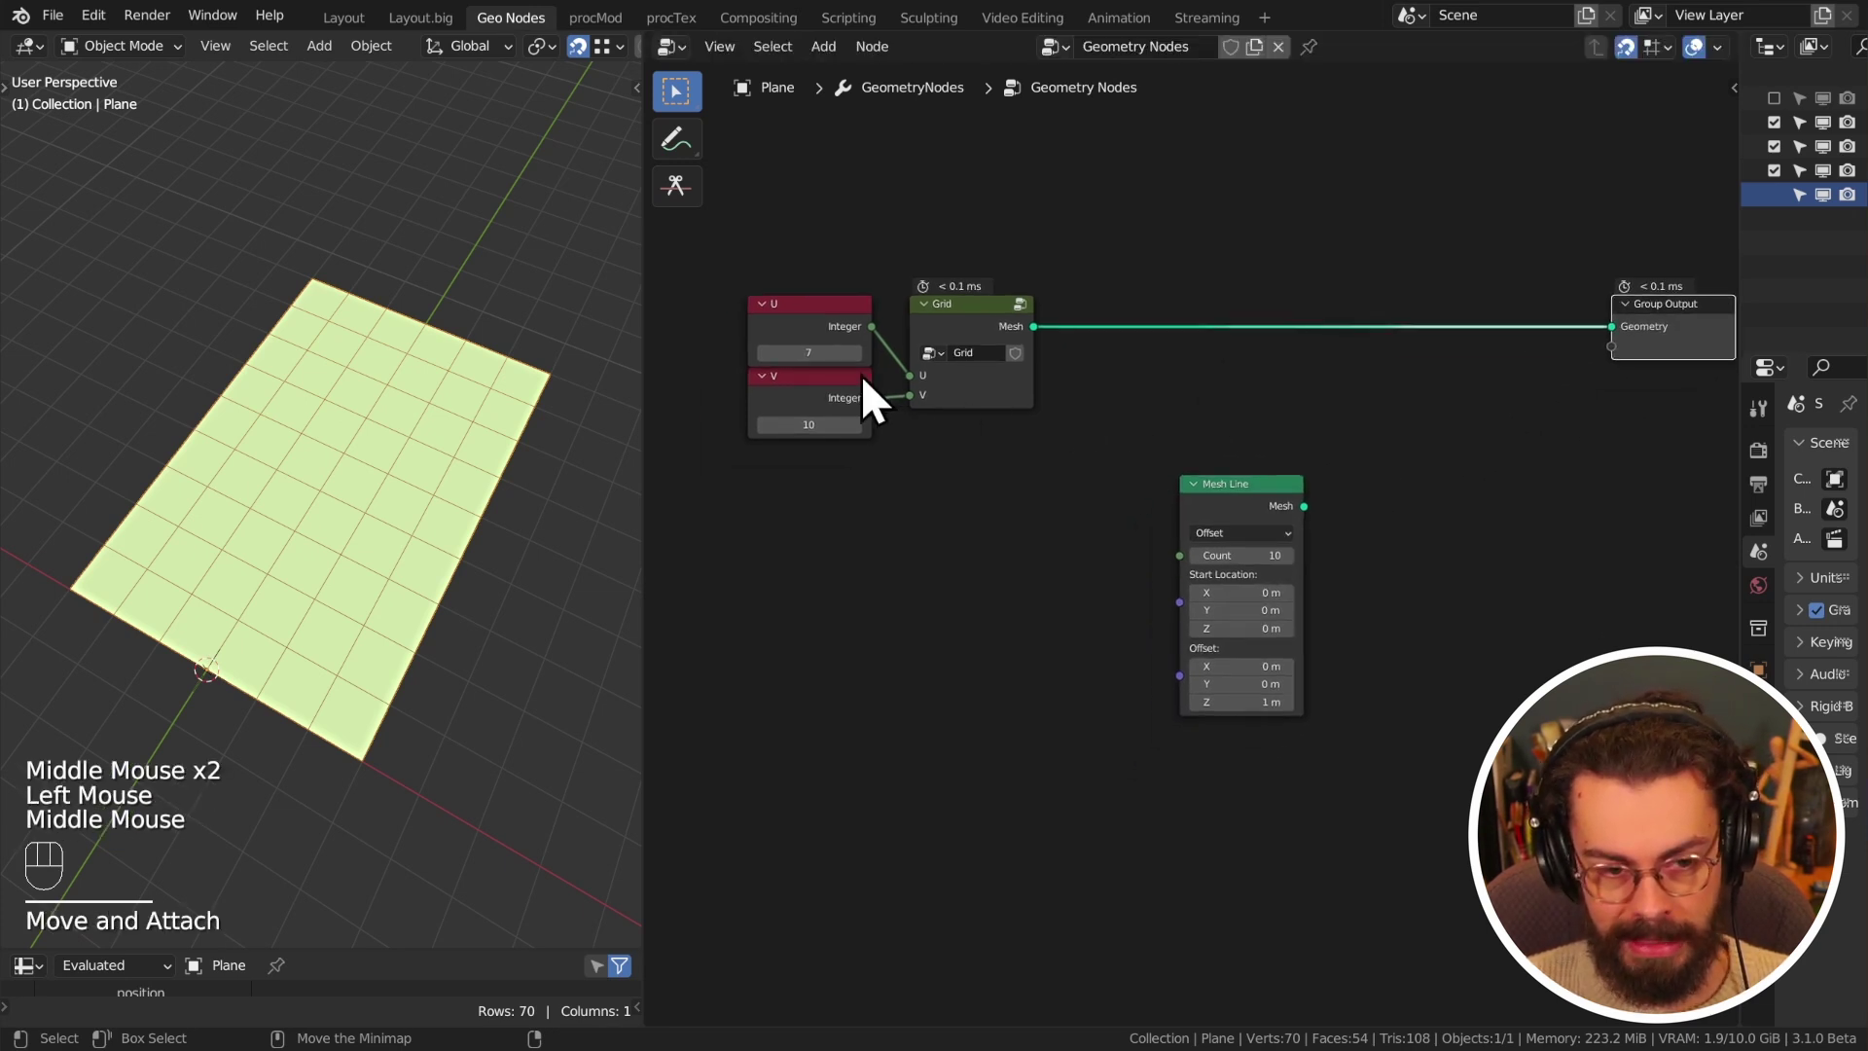
pyautogui.moveTo(992, 349); pyautogui.dragTo(1054, 316)
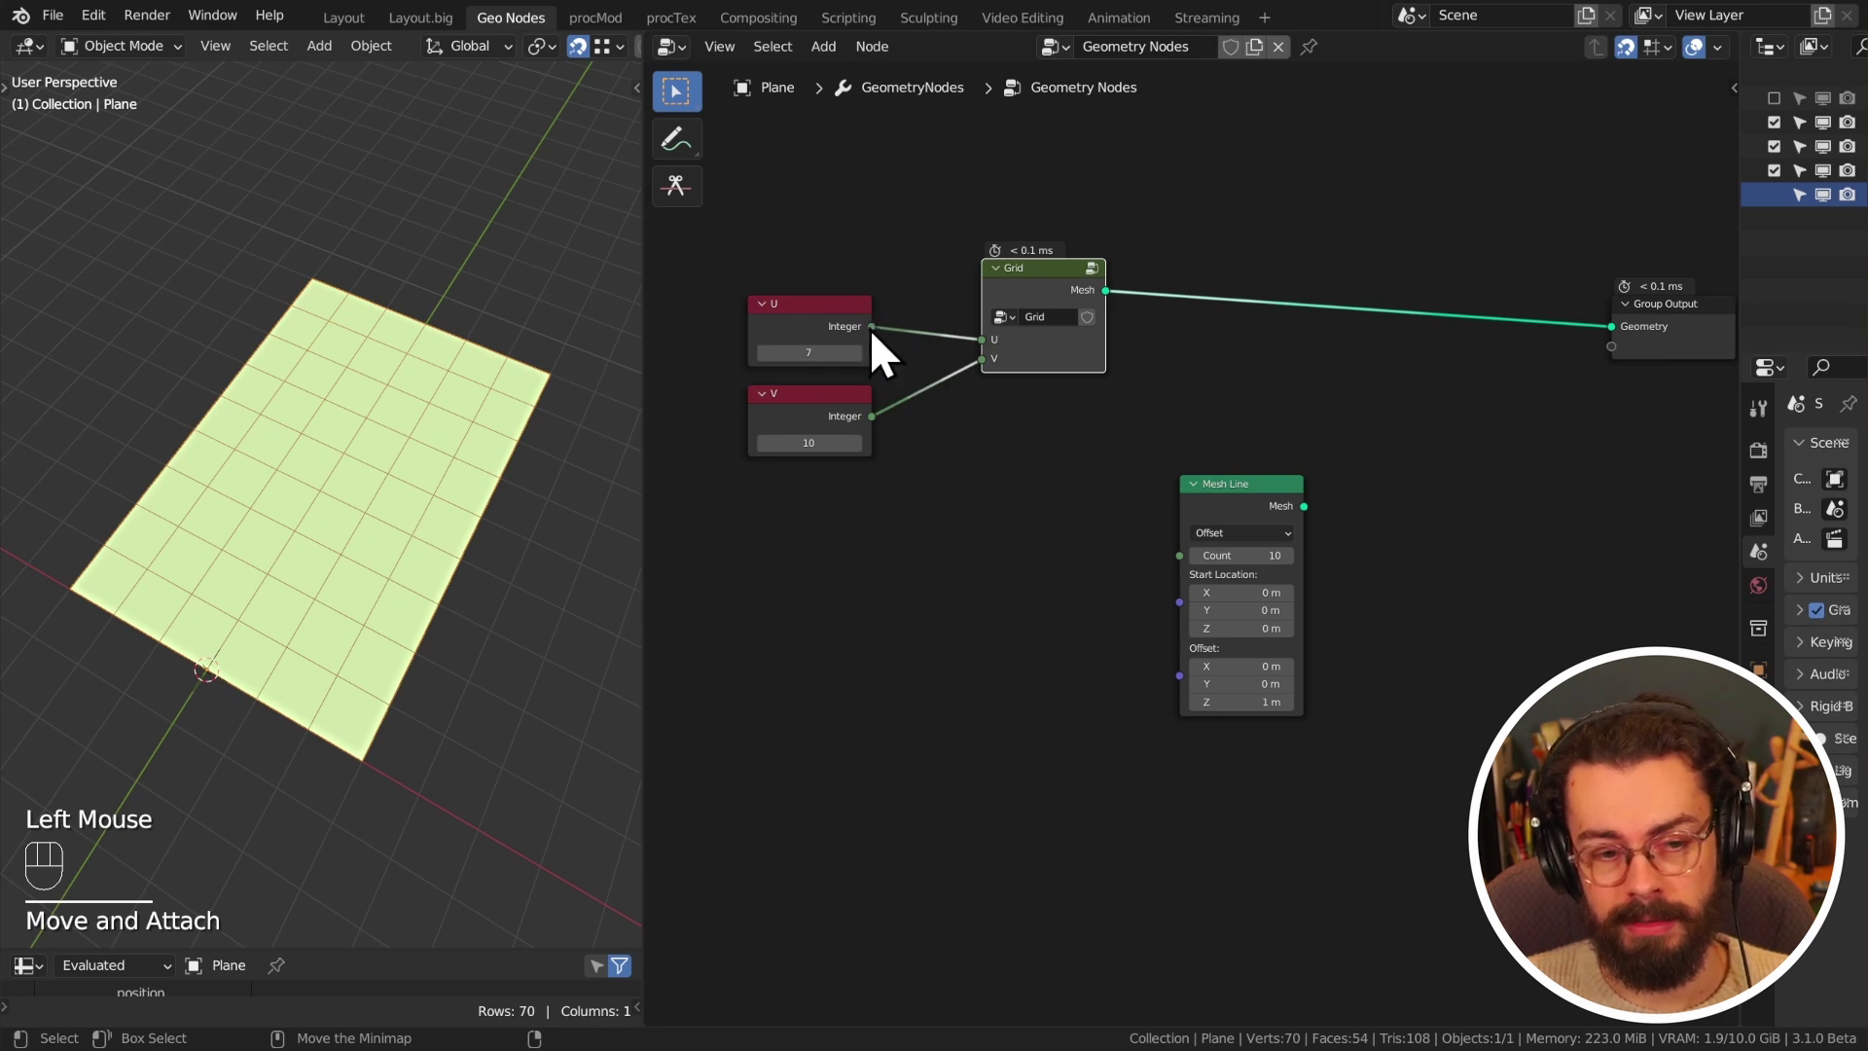
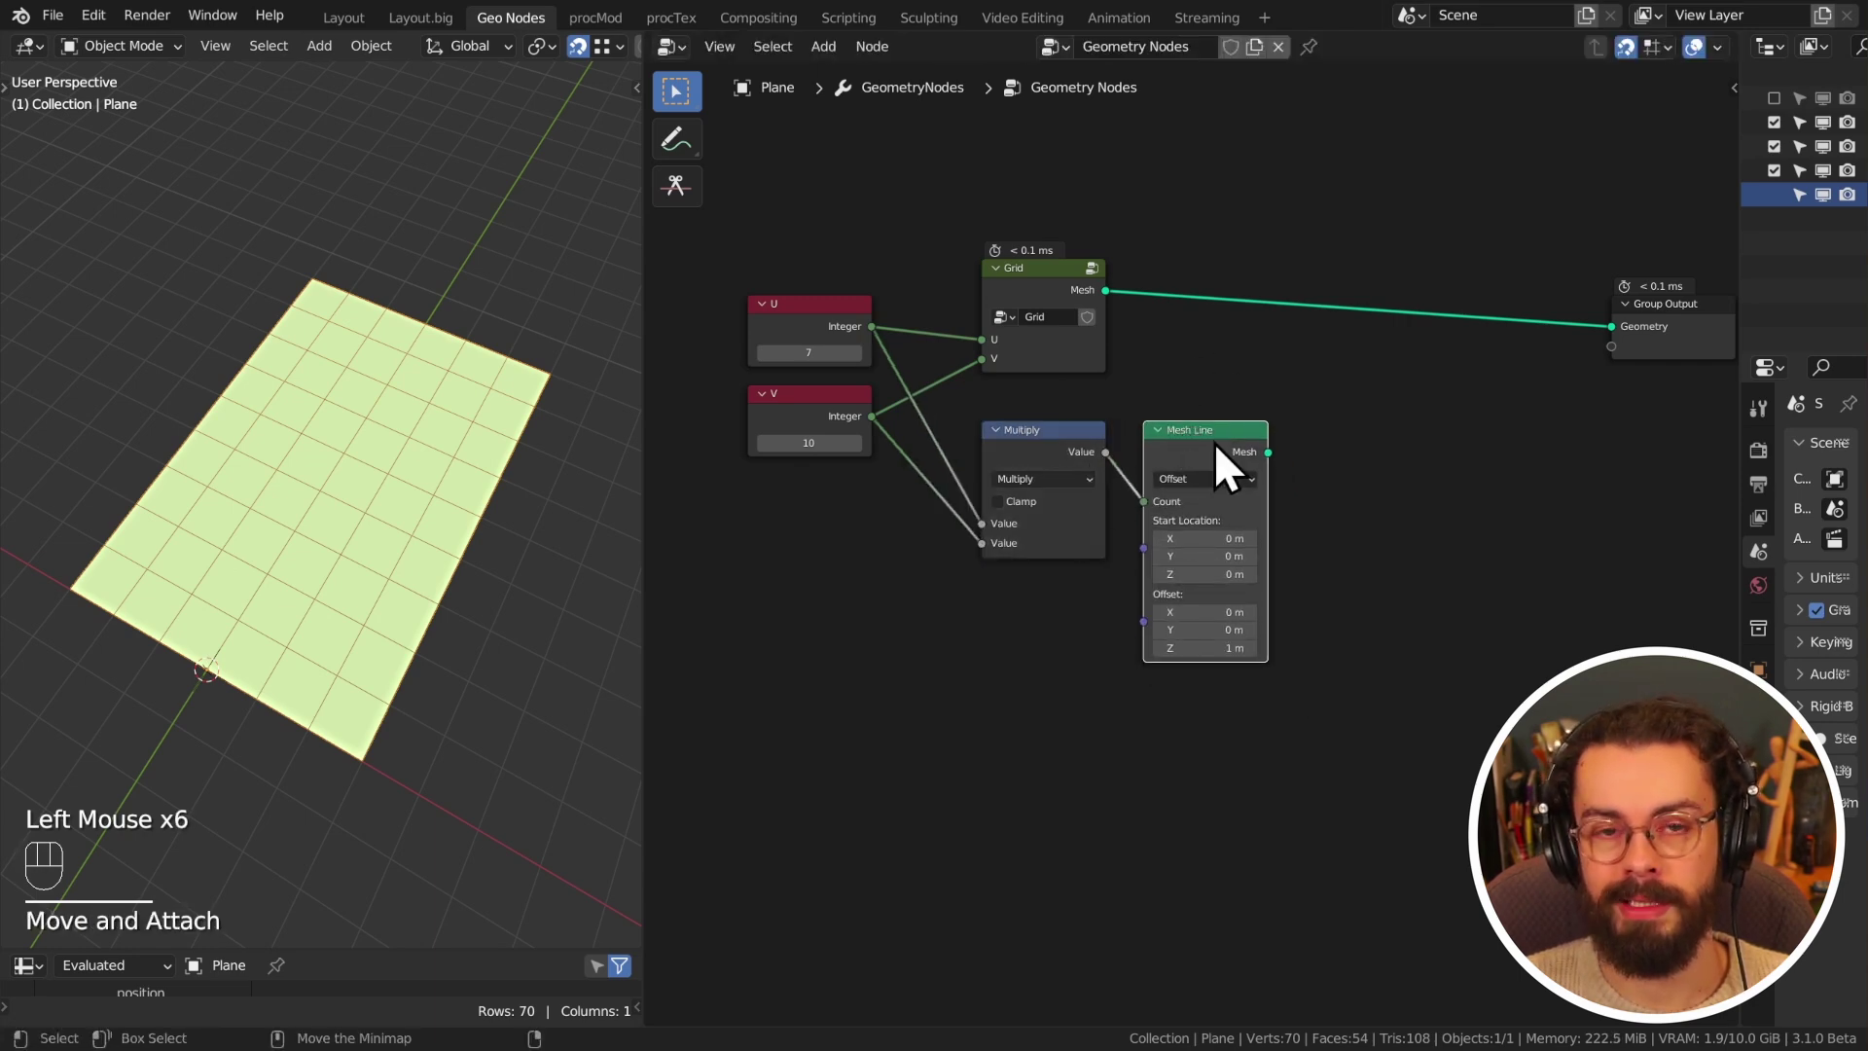
# - Add a Transfer Attribute node in Index mode with a Position node as its attribute
pyautogui.middleClick(1196, 245)
pyautogui.middleClick(1236, 351)
pyautogui.moveTo(1224, 369); pyautogui.dragTo(1271, 269)
pyautogui.middleClick(1241, 311)
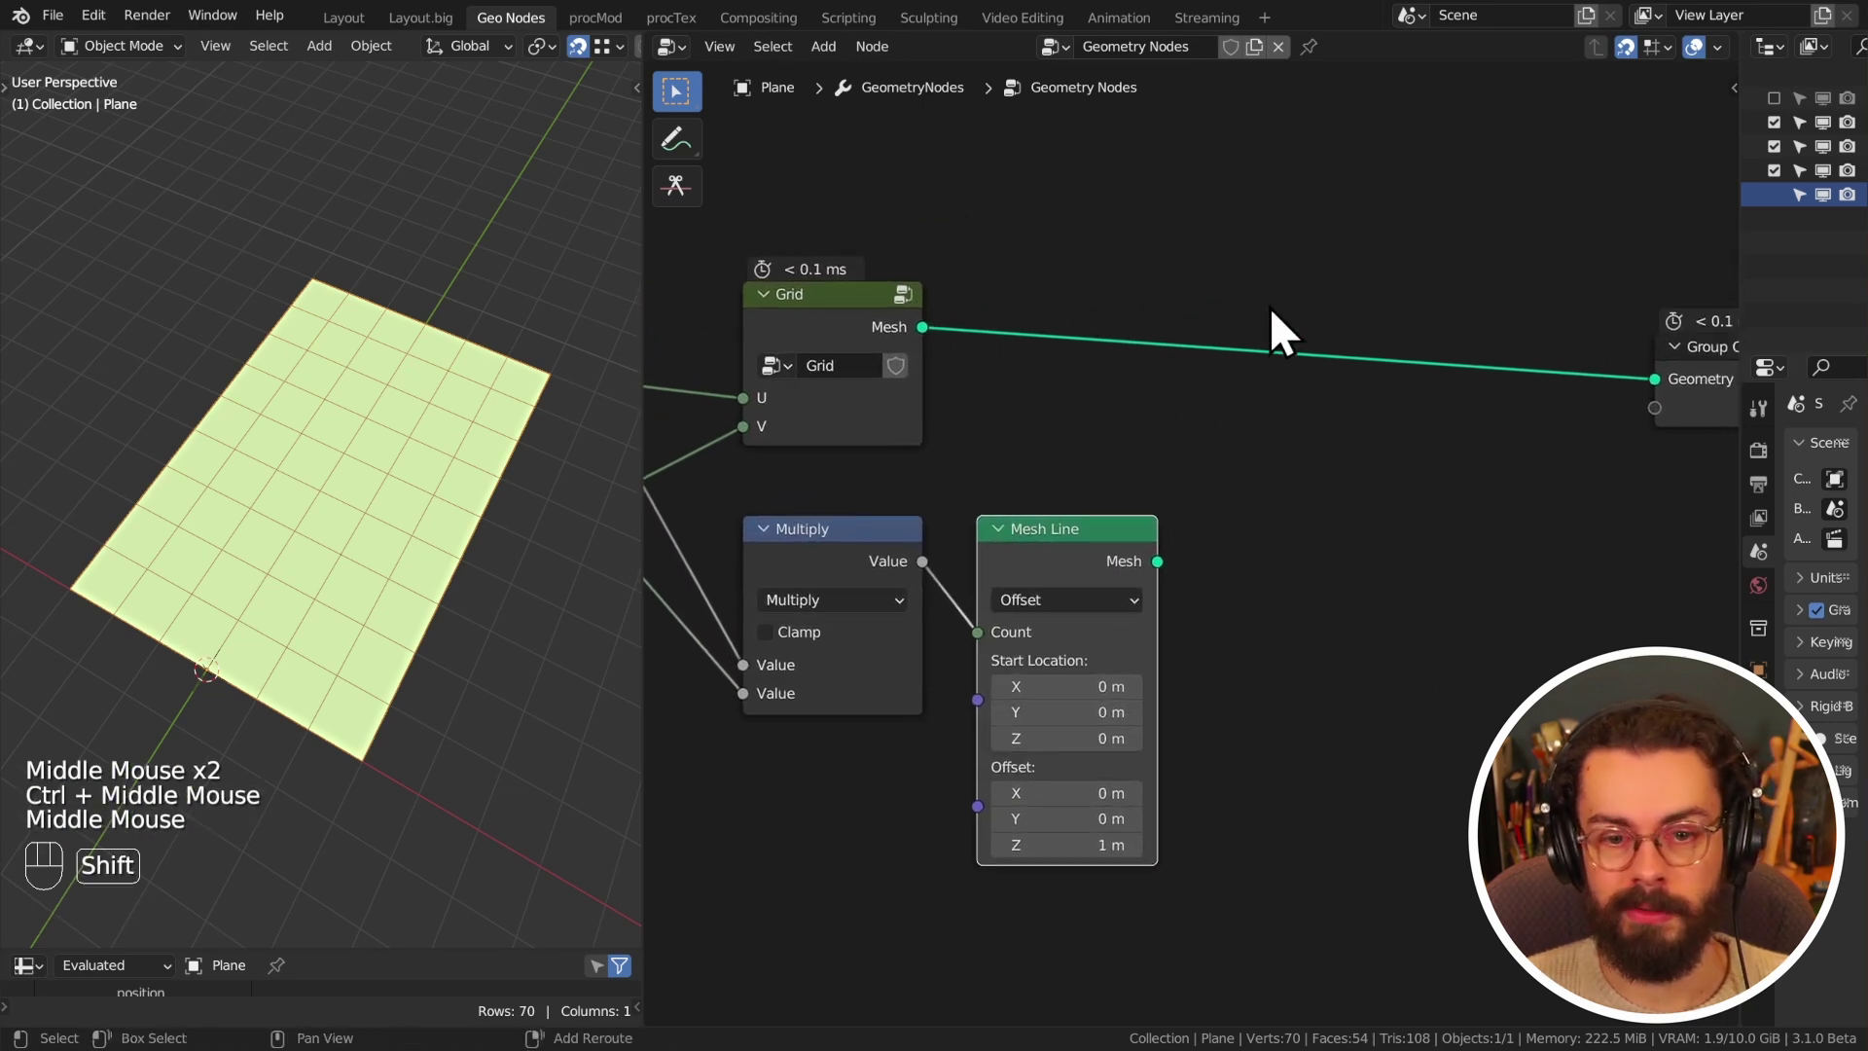
pyautogui.press('shift+a')
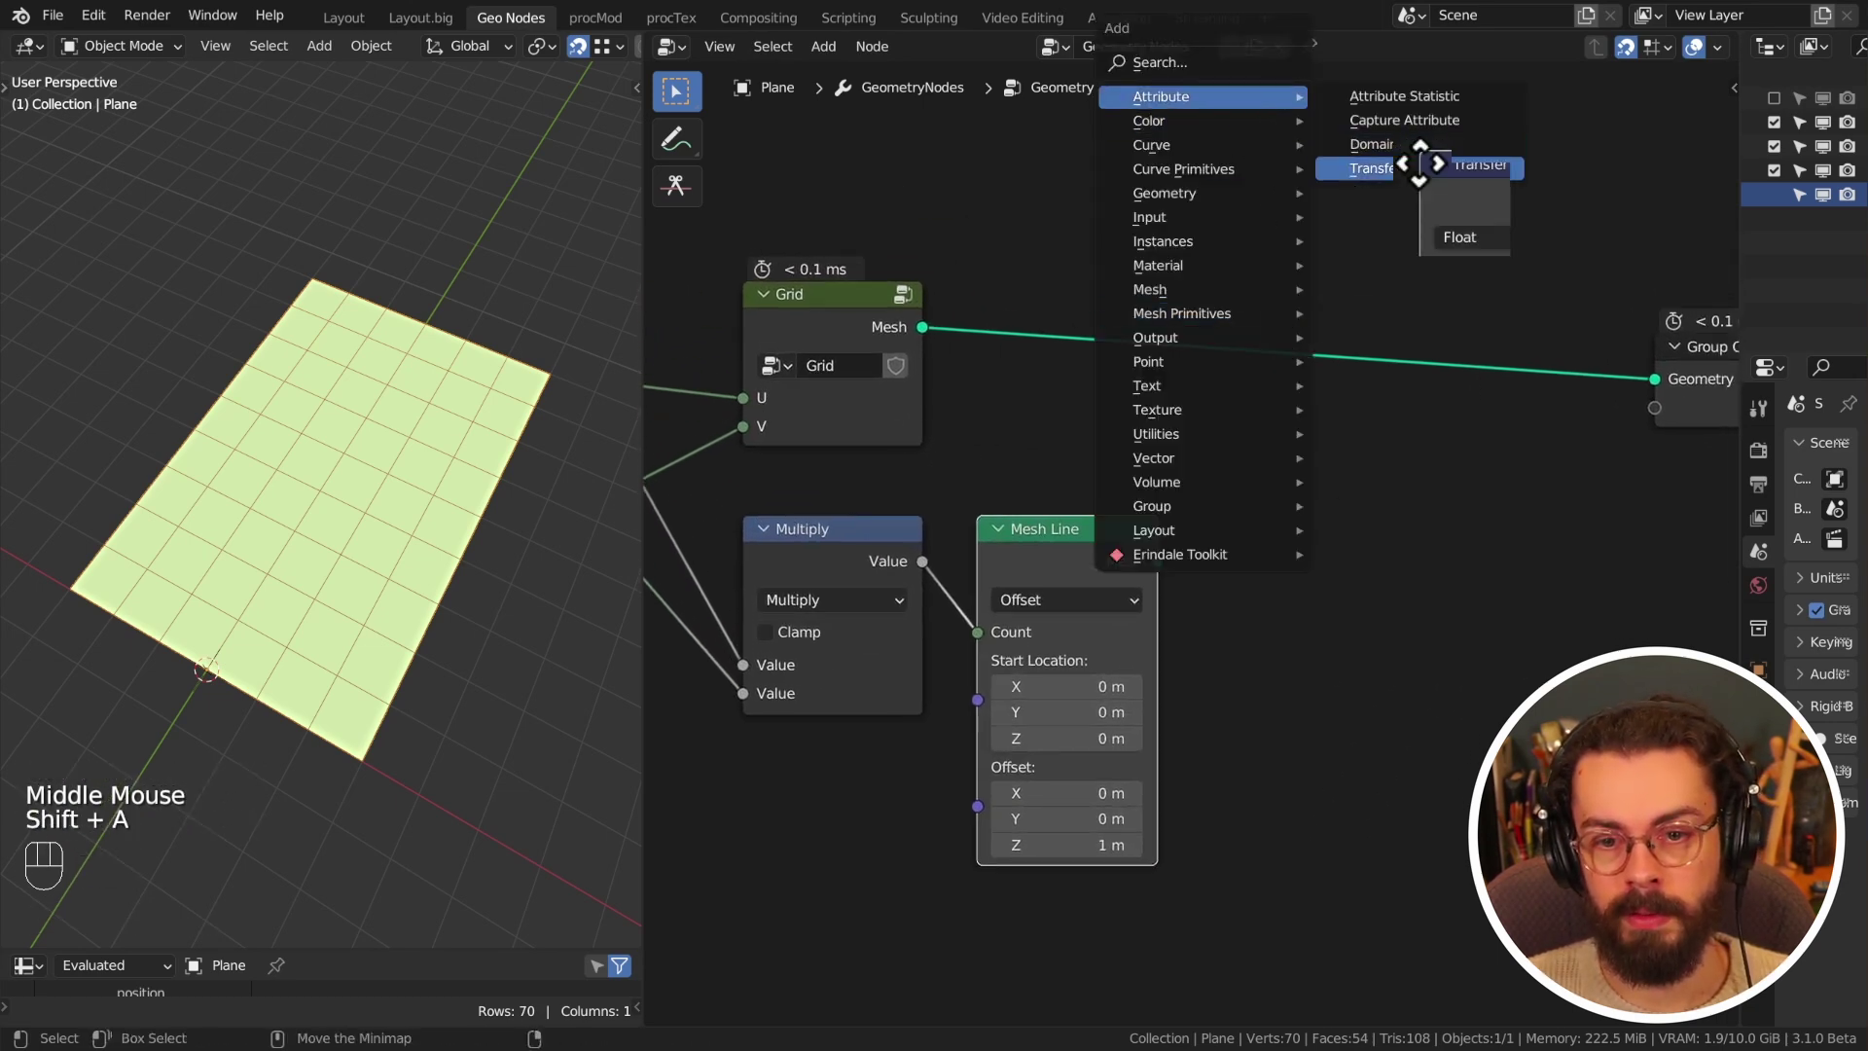
pyautogui.moveTo(1386, 312); pyautogui.dragTo(1386, 395)
pyautogui.press('shift+a')
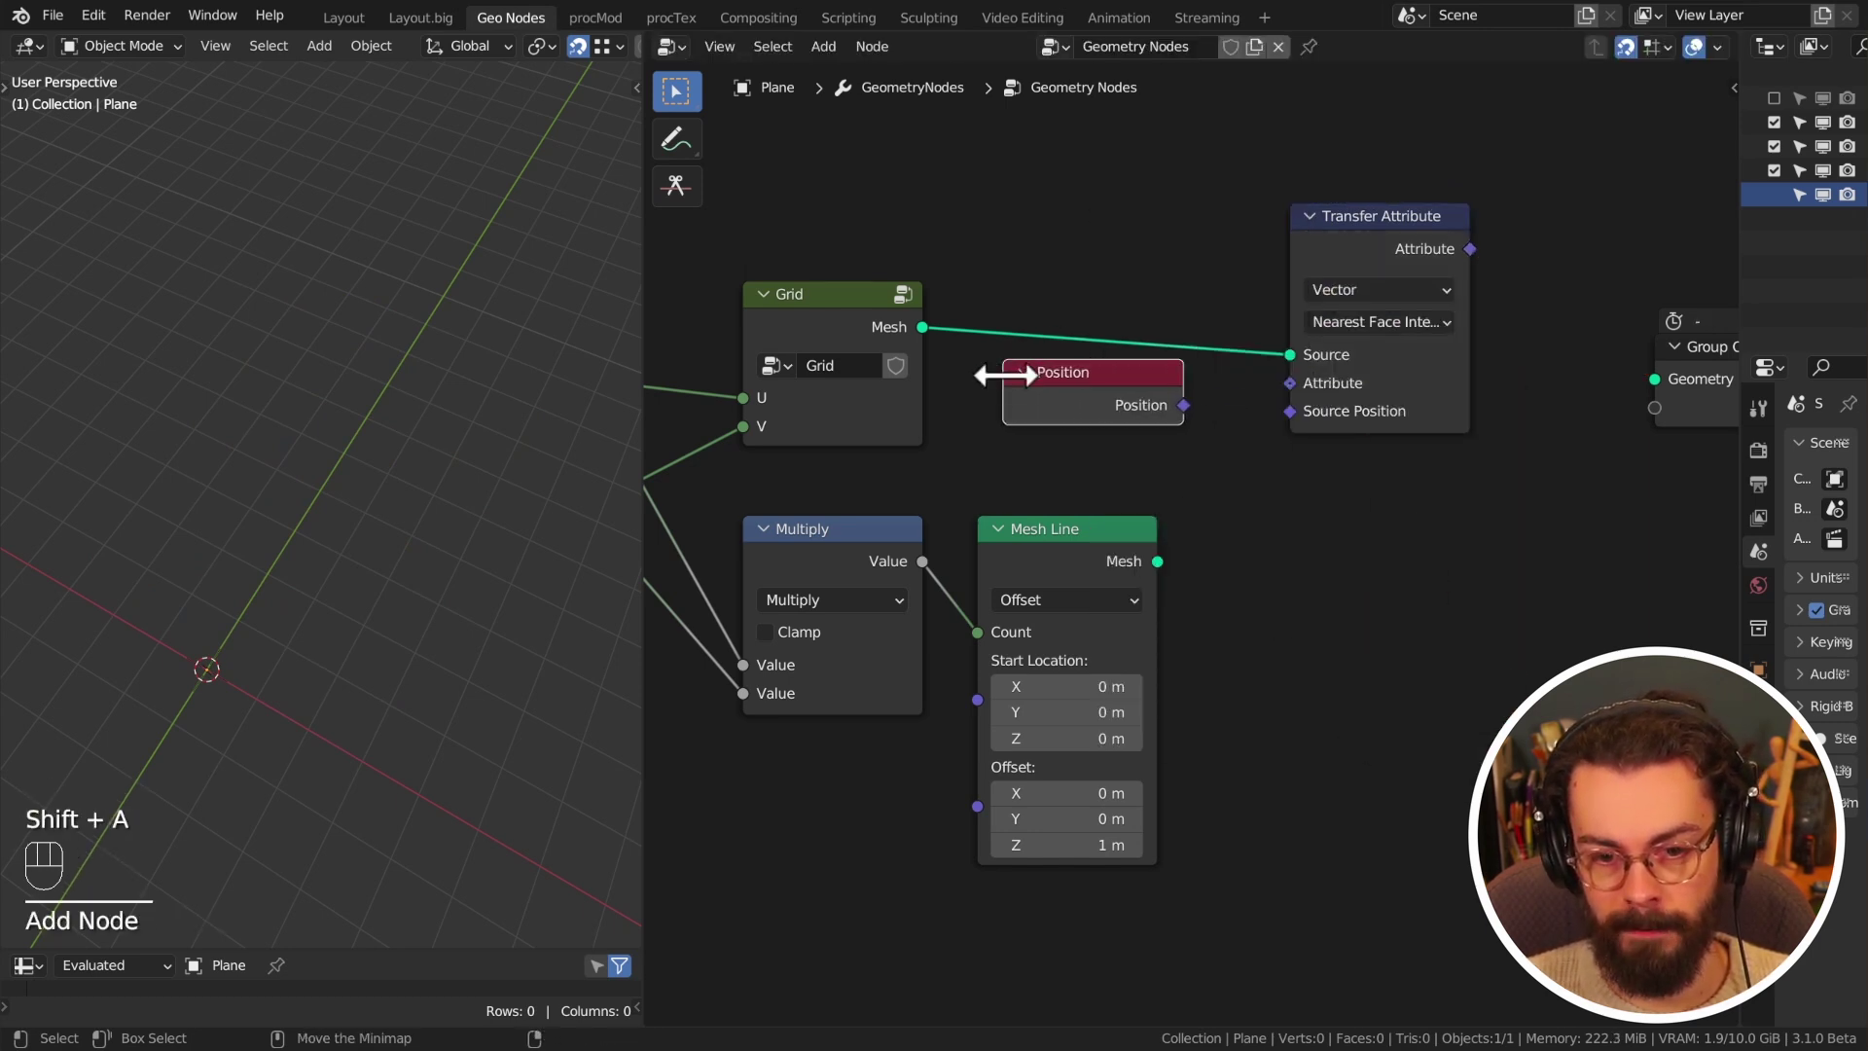
pyautogui.moveTo(1389, 350); pyautogui.dragTo(1381, 434)
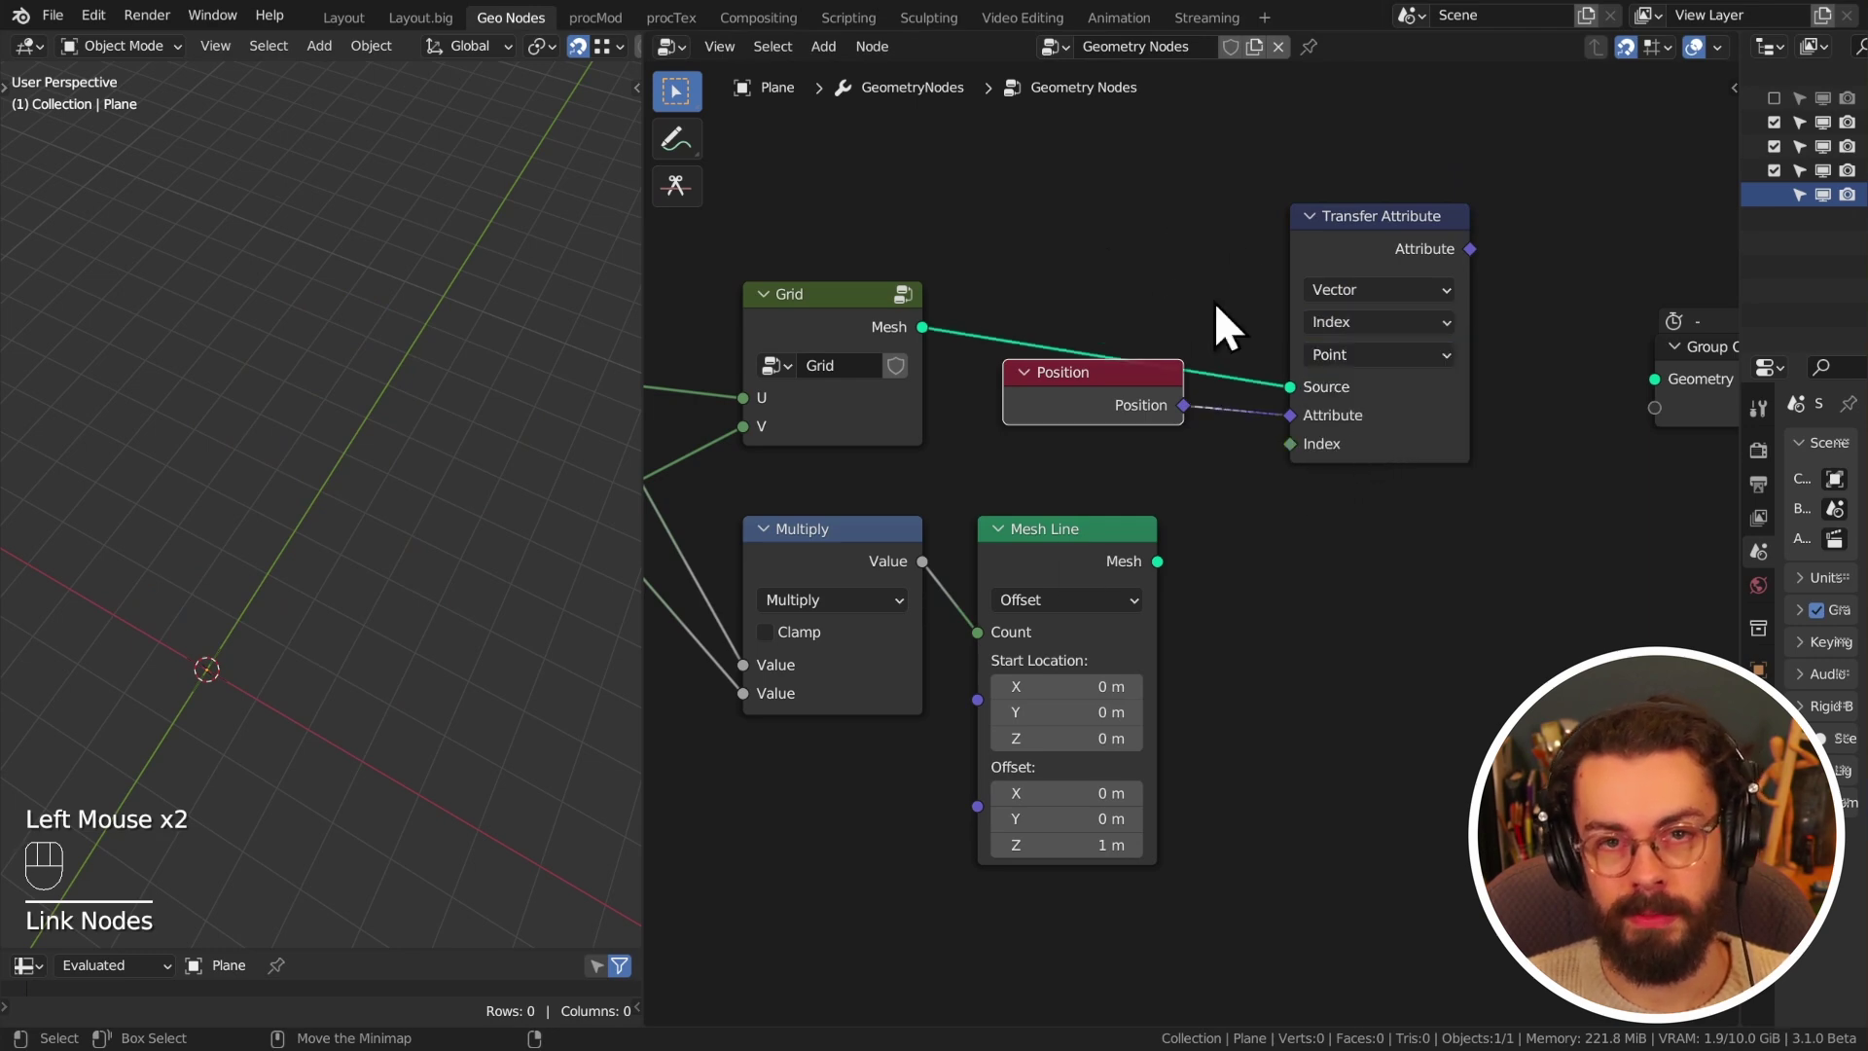
# - Route Mesh Line through a Set Position node using the transferred positions into Group Output
pyautogui.moveTo(882, 511); pyautogui.dragTo(1103, 576)
pyautogui.moveTo(1056, 555); pyautogui.dragTo(1458, 342)
pyautogui.middleClick(1459, 342)
pyautogui.press('shift+a')
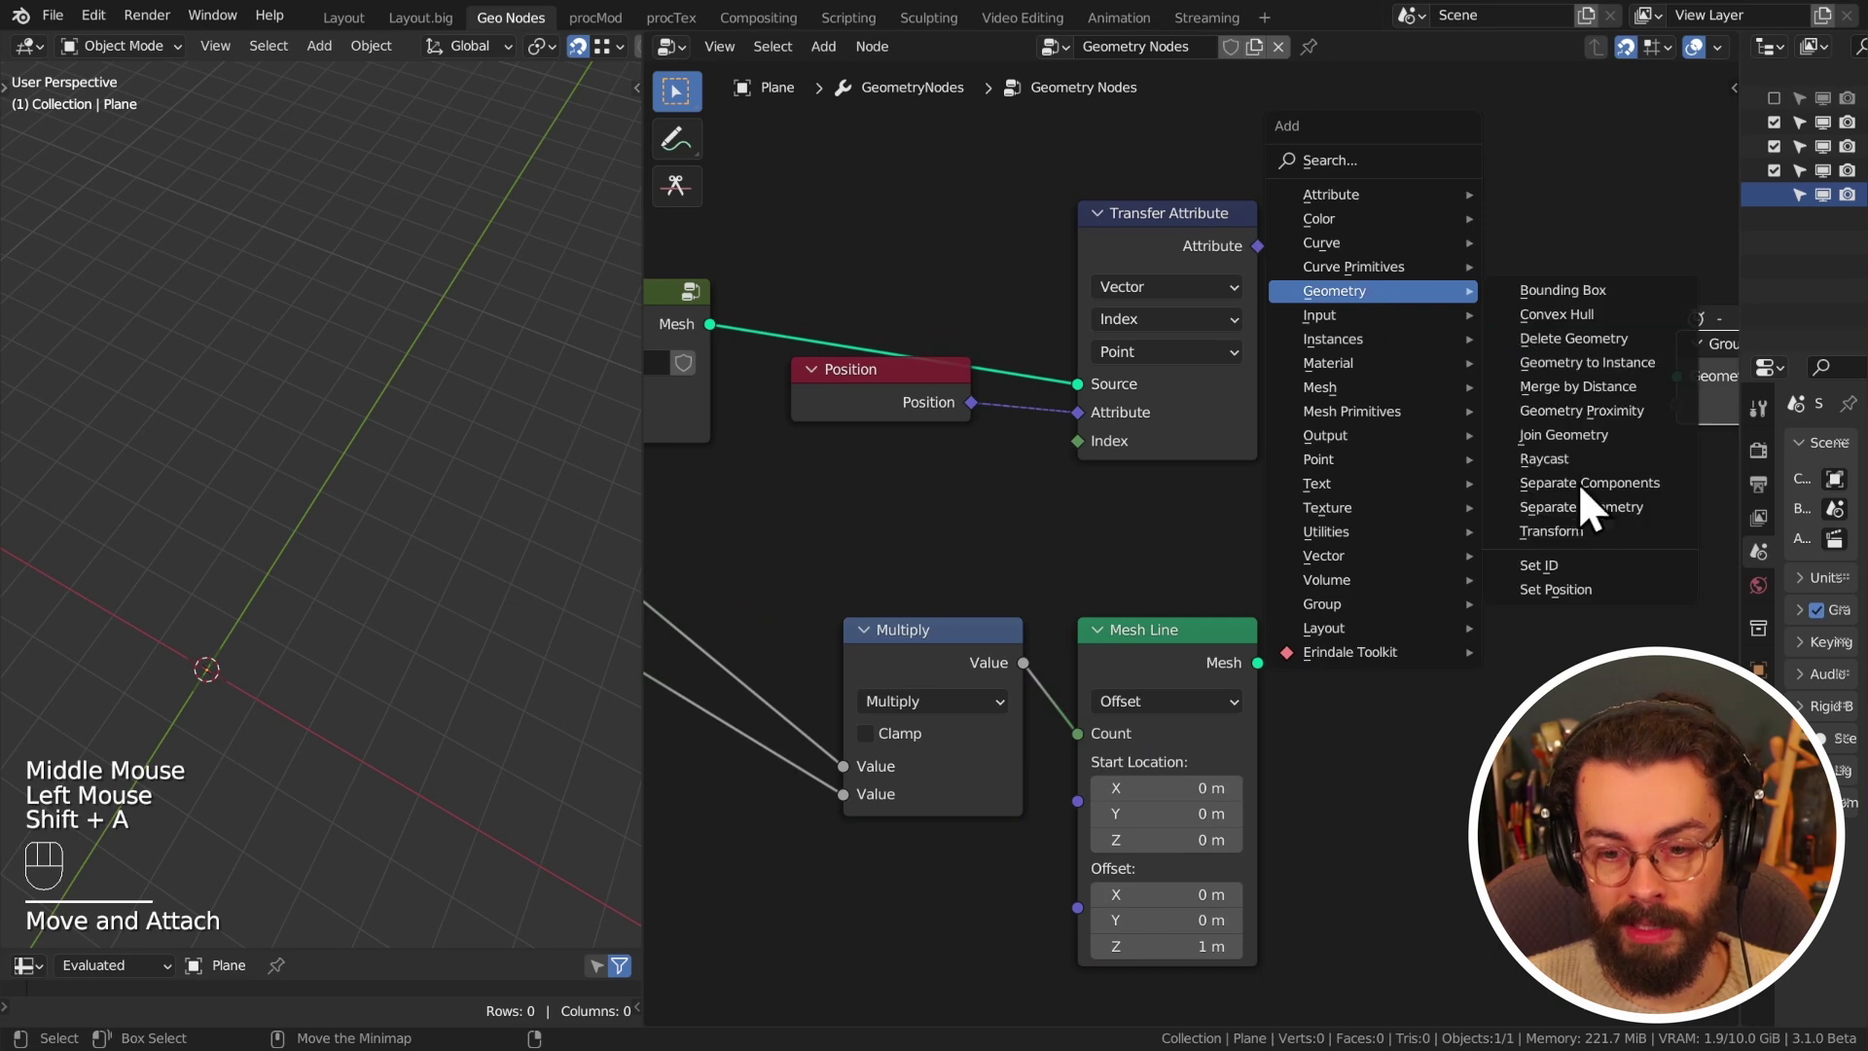
pyautogui.moveTo(1277, 684); pyautogui.dragTo(1464, 385)
pyautogui.click(1538, 359)
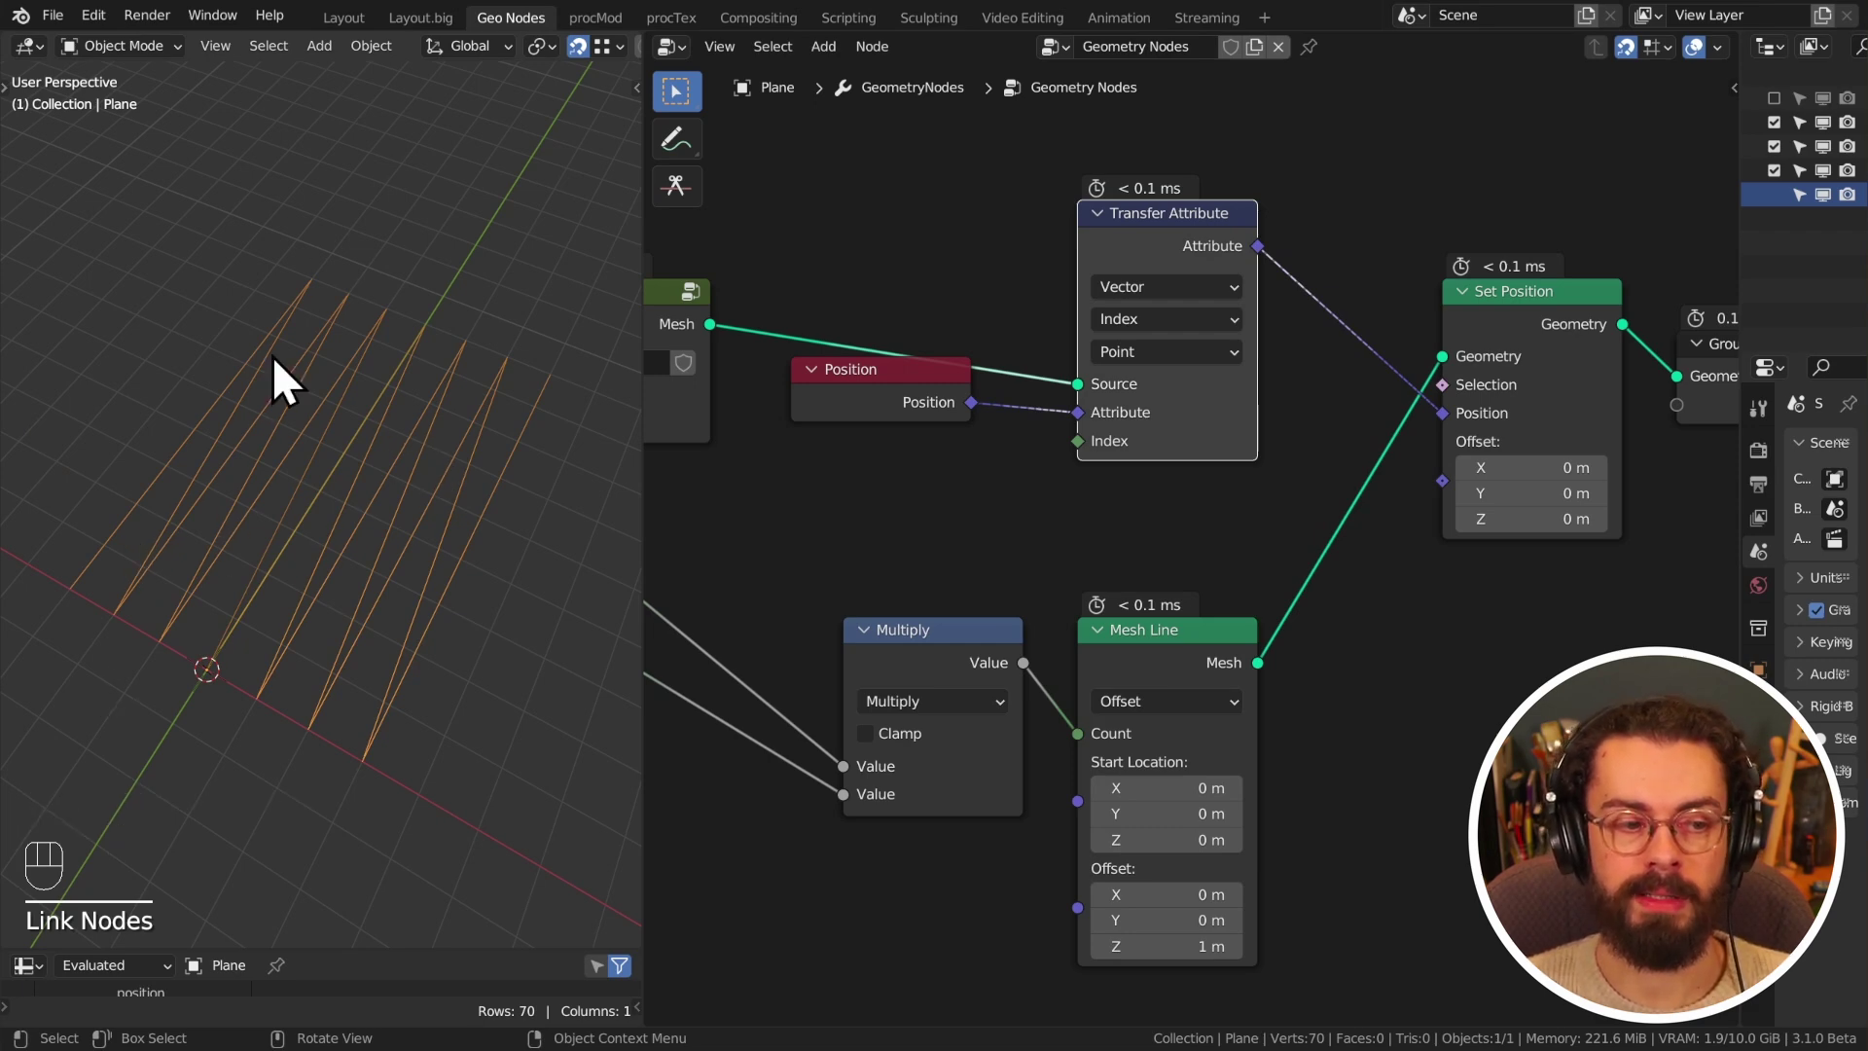
# - Sketch an annotation arrow over the resulting lines in the viewport
pyautogui.press('d')
pyautogui.moveTo(133, 476); pyautogui.dragTo(279, 409)
pyautogui.press('d')
pyautogui.press('d')
pyautogui.press('d')
pyautogui.press('d')
pyautogui.press('d')
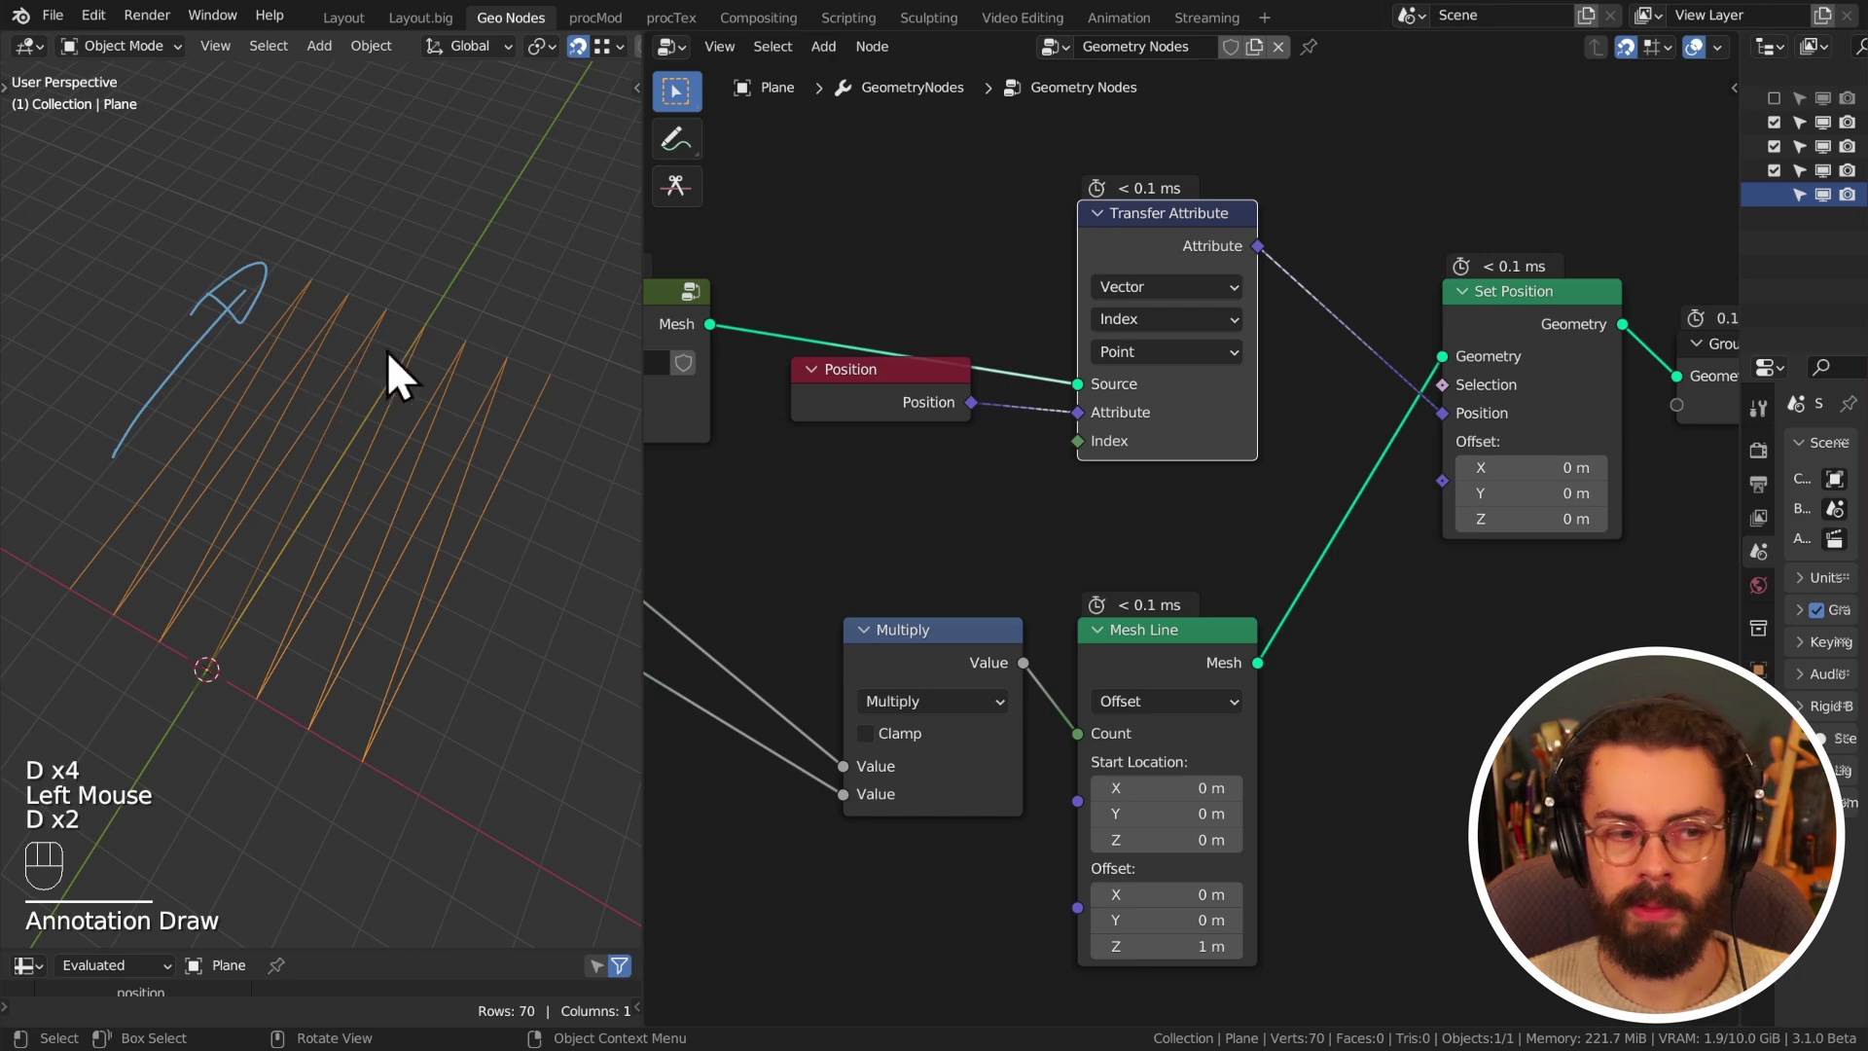
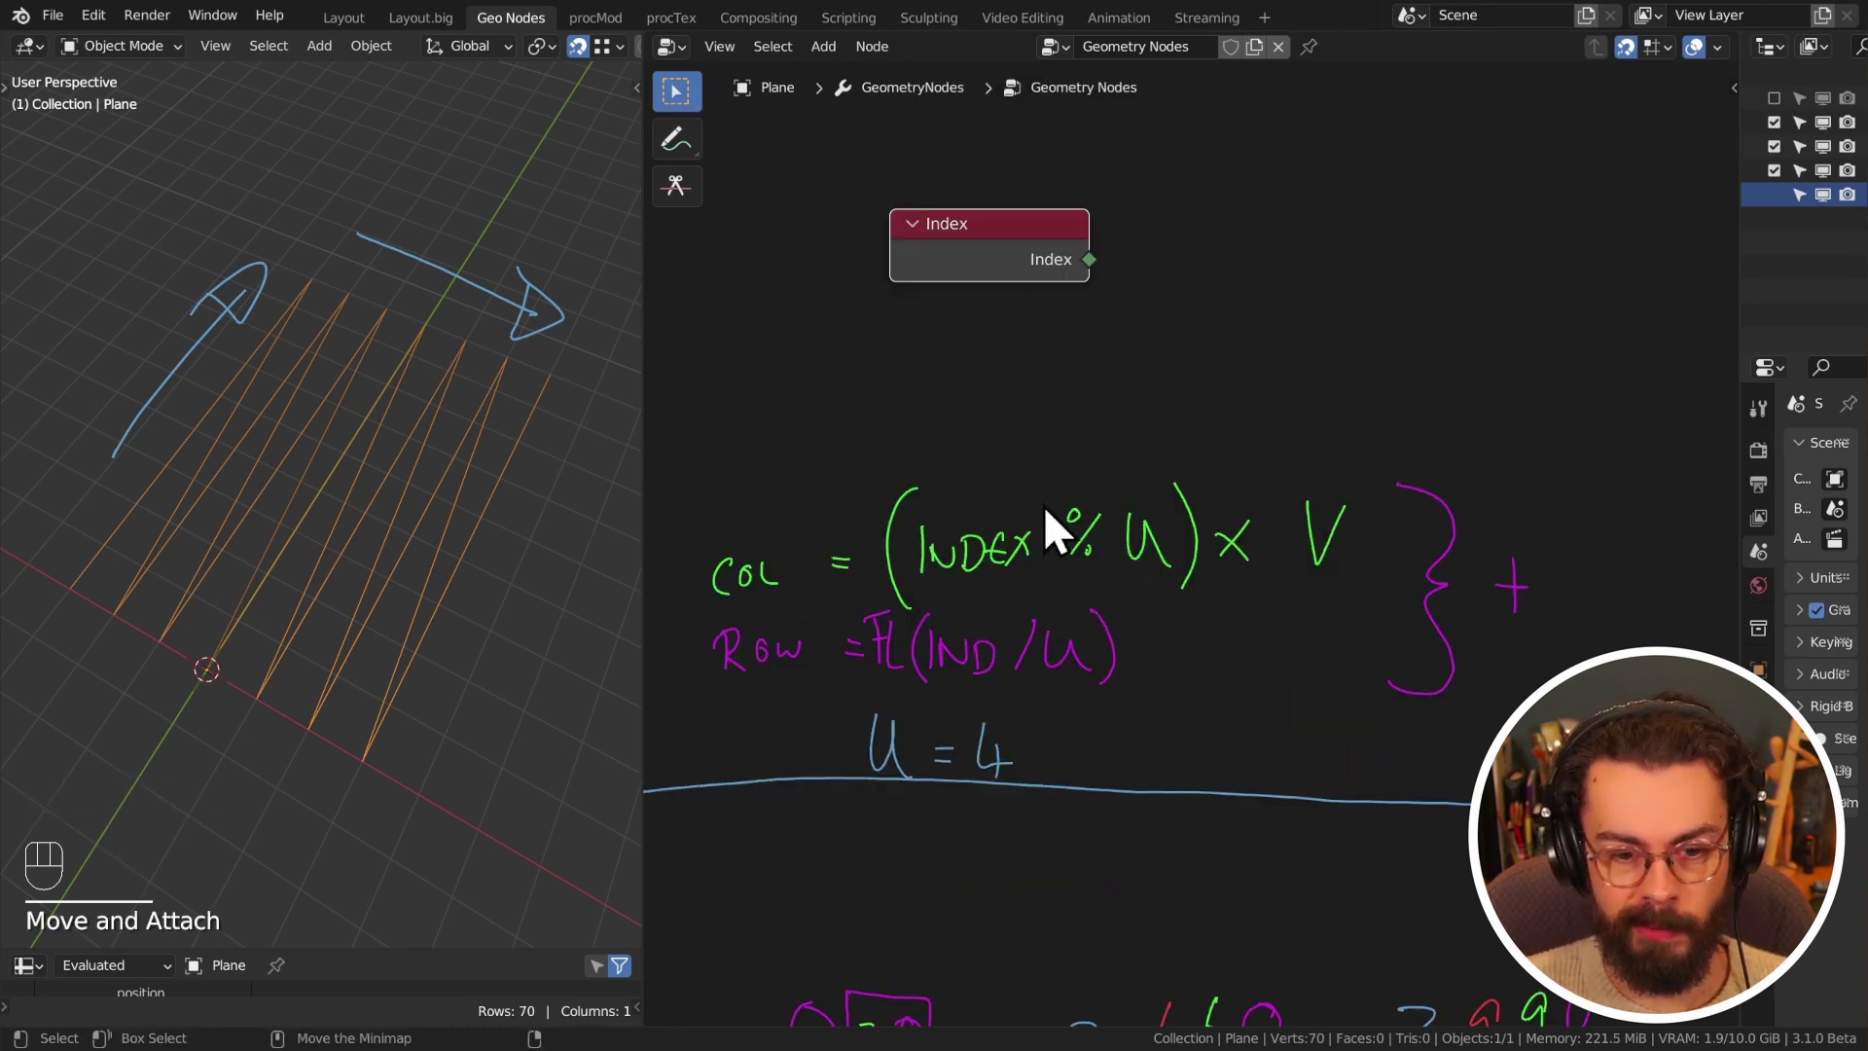
# - Add a Math Modulo node fed by Index and an Integer node renamed U set to 3
pyautogui.press('q')
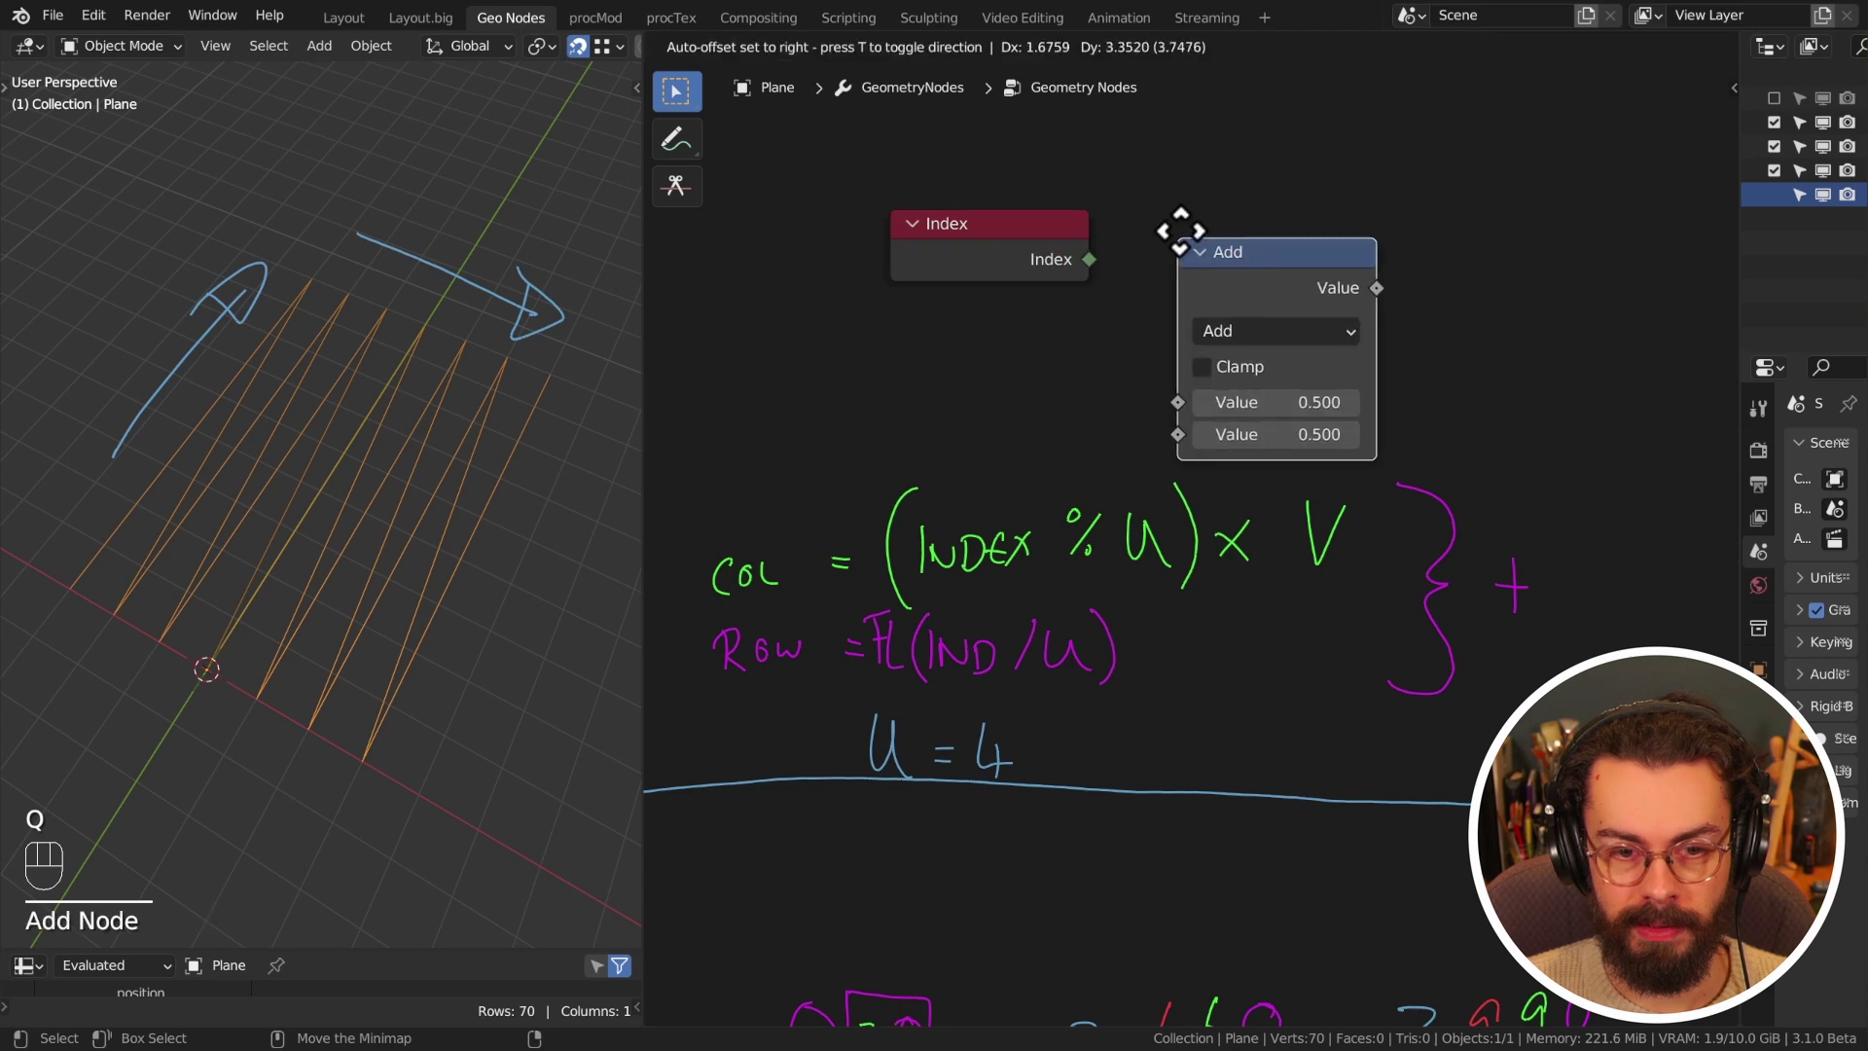
pyautogui.moveTo(1110, 281); pyautogui.dragTo(1188, 362)
pyautogui.moveTo(1241, 296); pyautogui.dragTo(879, 548)
pyautogui.moveTo(1309, 234); pyautogui.dragTo(1253, 290)
pyautogui.moveTo(1164, 432); pyautogui.dragTo(976, 326)
pyautogui.click(973, 337)
pyautogui.press('F2')
# - Duplicate the math node as Multiply after Modulo and wire U into Modulo
pyautogui.middleClick(1231, 453)
pyautogui.moveTo(1000, 257); pyautogui.dragTo(1357, 453)
pyautogui.middleClick(1357, 342)
pyautogui.middleClick(1316, 468)
pyautogui.press('g')
pyautogui.click(1201, 303)
pyautogui.press('shift+d')
pyautogui.moveTo(1287, 331); pyautogui.dragTo(1298, 371)
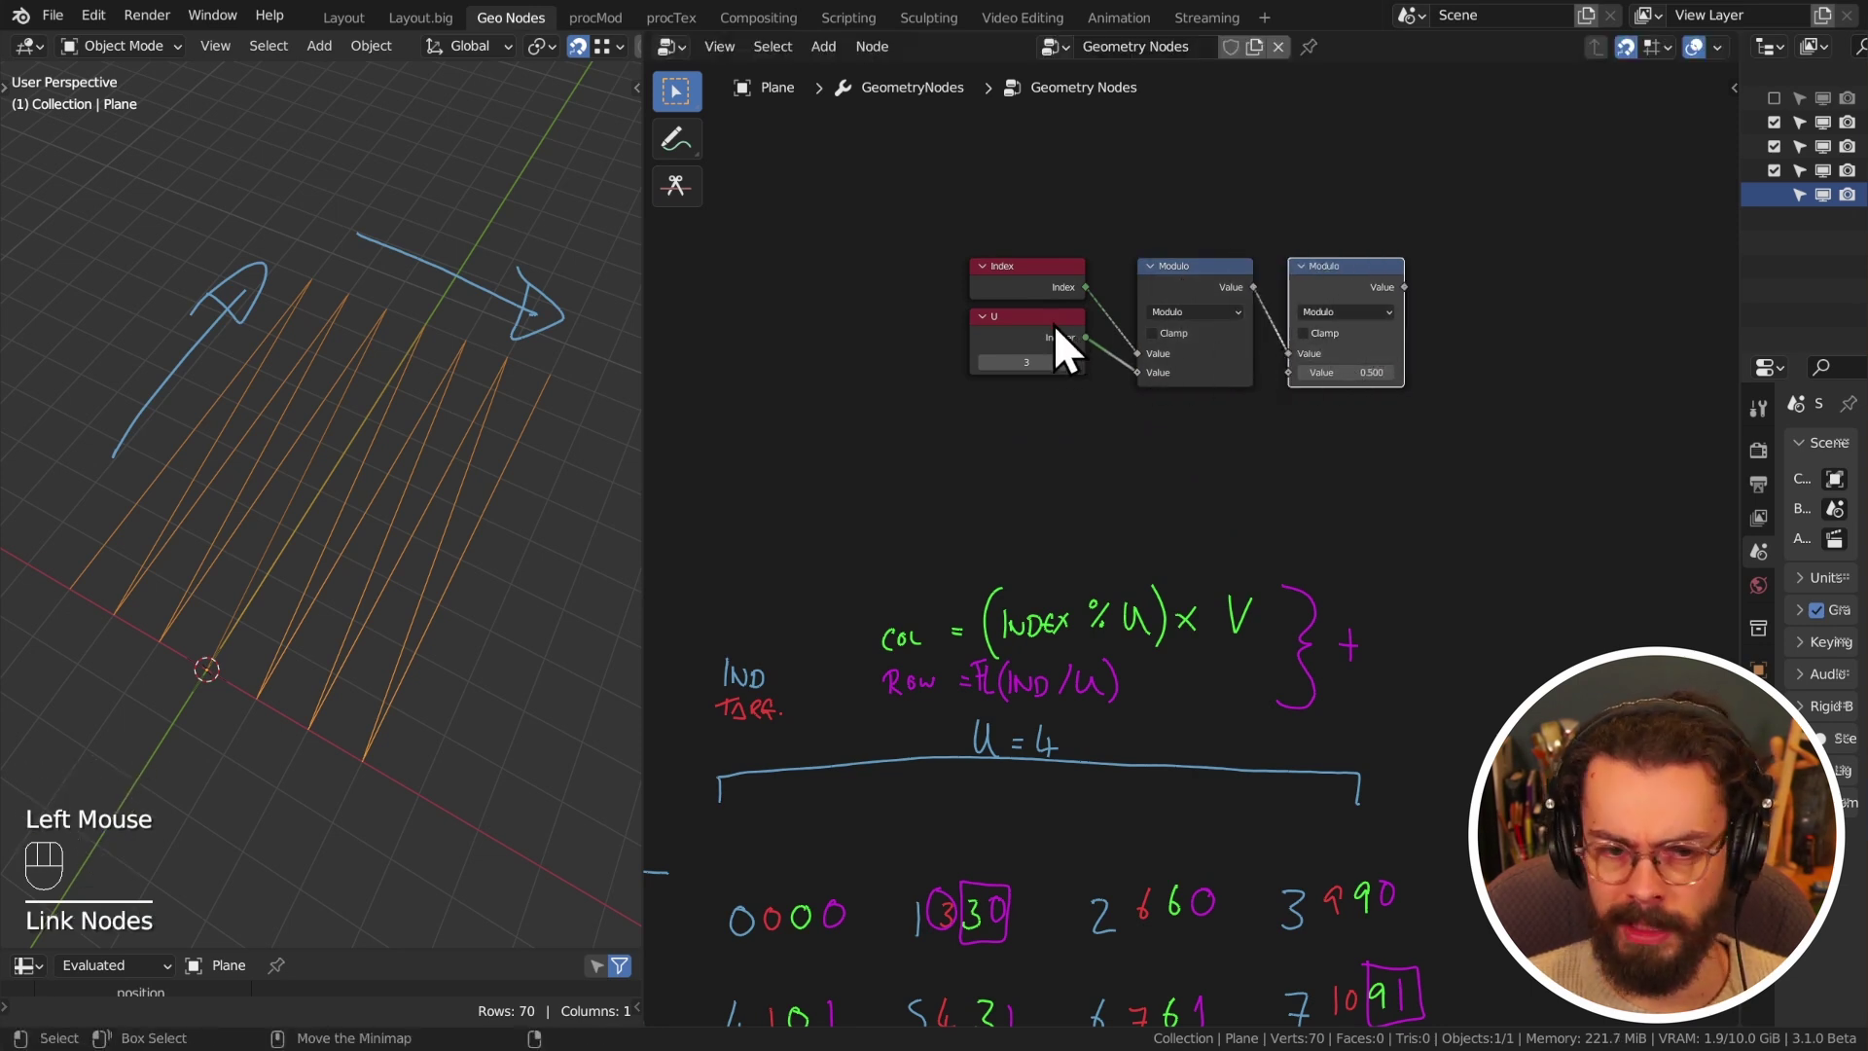
# - Duplicate U as a second integer V set to 4 feeding the Multiply node
pyautogui.click(1070, 347)
pyautogui.press('shift+d')
pyautogui.click(1071, 424)
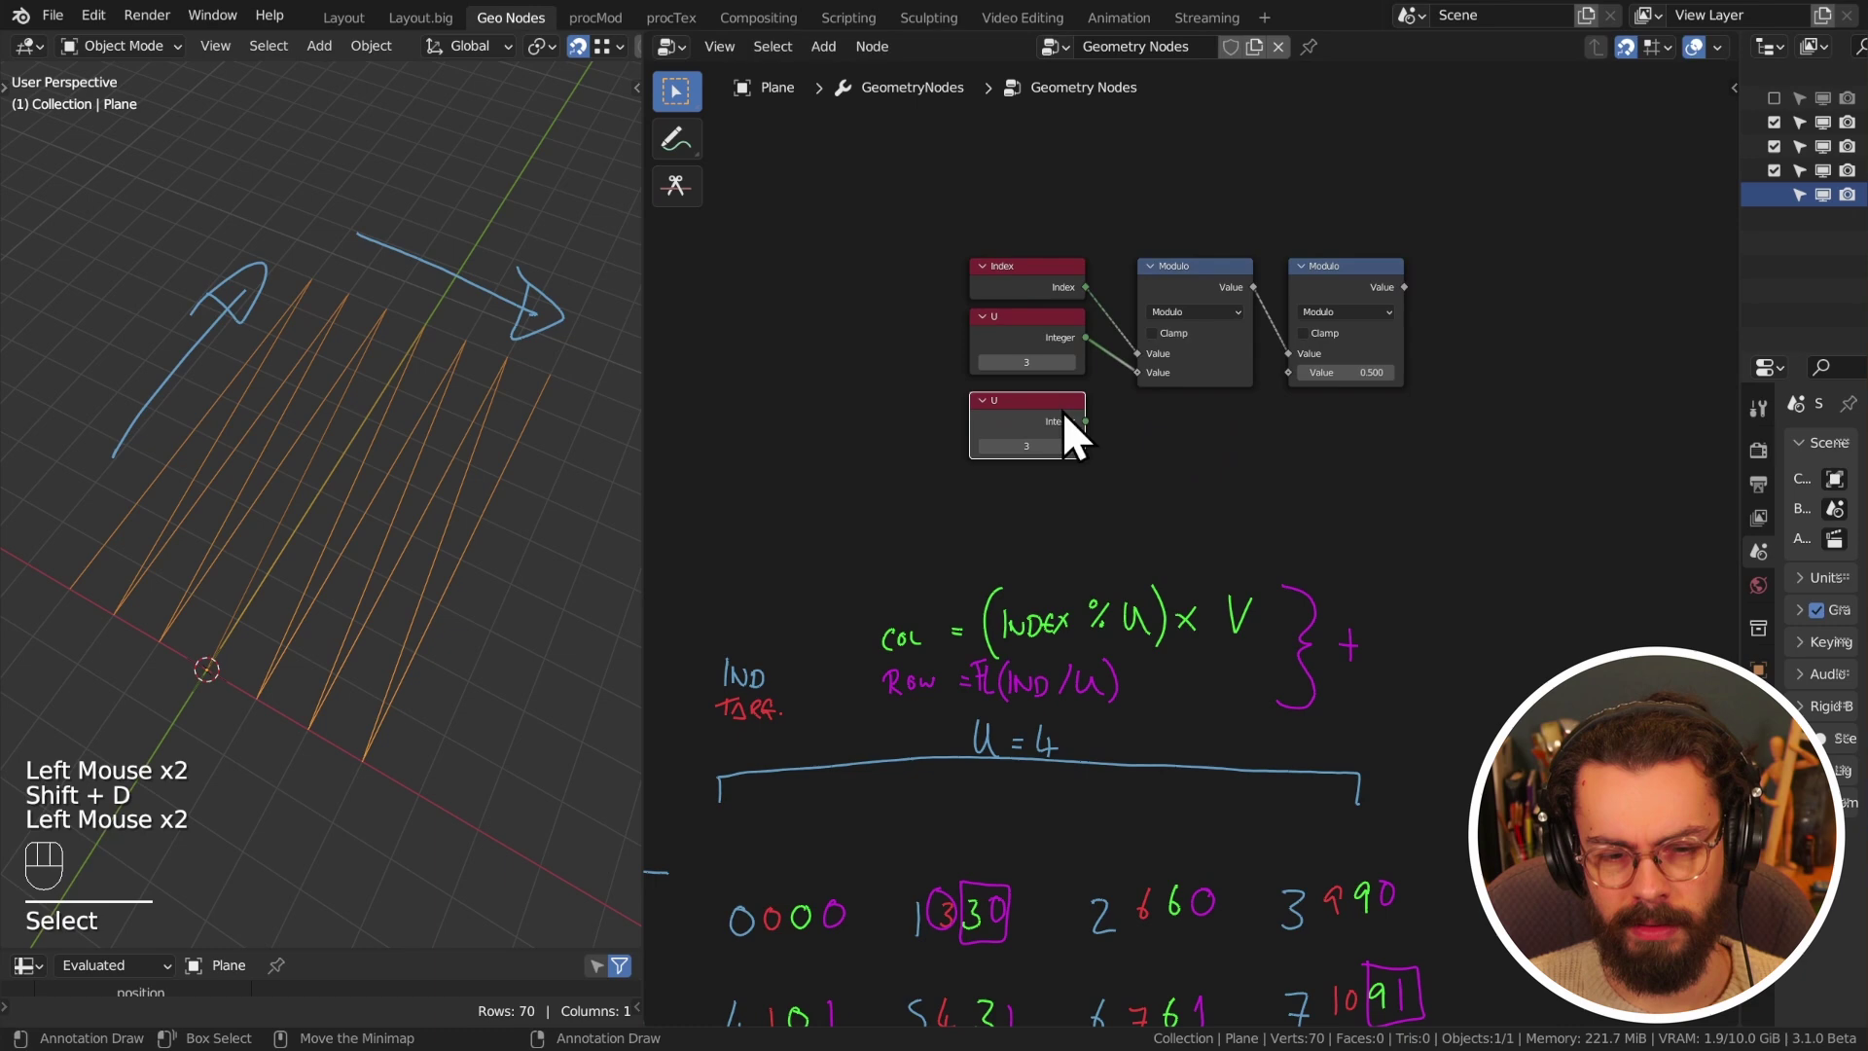
pyautogui.press('F2')
pyautogui.middleClick(901, 317)
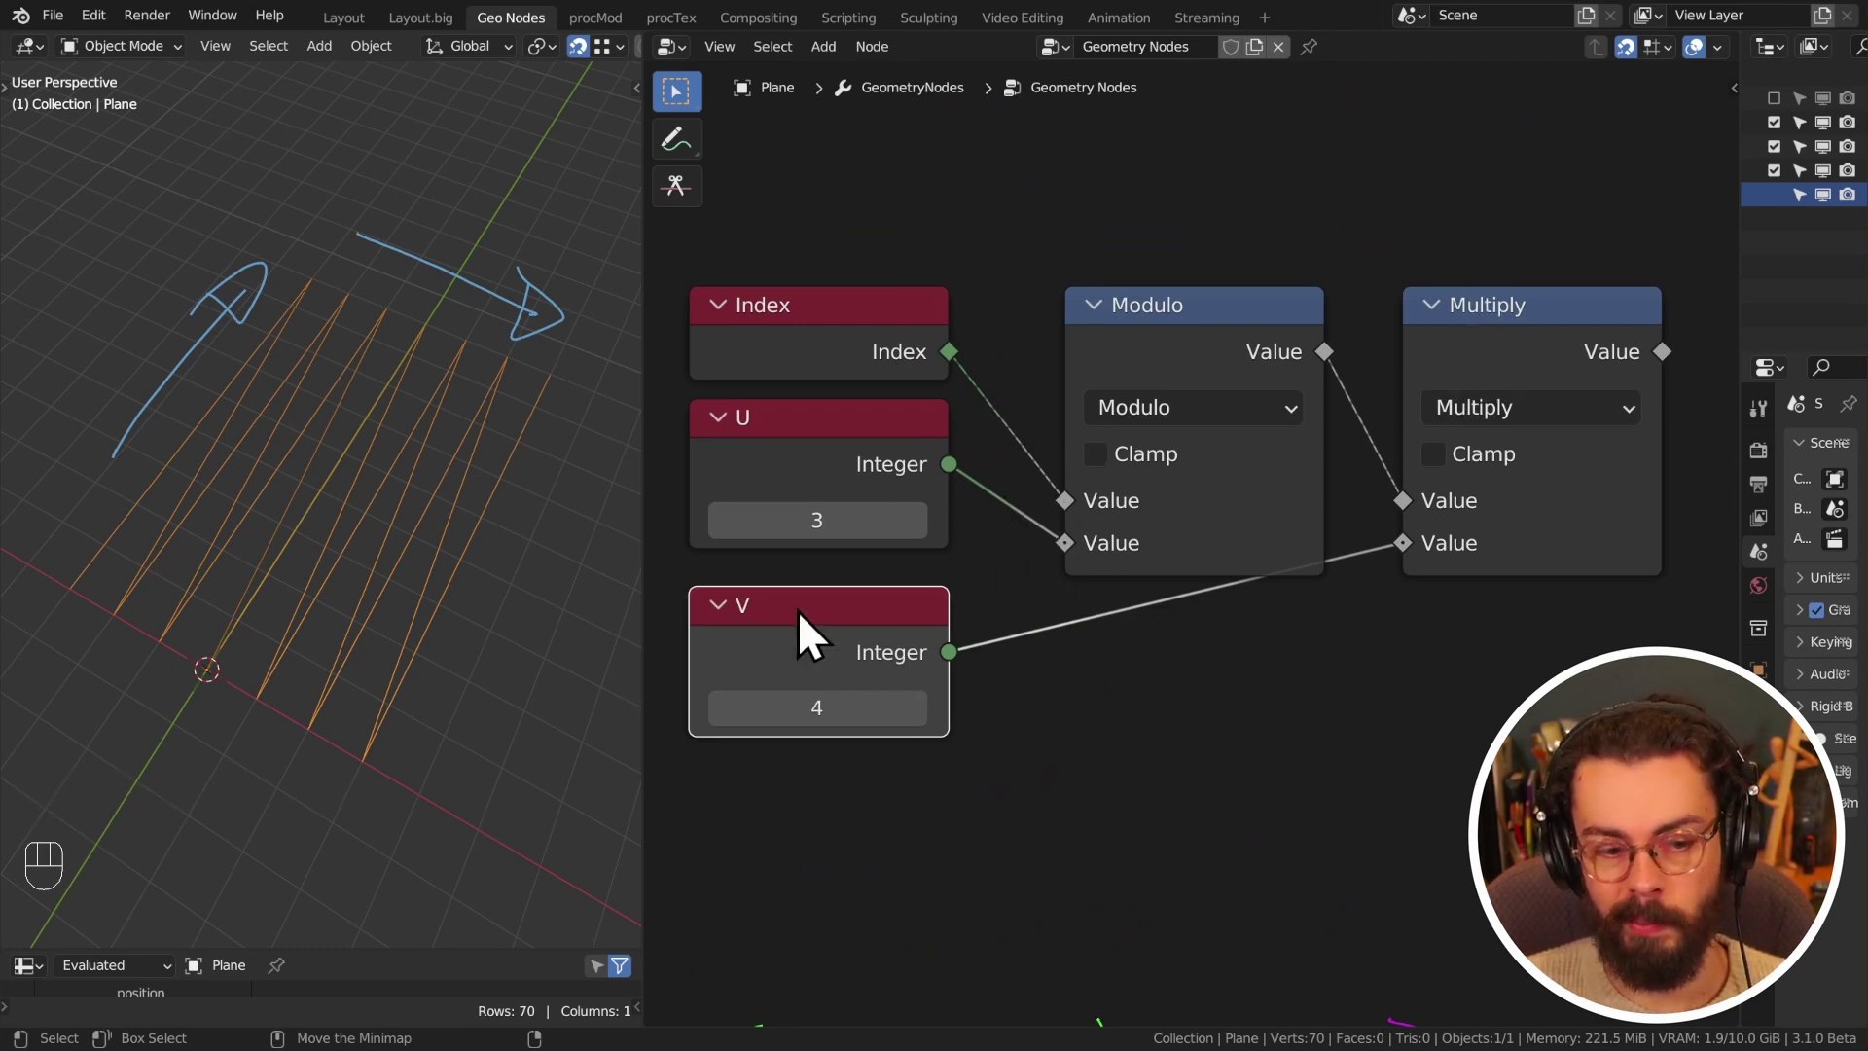
# - Duplicate the Modulo node with its Index and U inputs as a Divide node below it
pyautogui.click(1413, 597)
pyautogui.moveTo(1221, 787); pyautogui.dragTo(1360, 359)
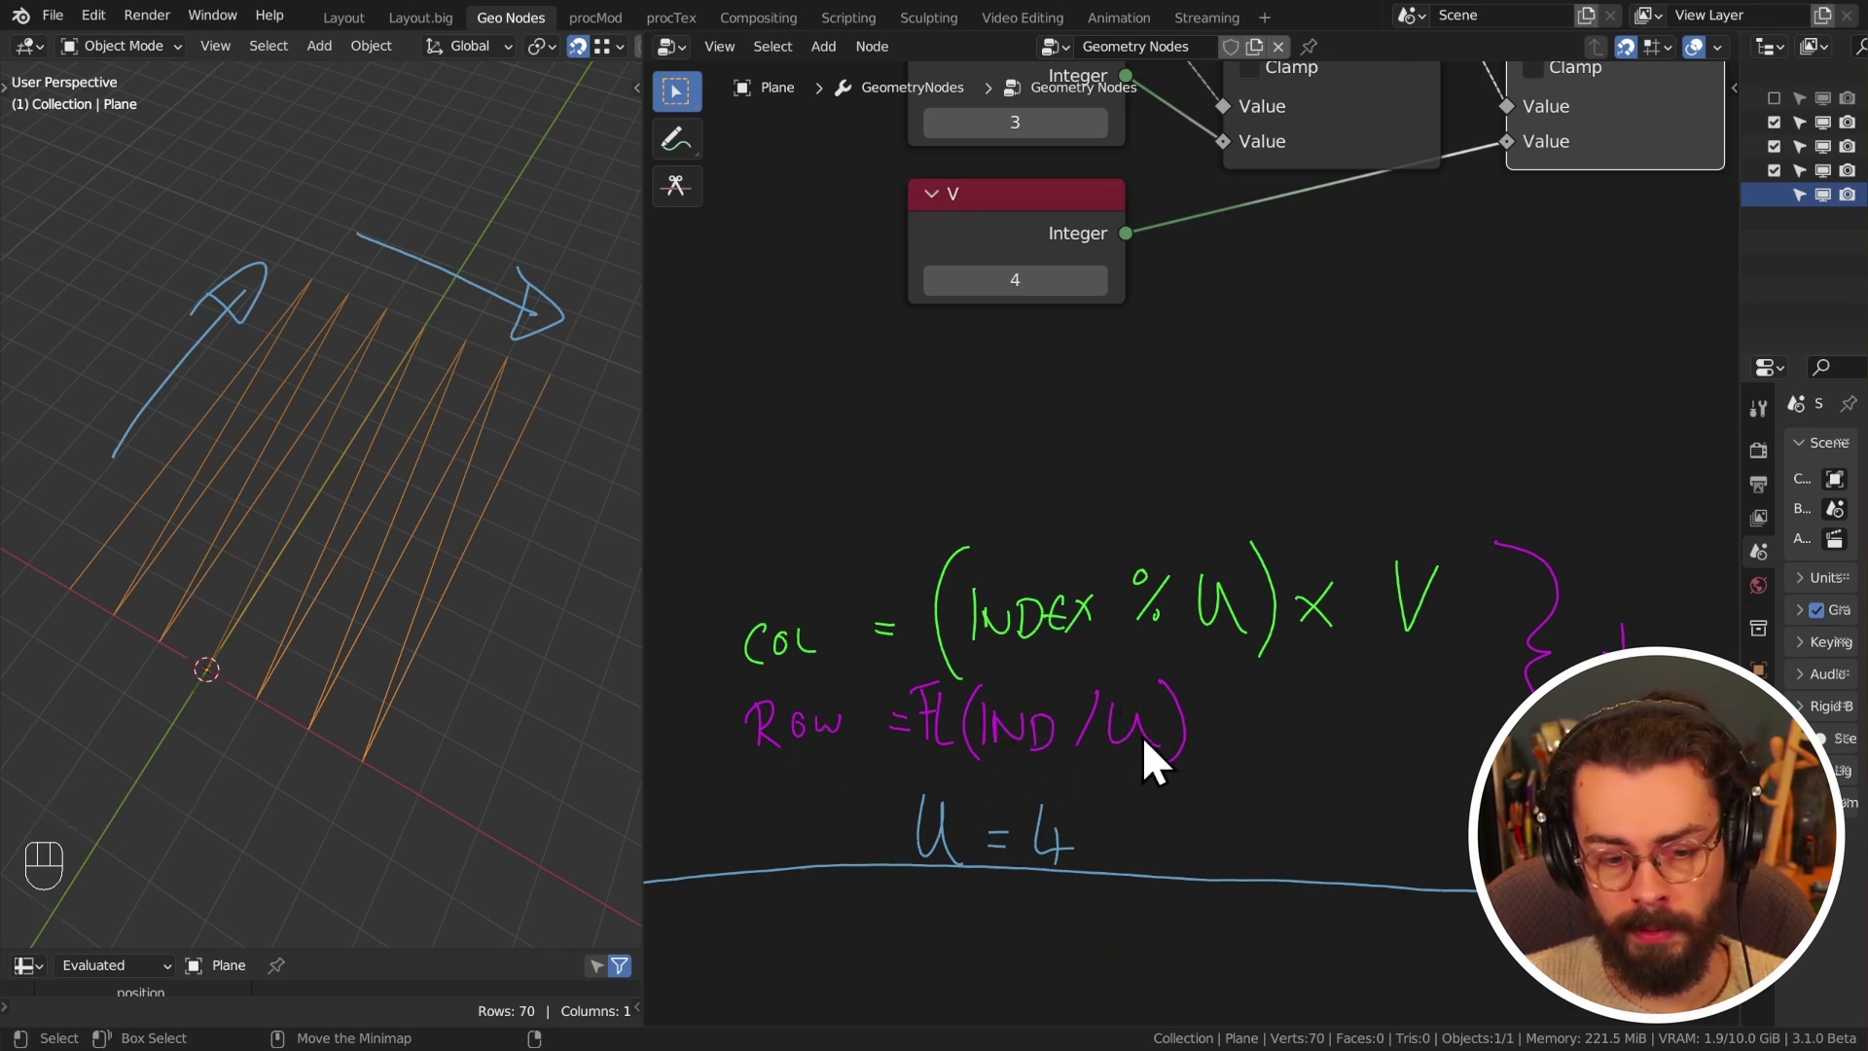
pyautogui.middleClick(1332, 331)
pyautogui.click(1282, 315)
pyautogui.press('ctrl+shift+d')
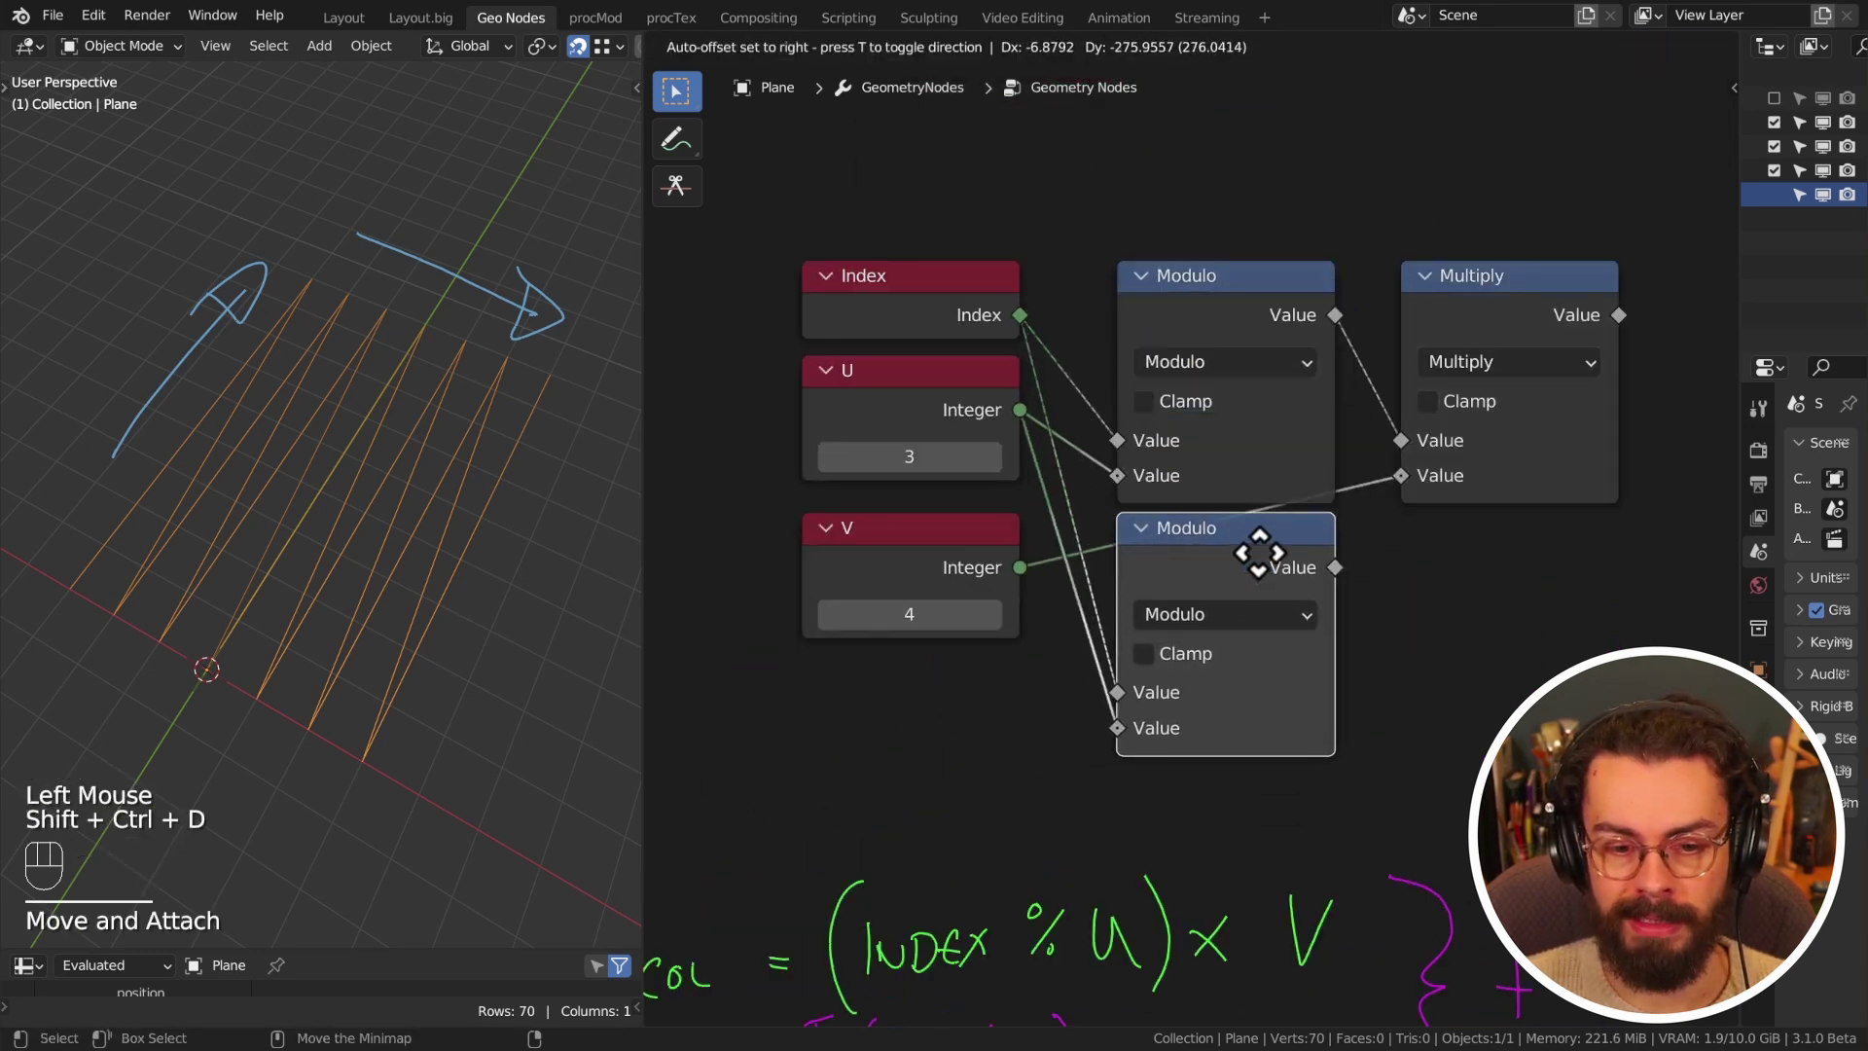
pyautogui.moveTo(1239, 644); pyautogui.dragTo(295, 349)
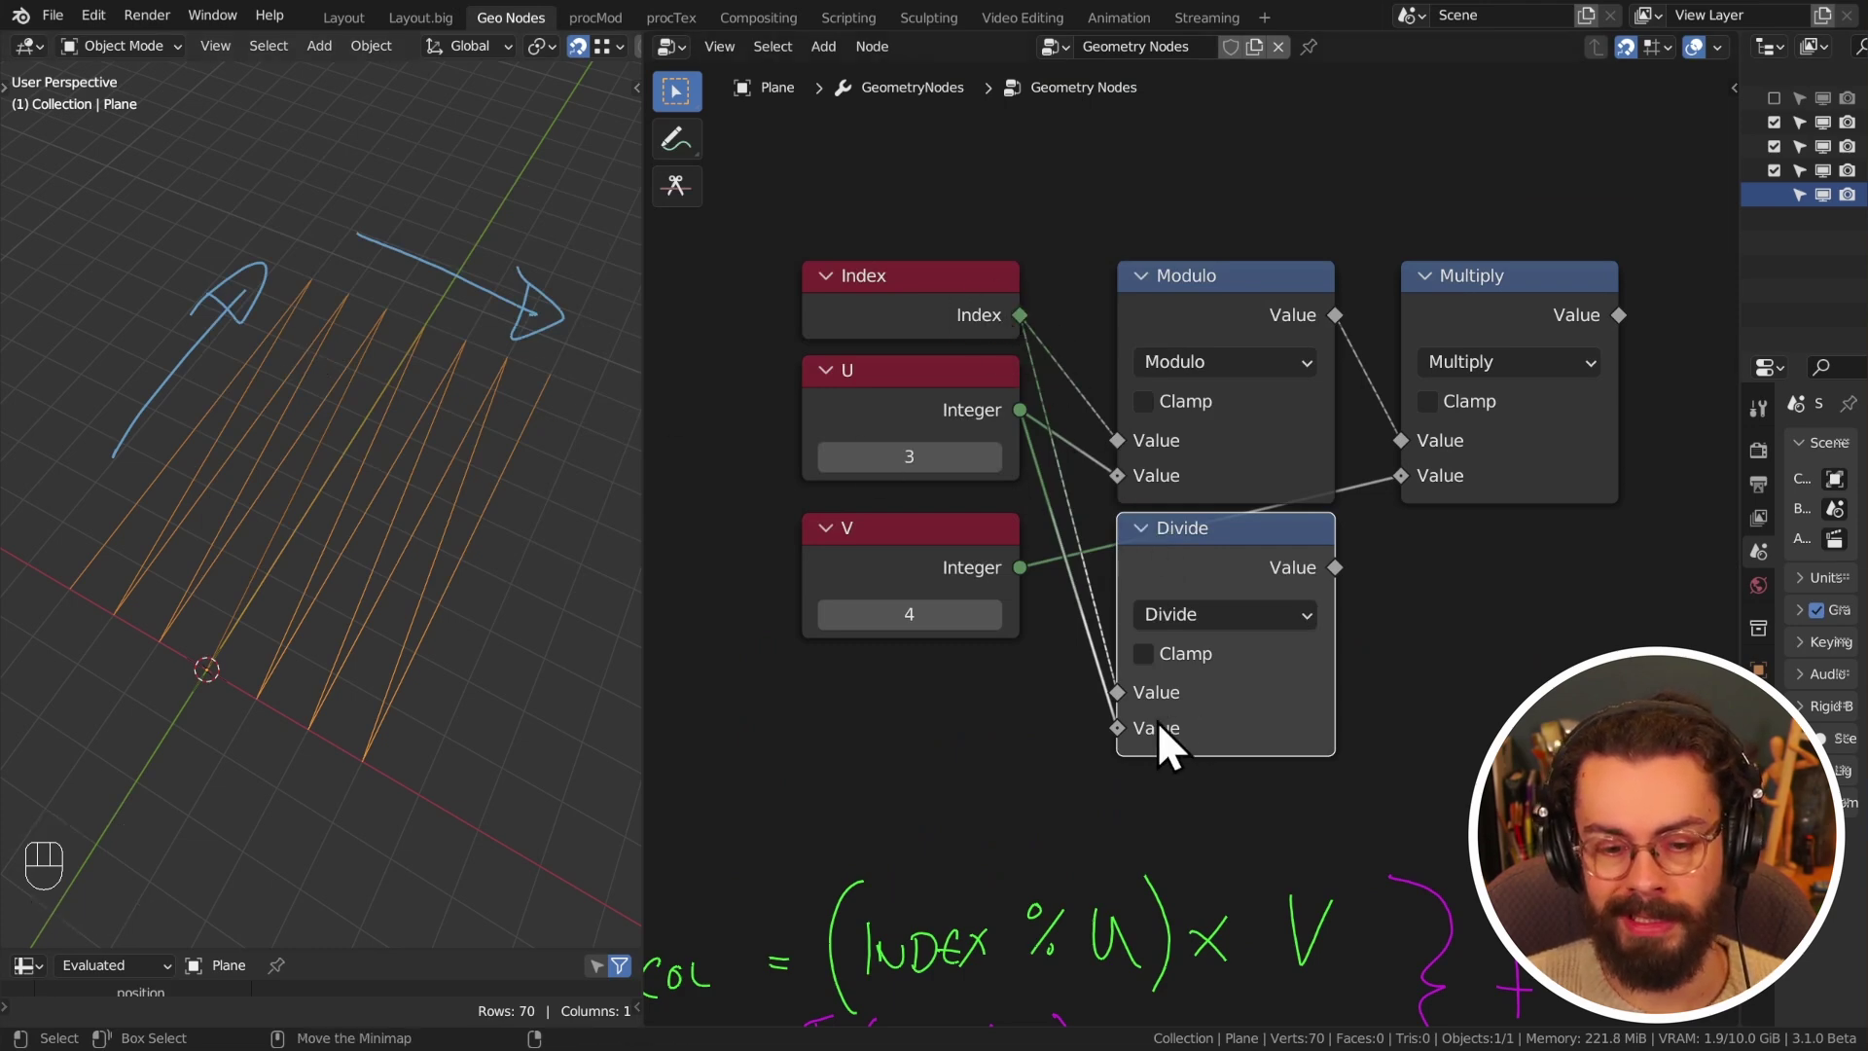
# - Add a Floor node after the Divide result
pyautogui.middleClick(1219, 560)
pyautogui.click(1110, 520)
pyautogui.press('shift+d')
pyautogui.click(1411, 577)
pyautogui.middleClick(1299, 368)
pyautogui.middleClick(1331, 543)
pyautogui.middleClick(1301, 479)
pyautogui.moveTo(1314, 532); pyautogui.dragTo(1328, 404)
# - Add an Add node summing the Multiply and Floor outputs
pyautogui.middleClick(1456, 339)
pyautogui.click(1177, 662)
pyautogui.rightClick(1177, 662)
pyautogui.moveTo(1560, 577); pyautogui.dragTo(1408, 355)
pyautogui.middleClick(1407, 355)
pyautogui.middleClick(1392, 401)
pyautogui.middleClick(1430, 366)
# - Remove a leftover node and box-select the whole formula chain for grouping
pyautogui.click(1618, 141)
pyautogui.press('Delete')
pyautogui.press('x')
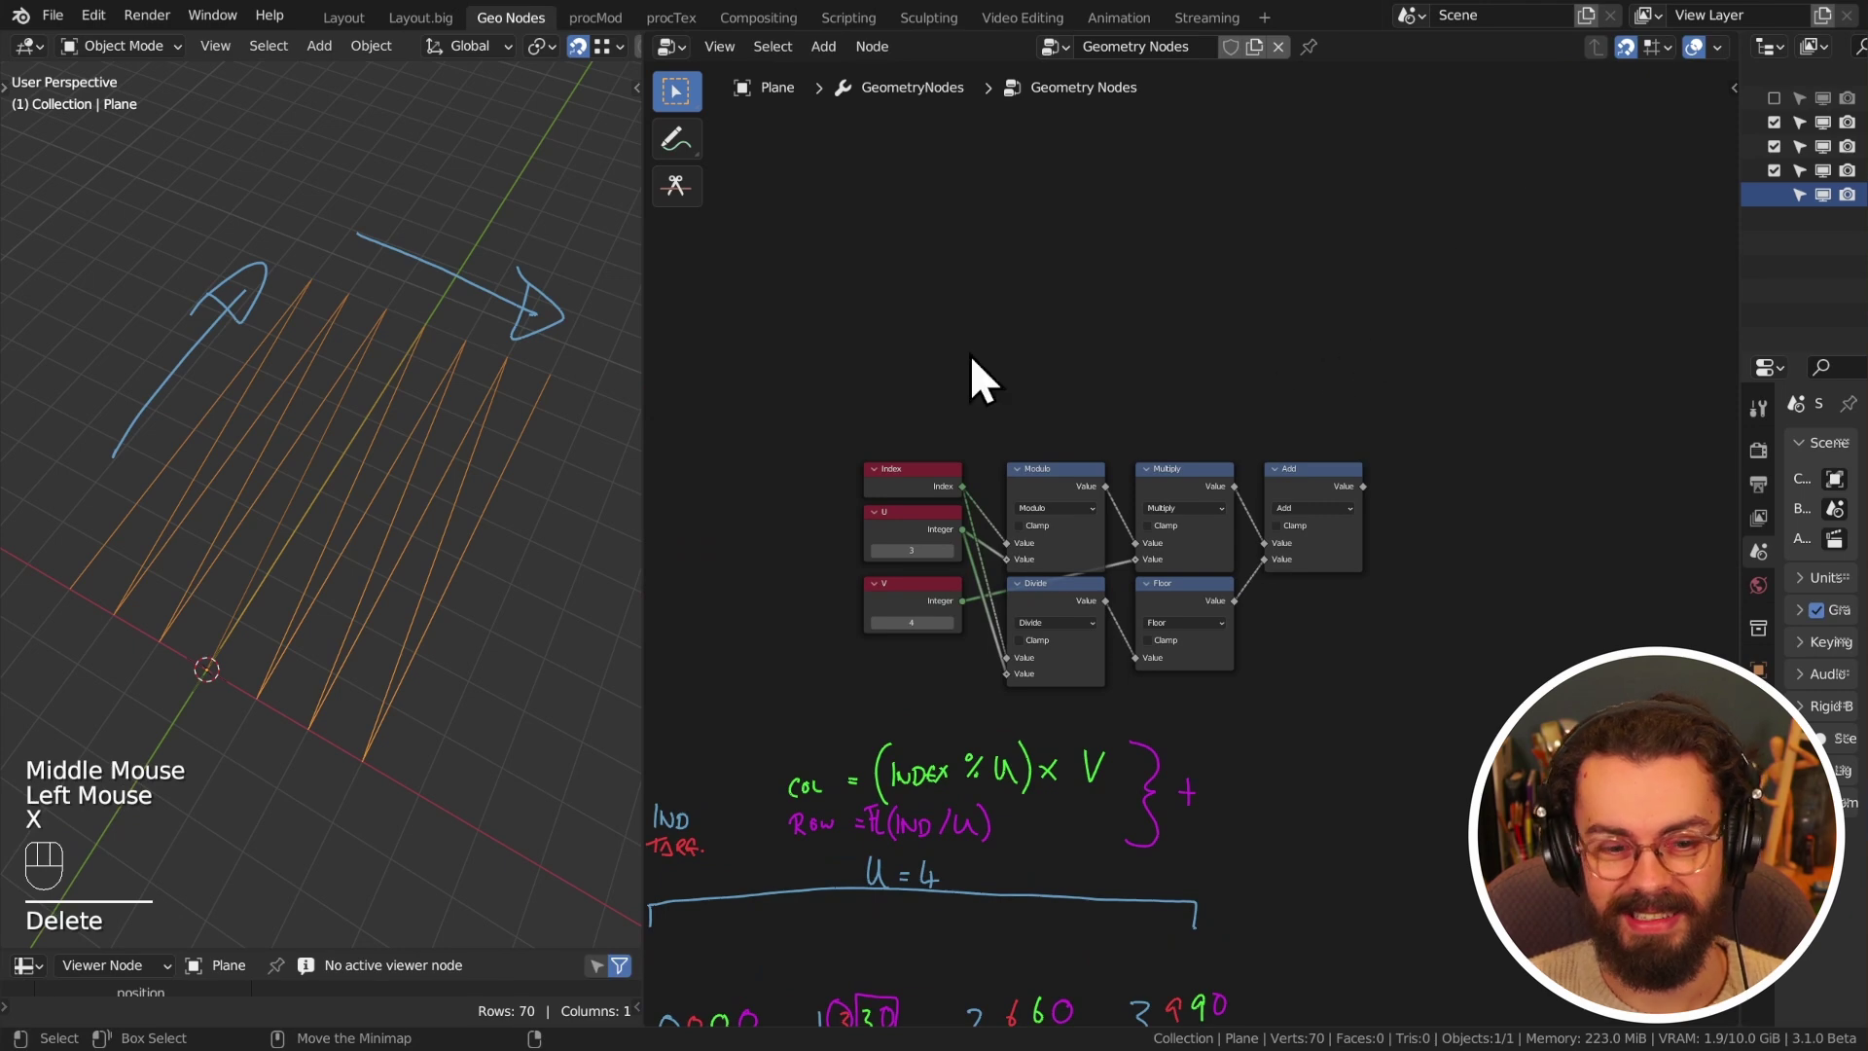
pyautogui.moveTo(934, 415); pyautogui.dragTo(1366, 678)
# - Group the chain, add an integer group output fed by Add and rename it Index
pyautogui.press('g')
pyautogui.press('n')
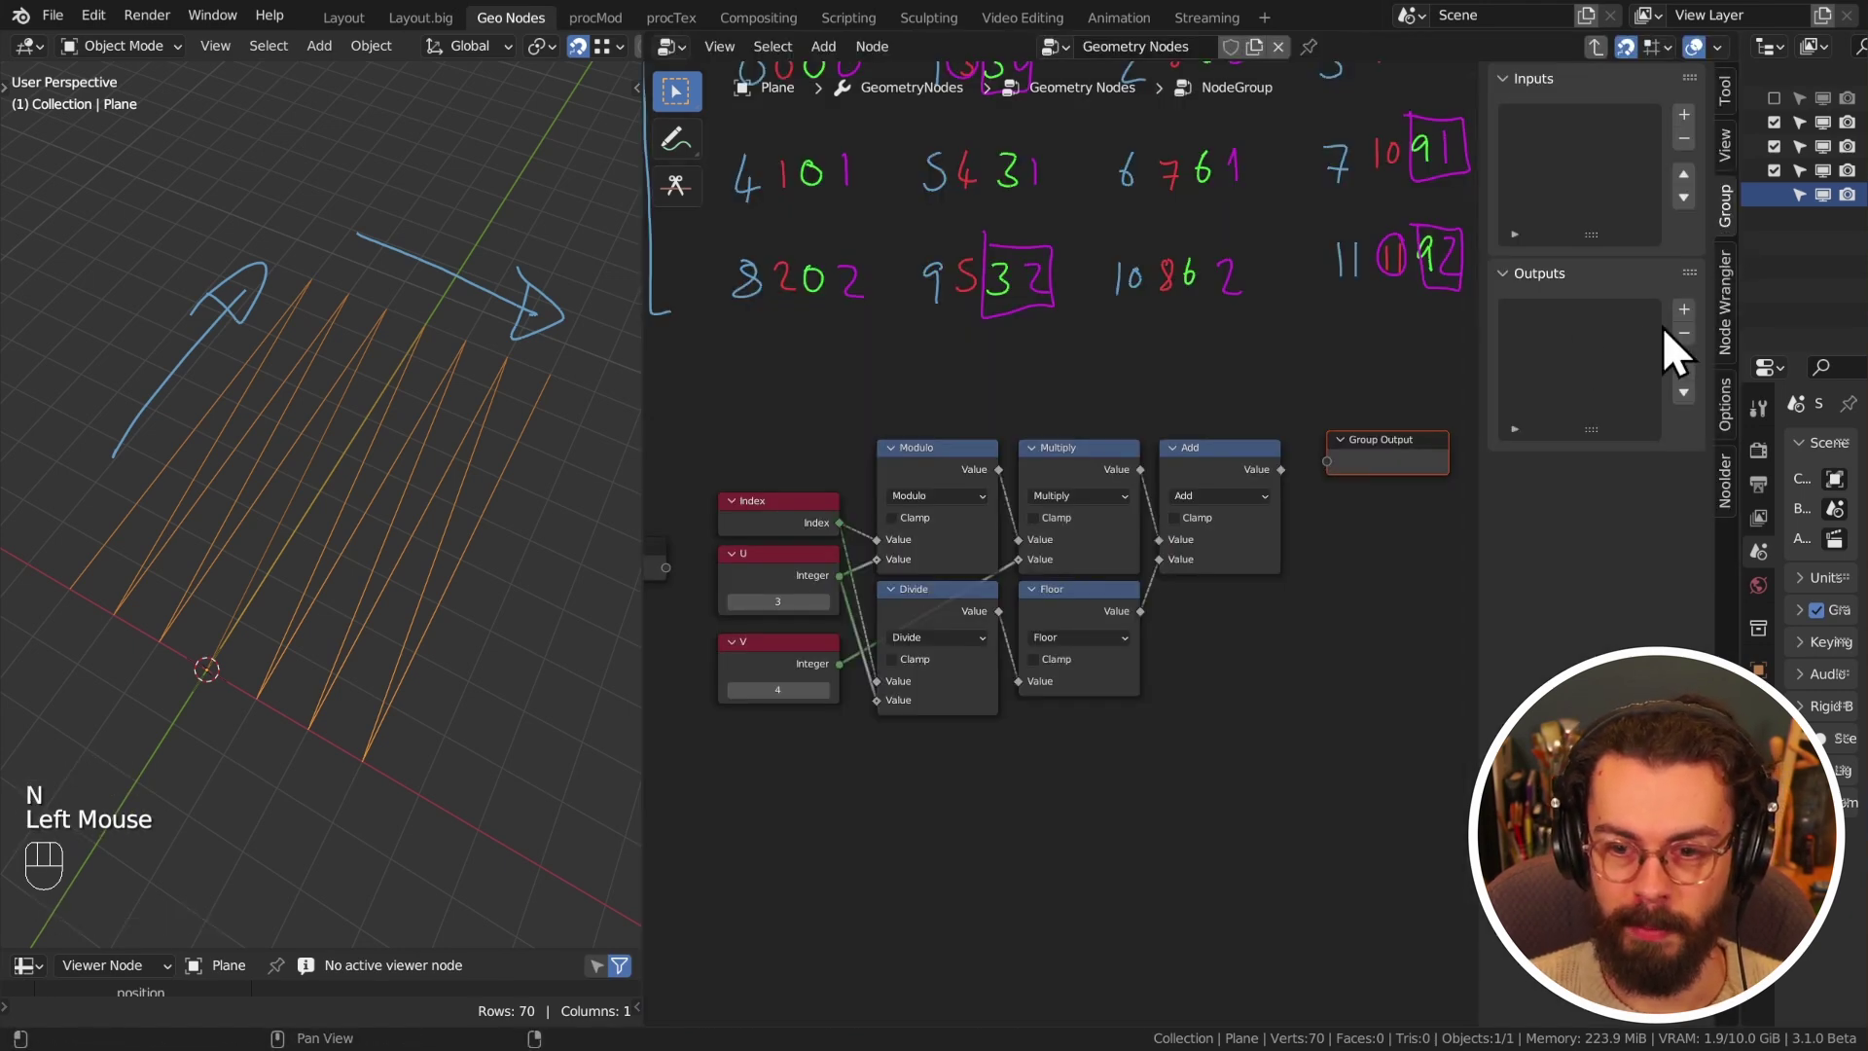
pyautogui.click(1703, 327)
pyautogui.moveTo(1626, 490); pyautogui.dragTo(1672, 567)
pyautogui.moveTo(1289, 495); pyautogui.dragTo(1352, 486)
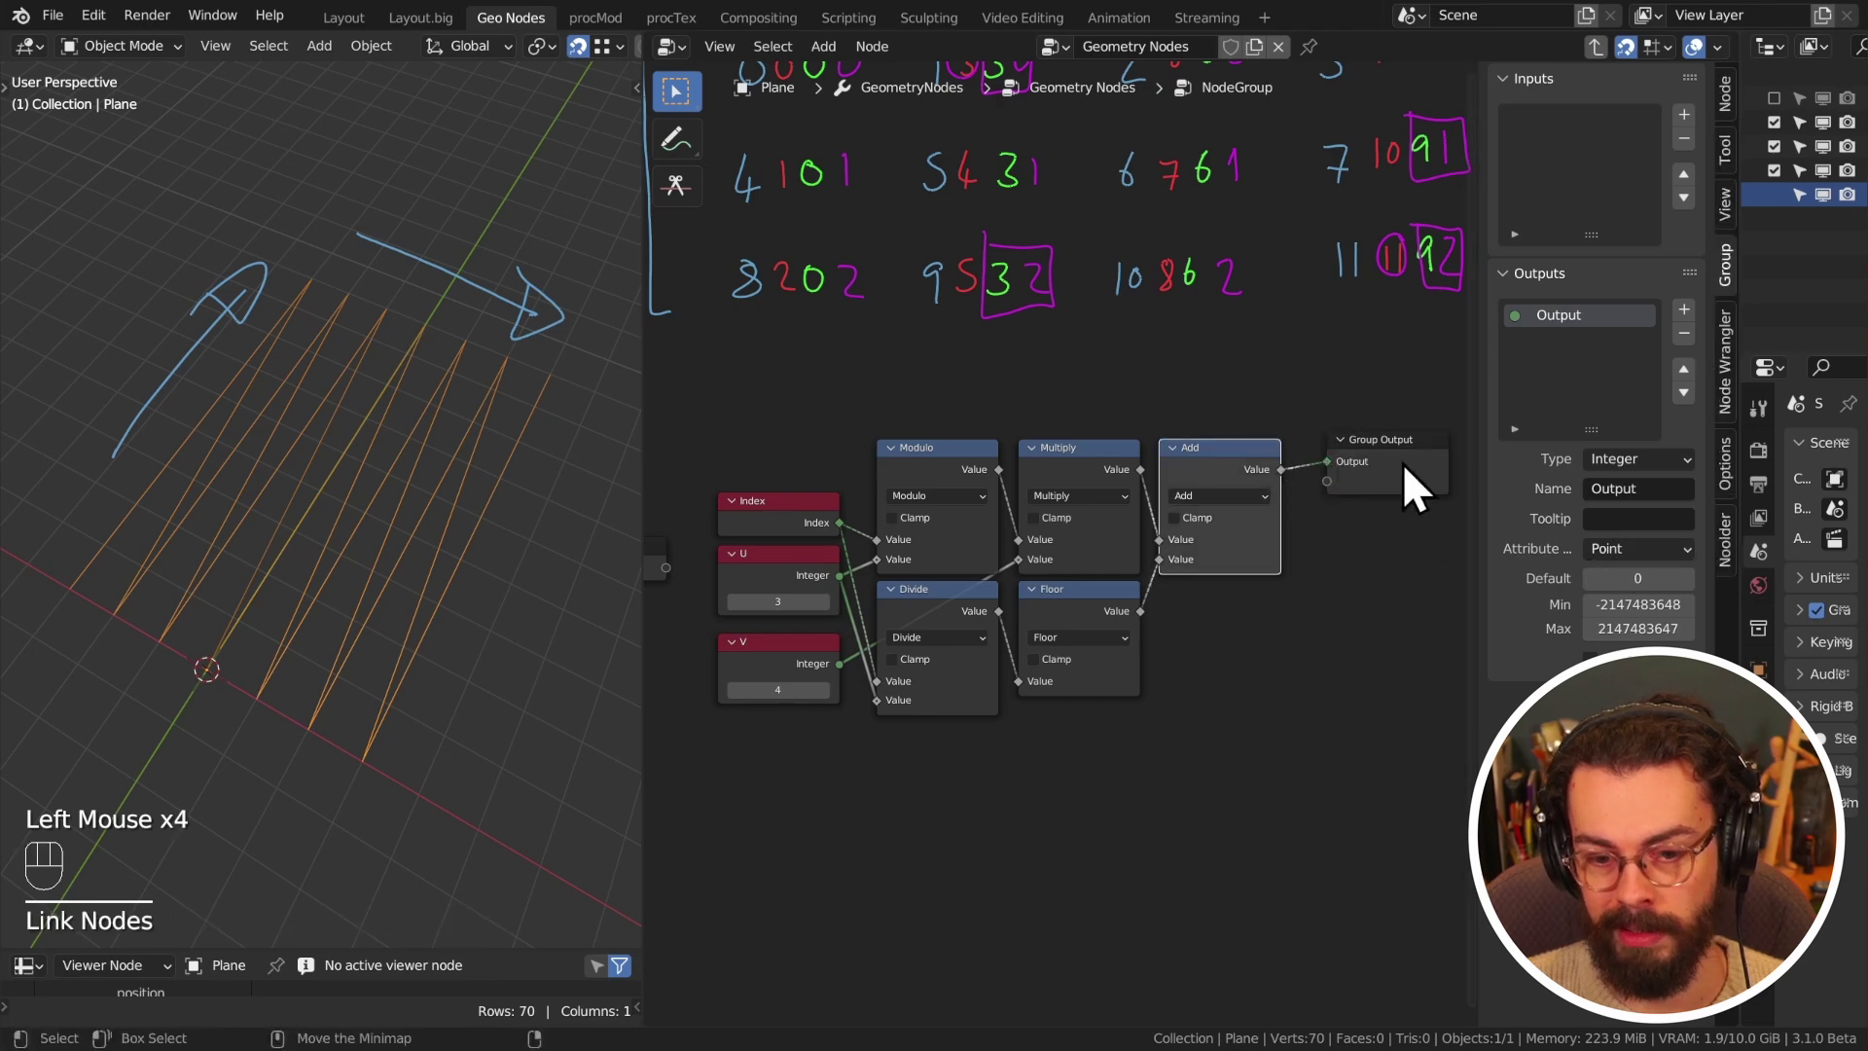
pyautogui.doubleClick(1571, 348)
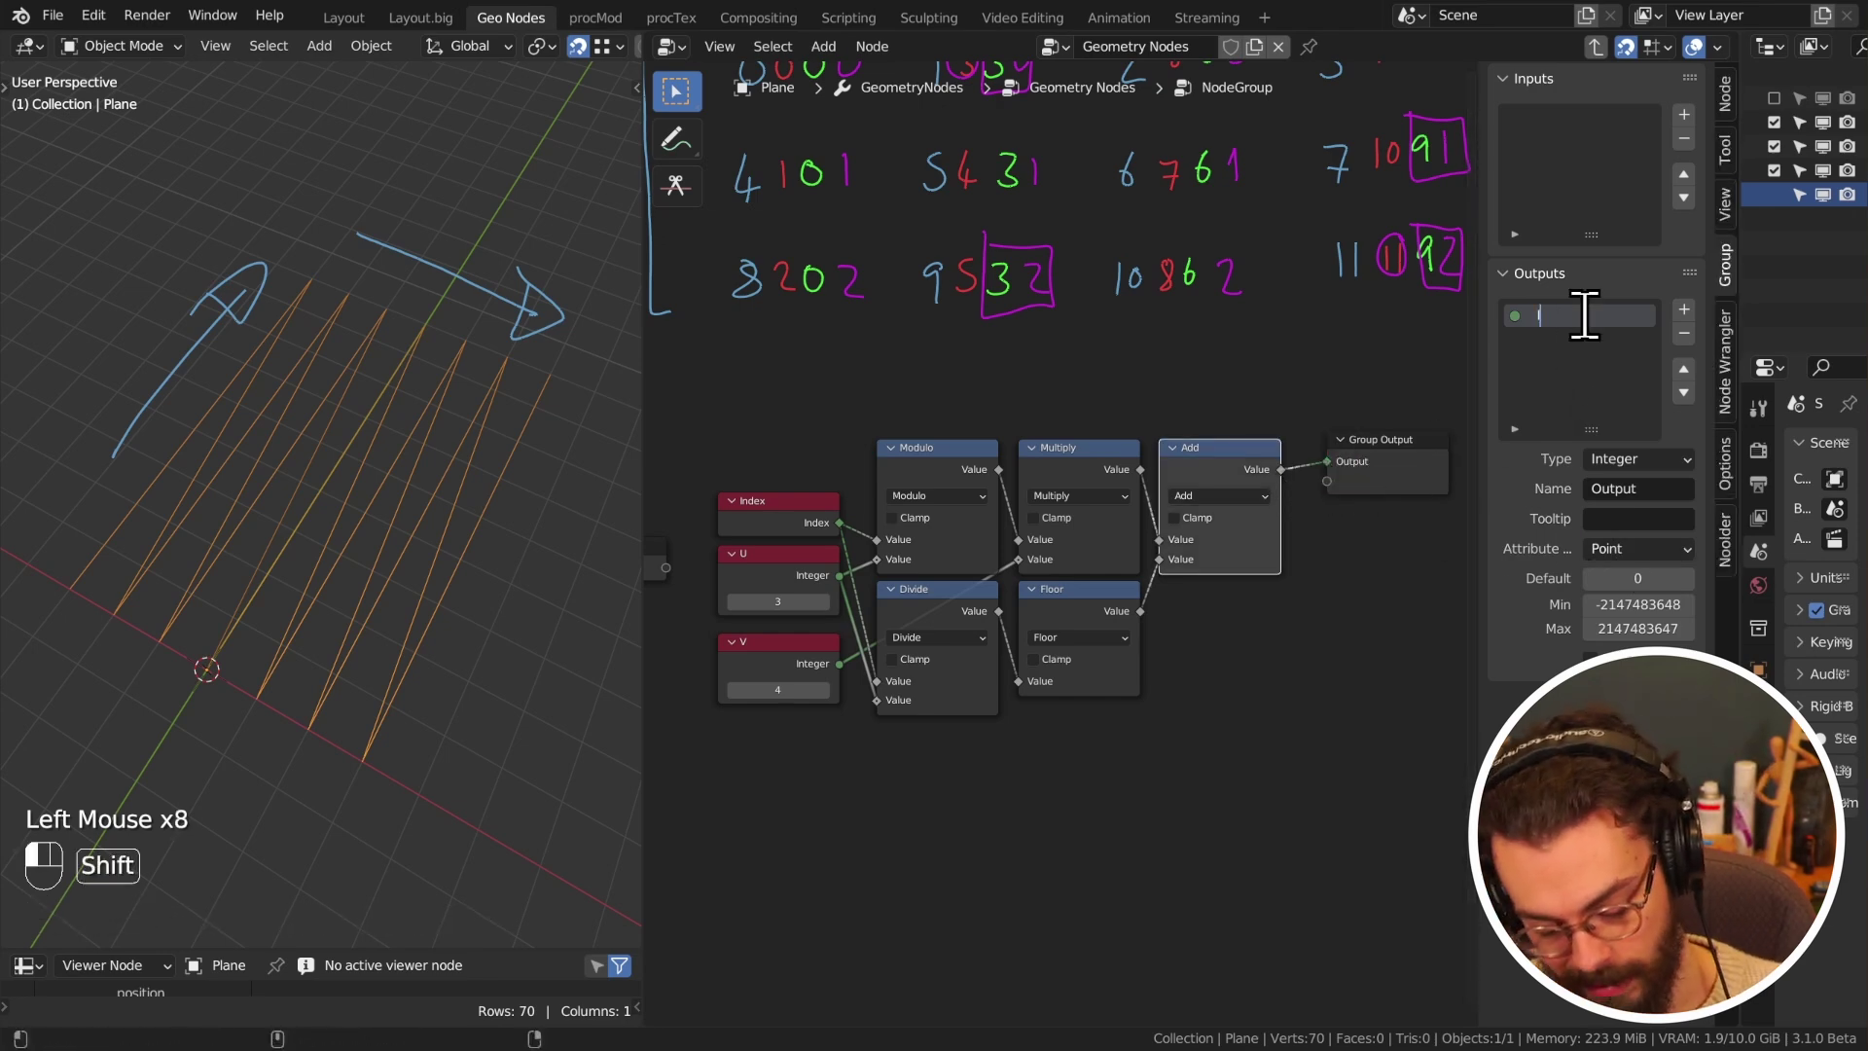
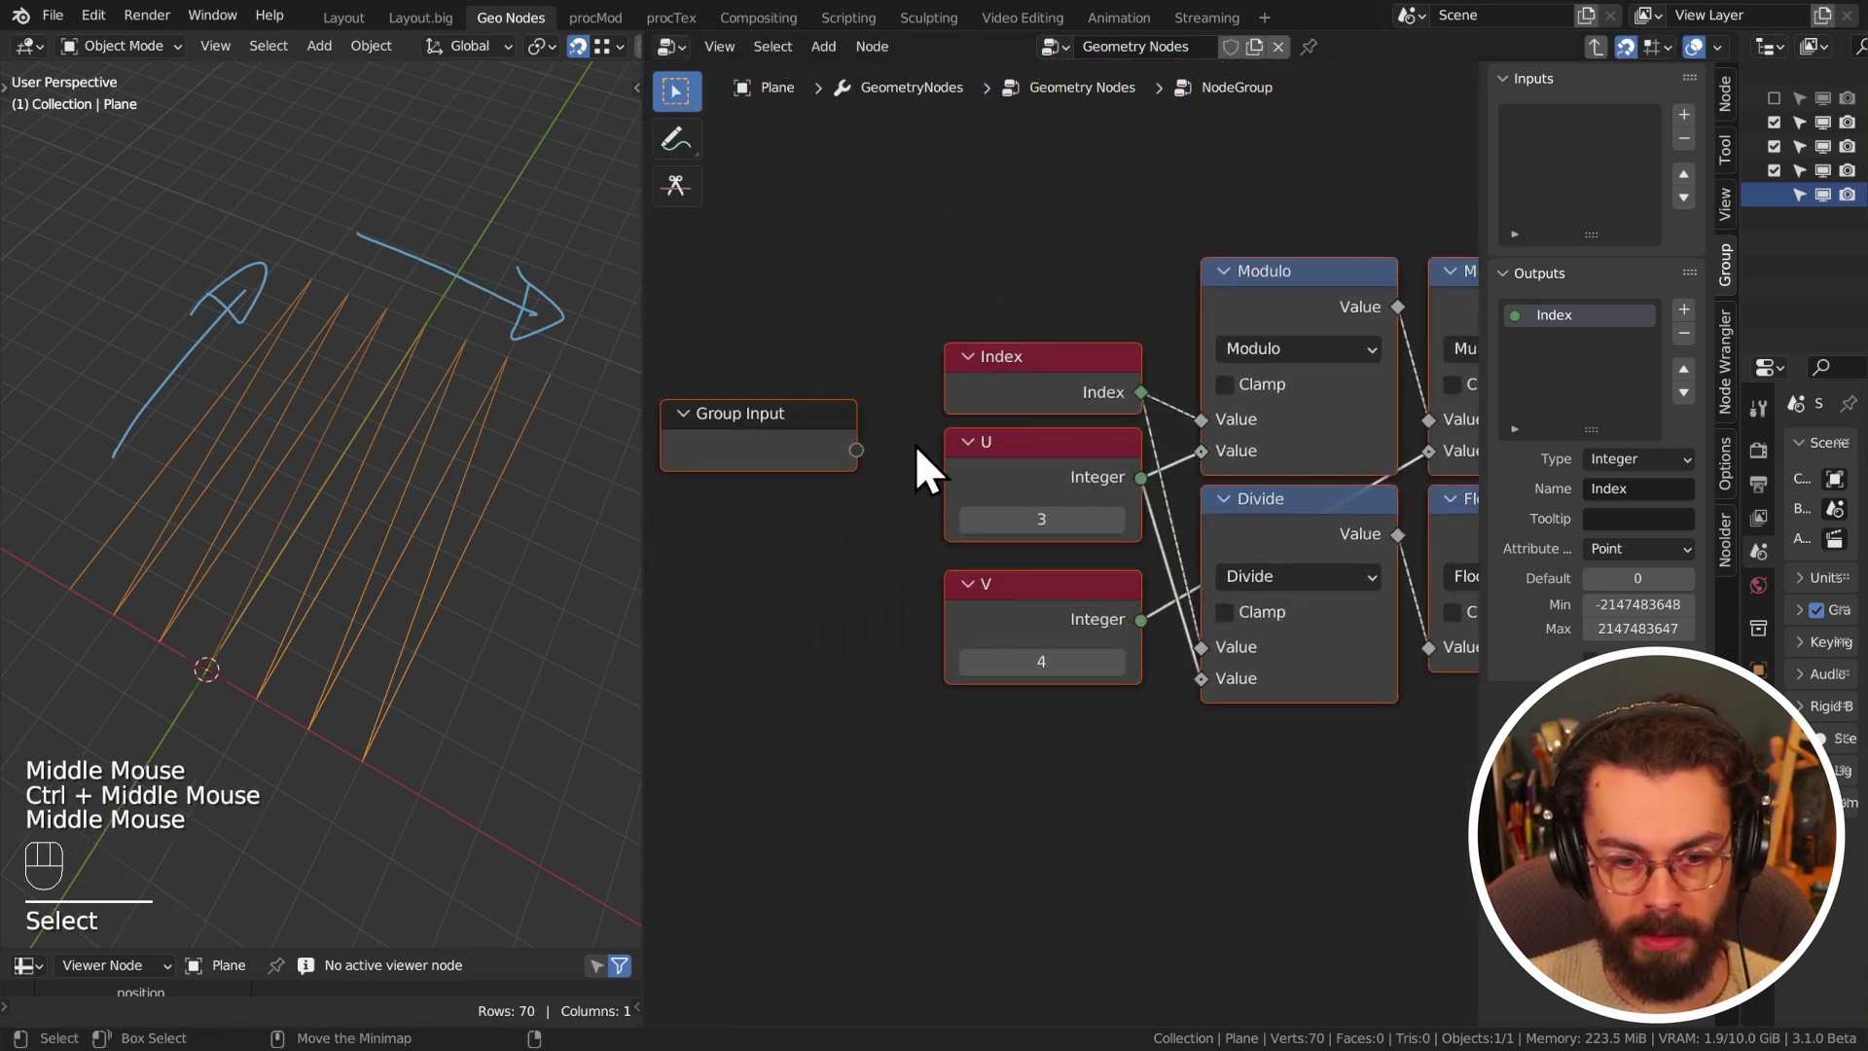
# - Wire a new Group Input socket into the U links, set it to Integer and rename it U
pyautogui.moveTo(873, 482); pyautogui.dragTo(1214, 481)
pyautogui.click(1584, 141)
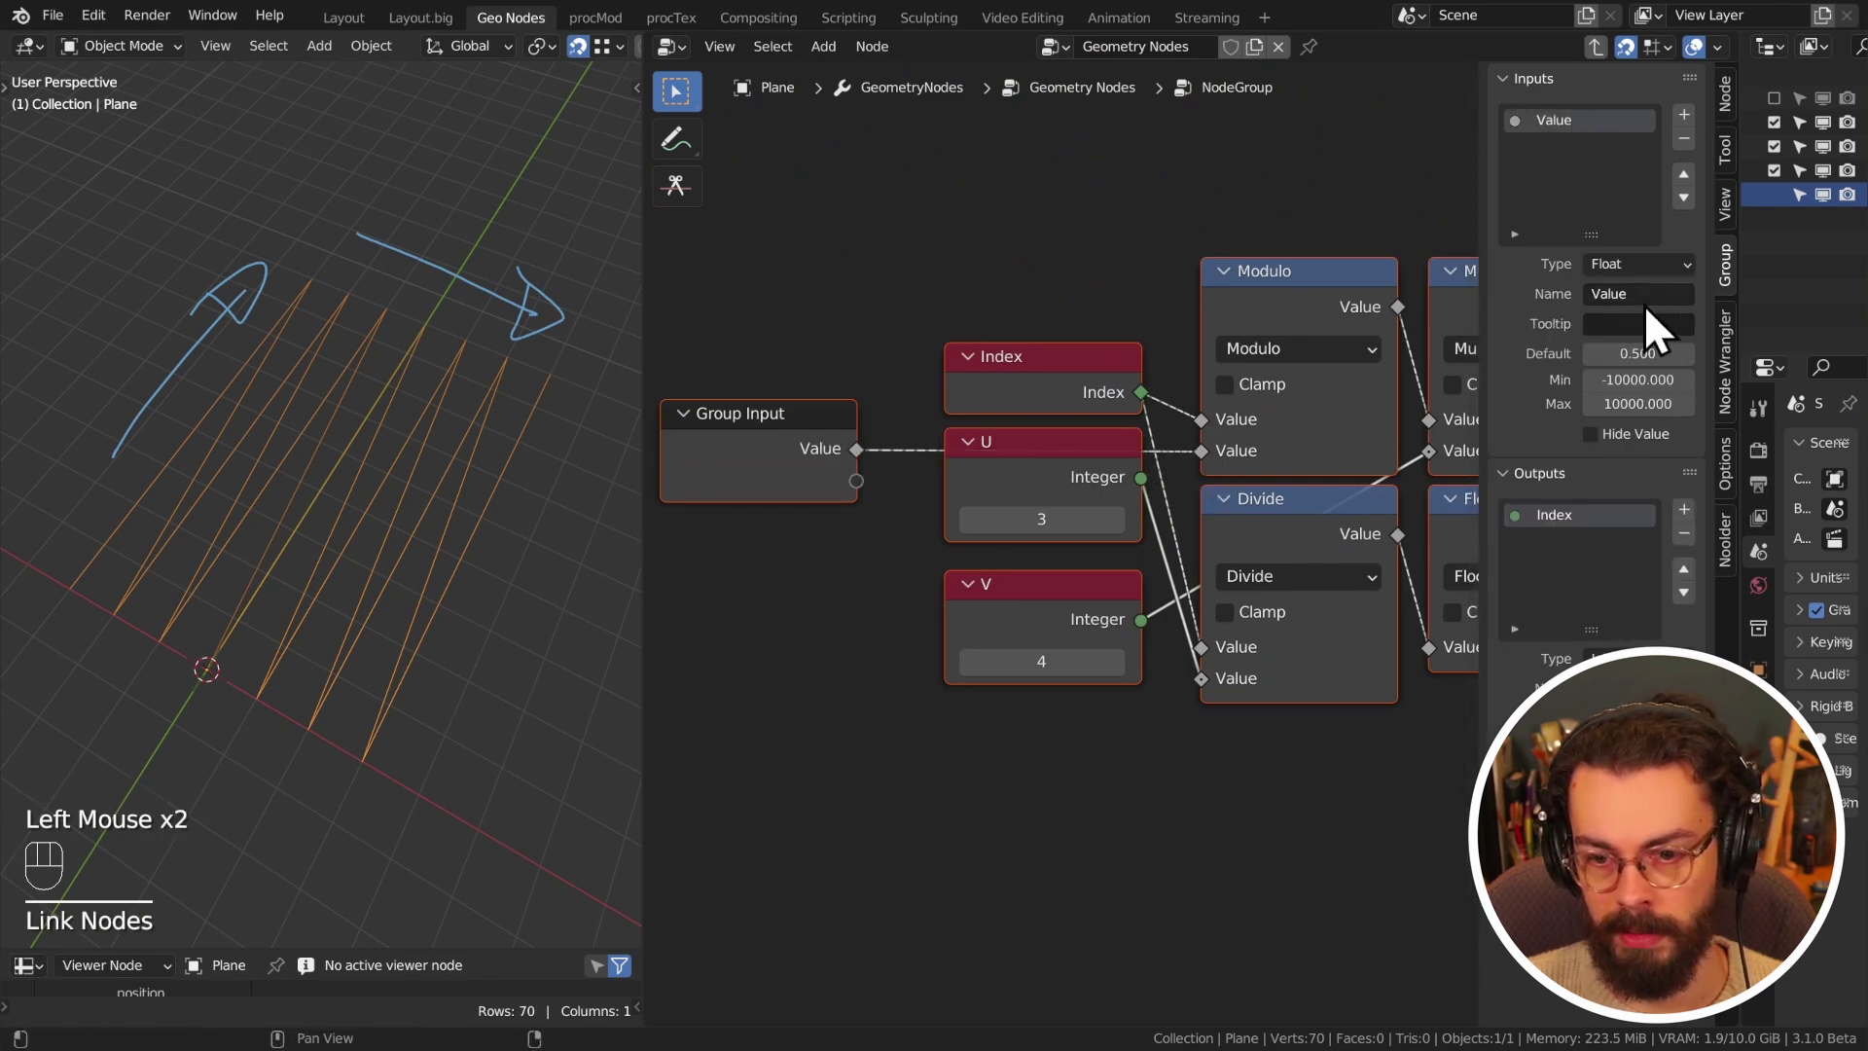
pyautogui.moveTo(1661, 314); pyautogui.dragTo(1666, 284)
pyautogui.moveTo(1666, 288); pyautogui.dragTo(1676, 359)
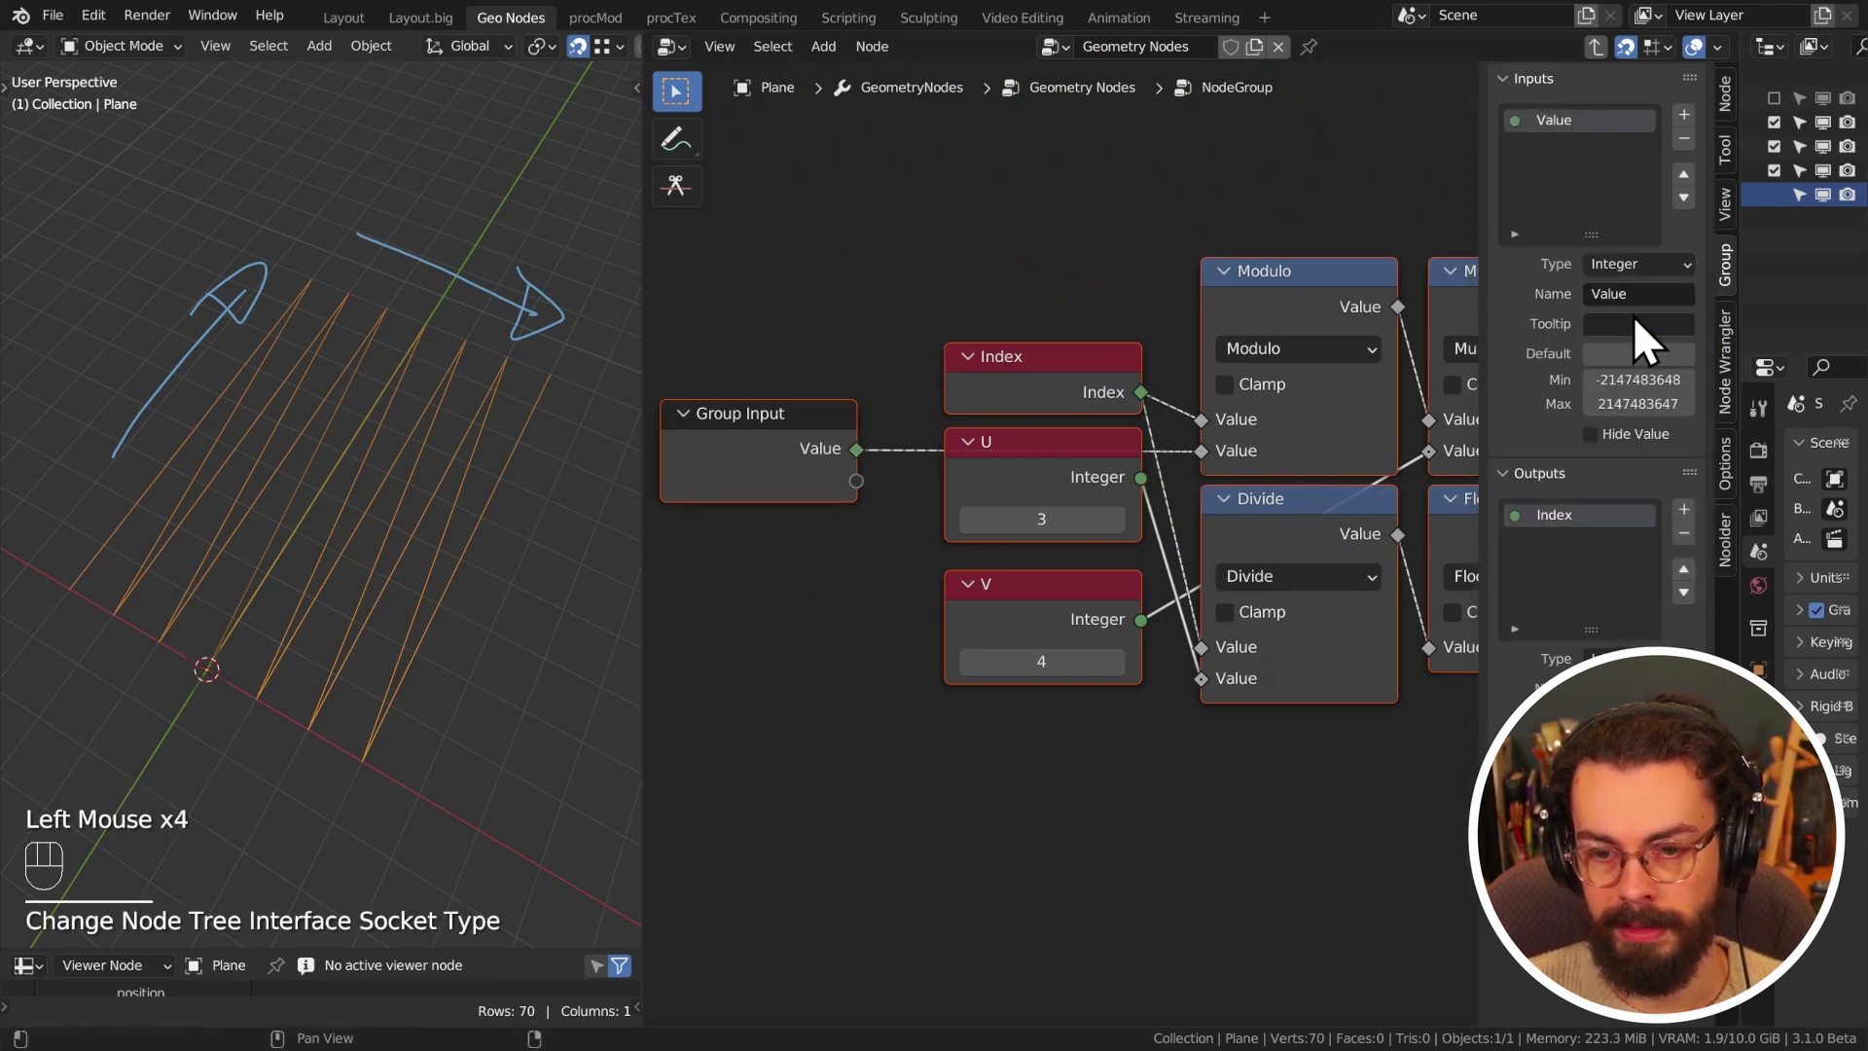
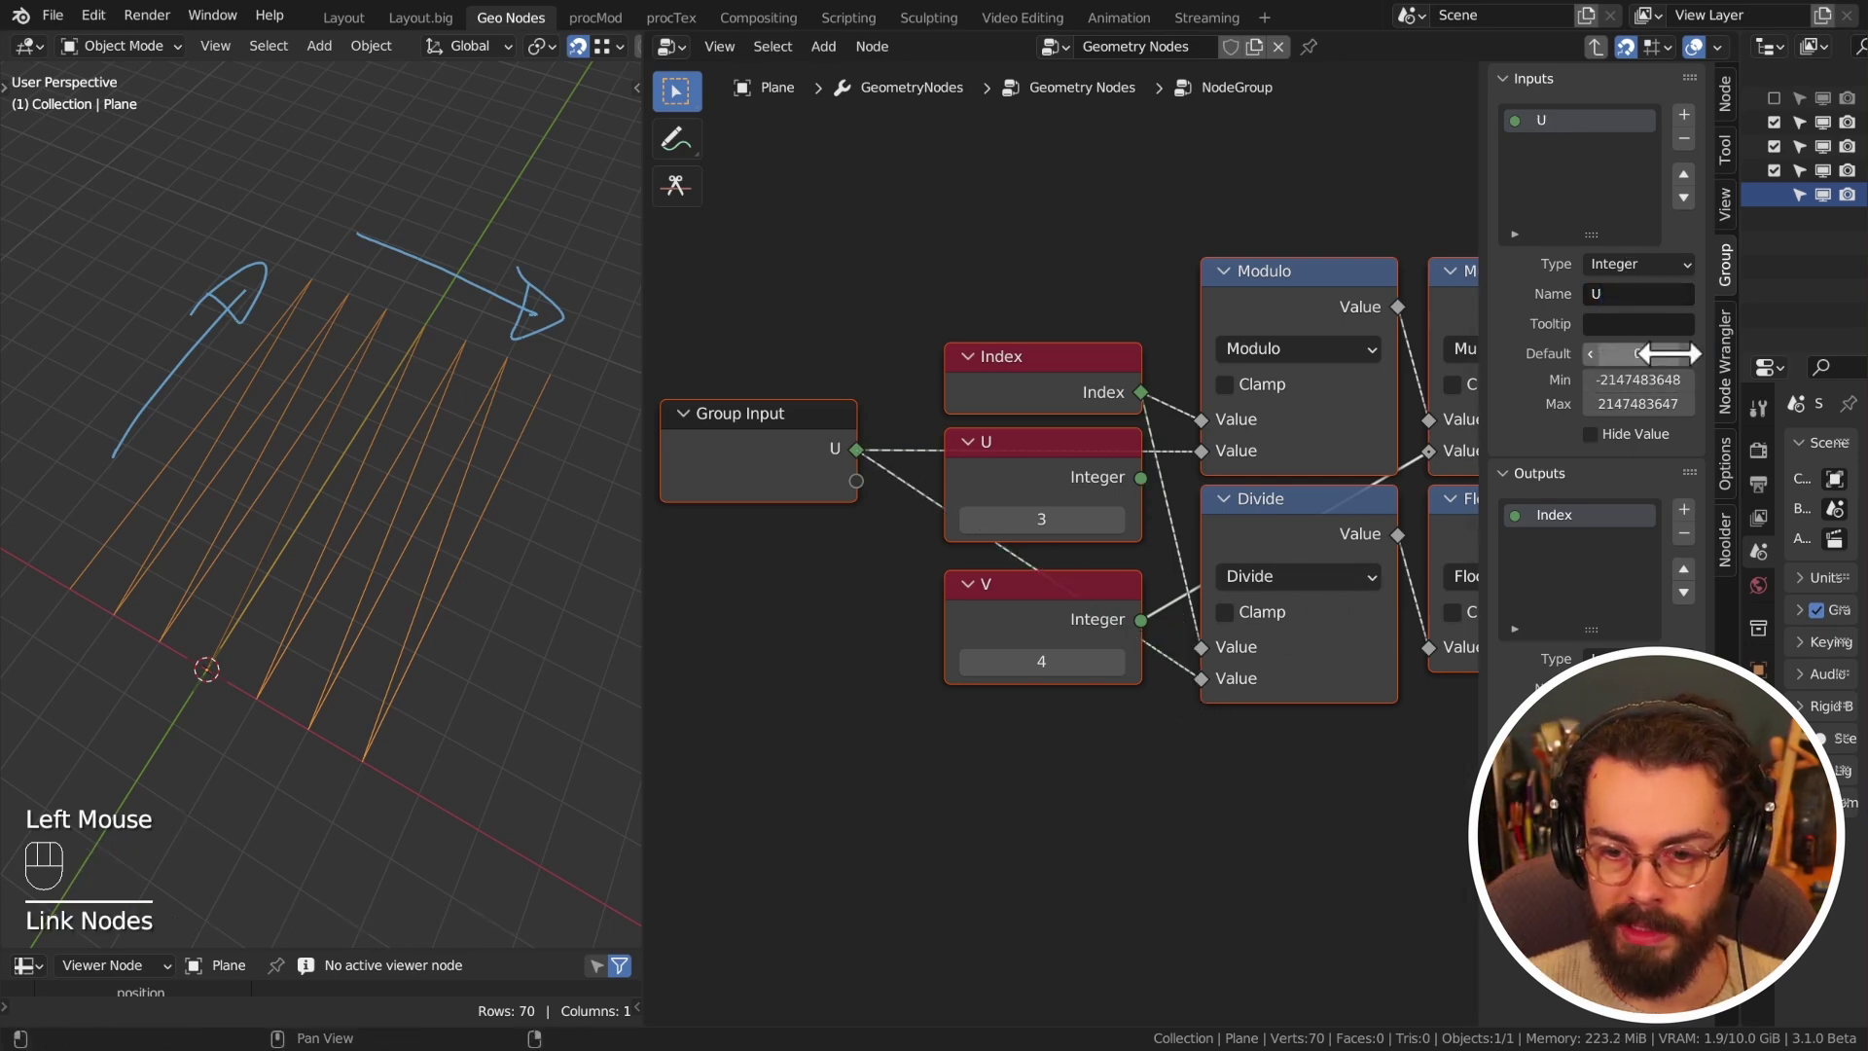
pyautogui.doubleClick(1700, 381)
# - Add a second integer group input V replacing the inner value node
pyautogui.click(1097, 481)
pyautogui.press('x')
pyautogui.press('ctrl+z')
pyautogui.moveTo(870, 509); pyautogui.dragTo(1424, 488)
pyautogui.click(1577, 181)
pyautogui.moveTo(1586, 170); pyautogui.dragTo(1657, 371)
pyautogui.click(1648, 322)
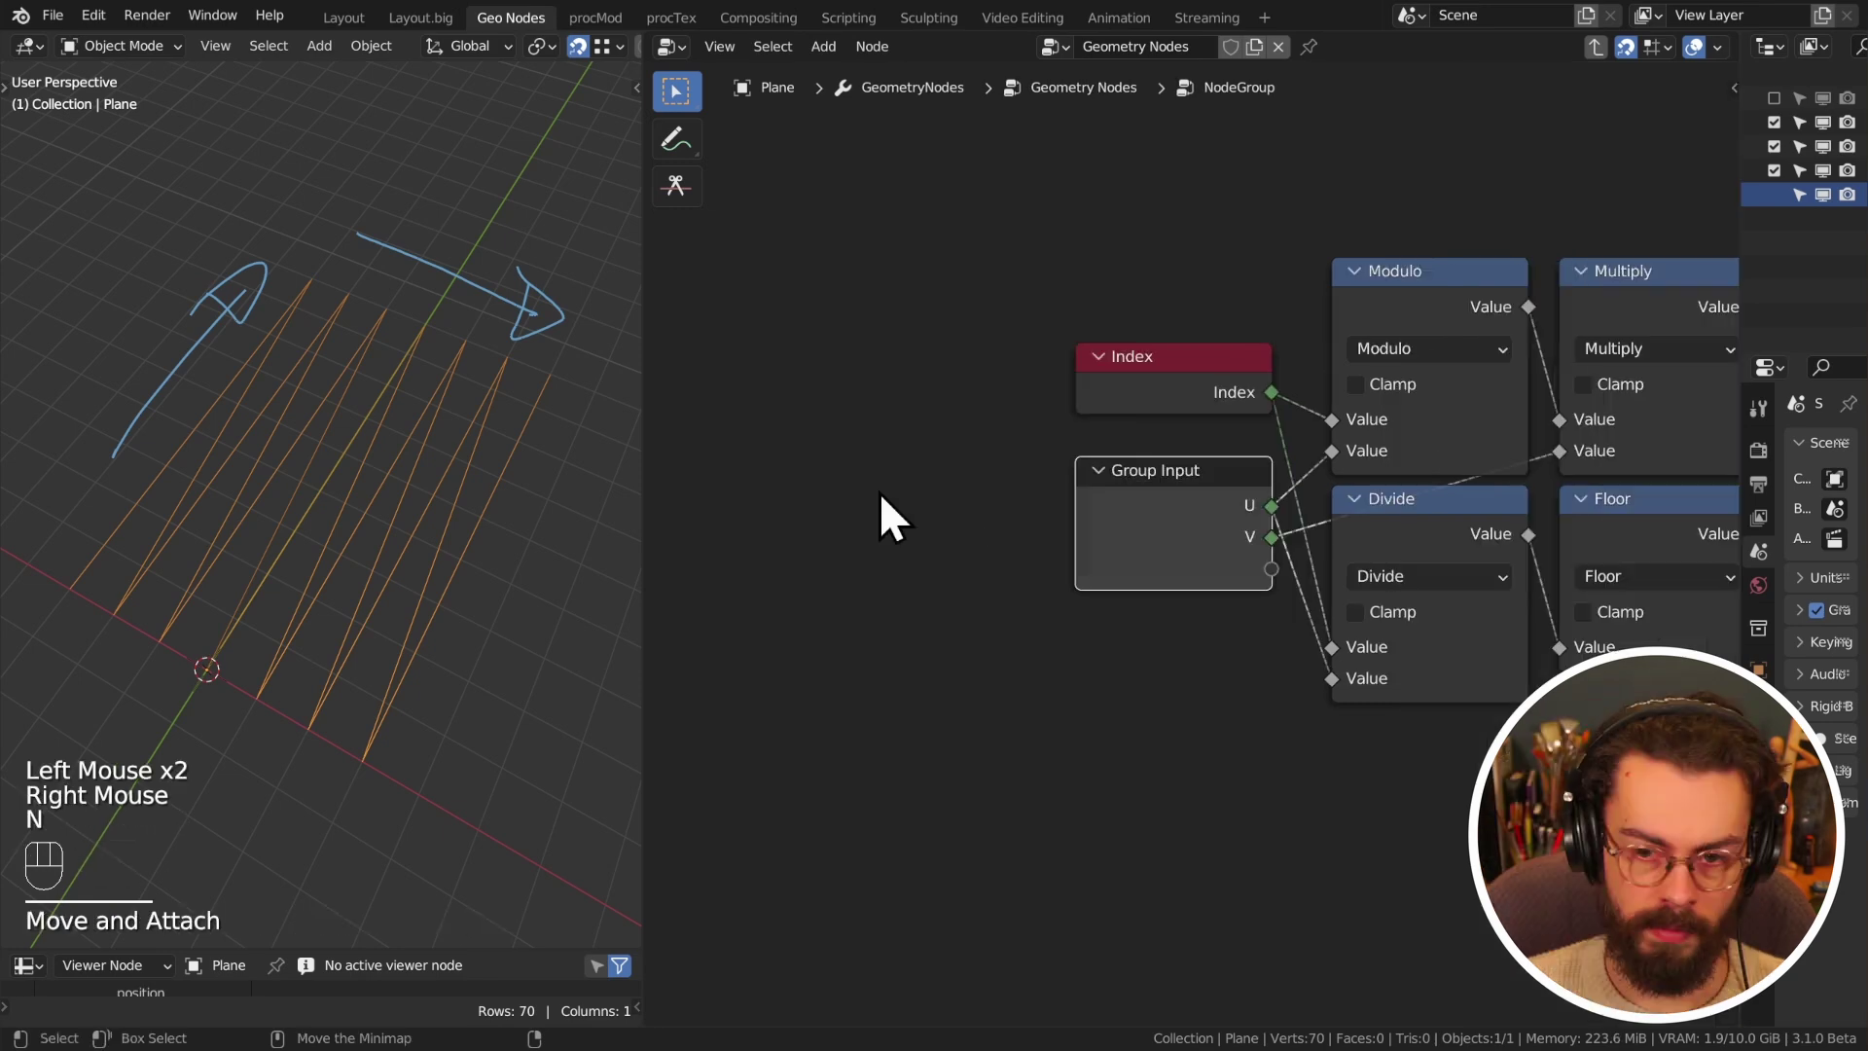
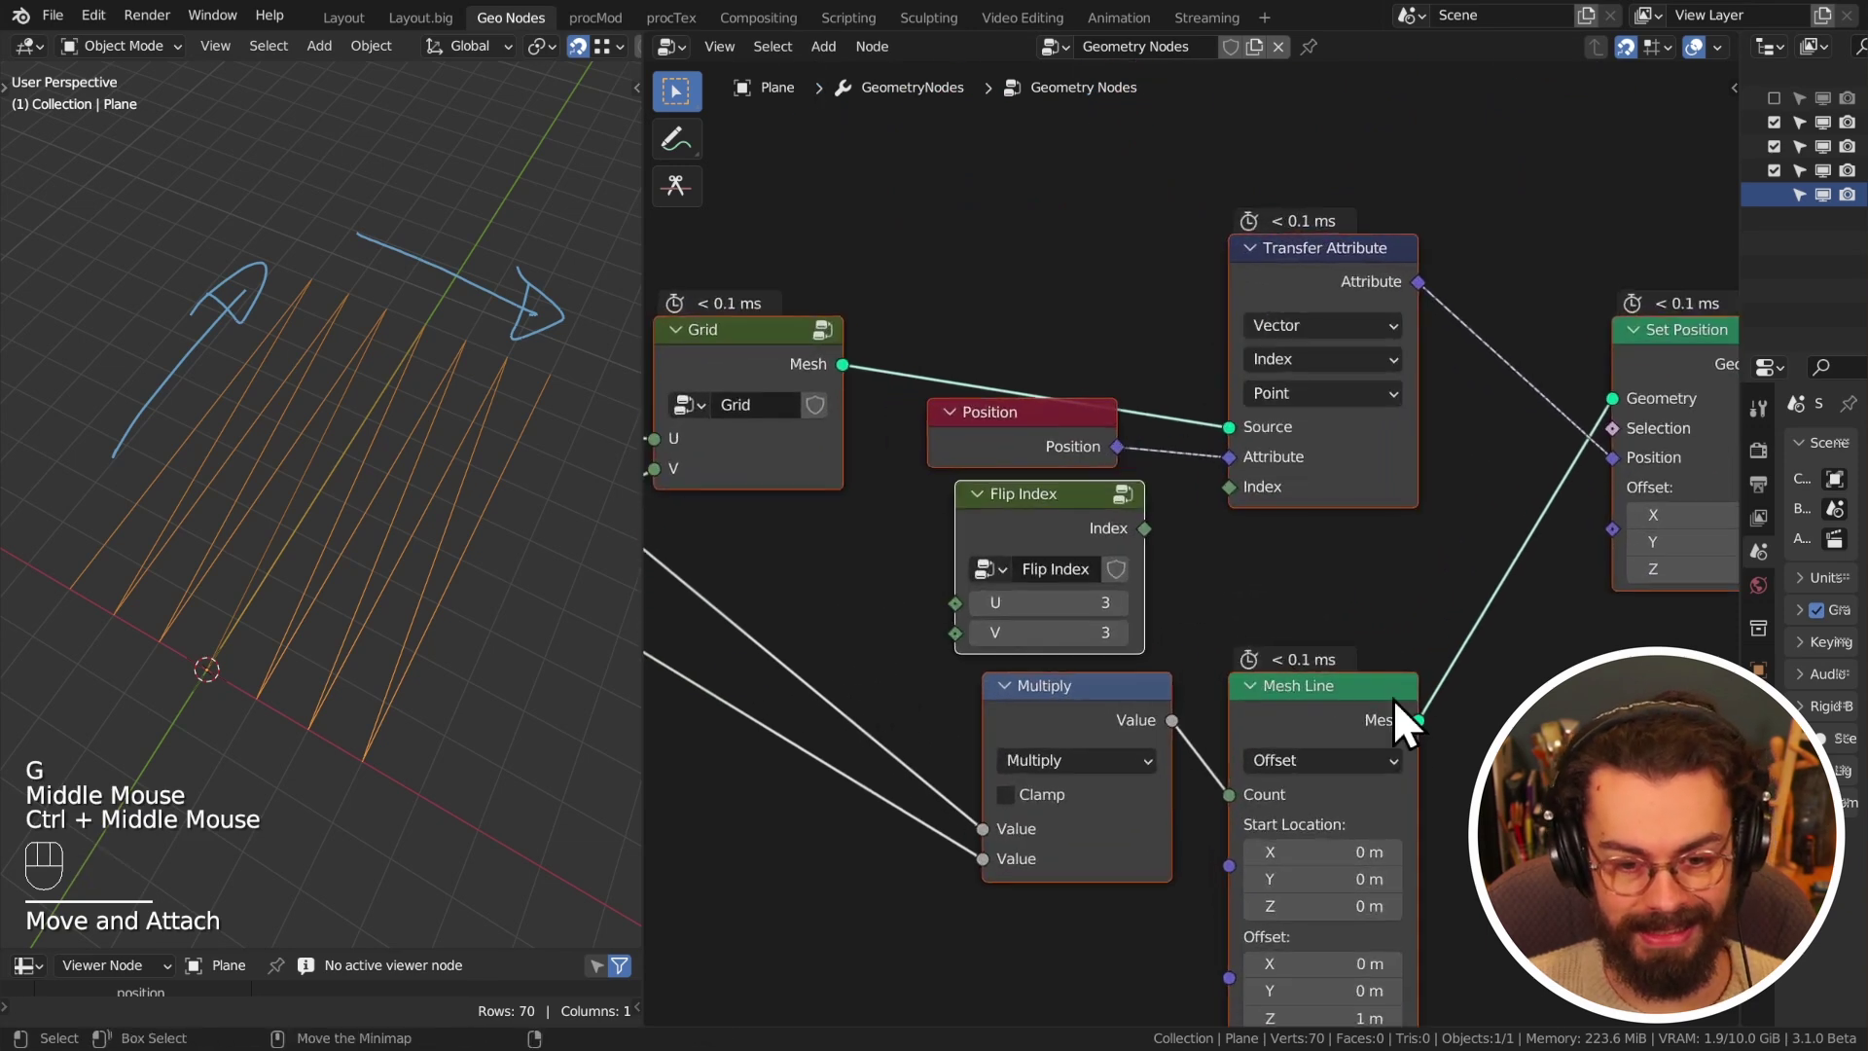
# - Wire Flip Index's Index into Transfer Attribute and feed the grid's U and V integers into Flip Index
pyautogui.click(1274, 510)
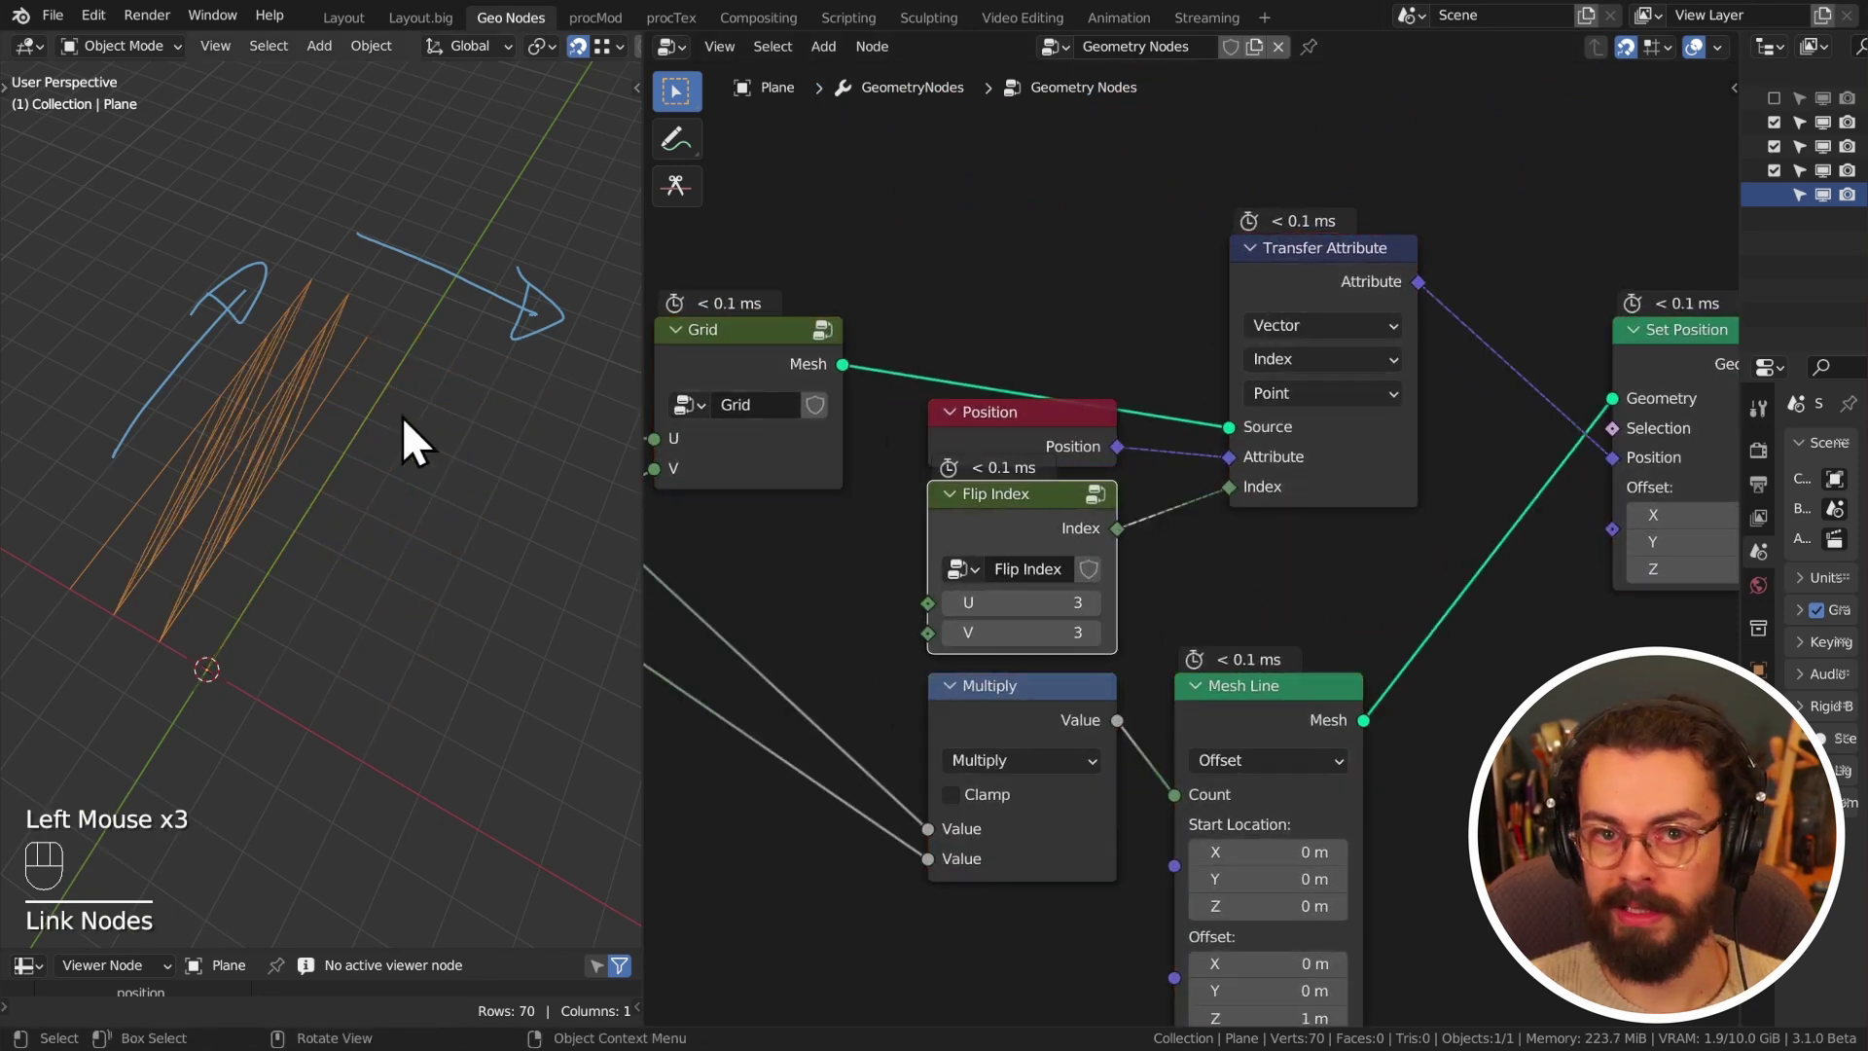
pyautogui.moveTo(966, 485); pyautogui.dragTo(1200, 463)
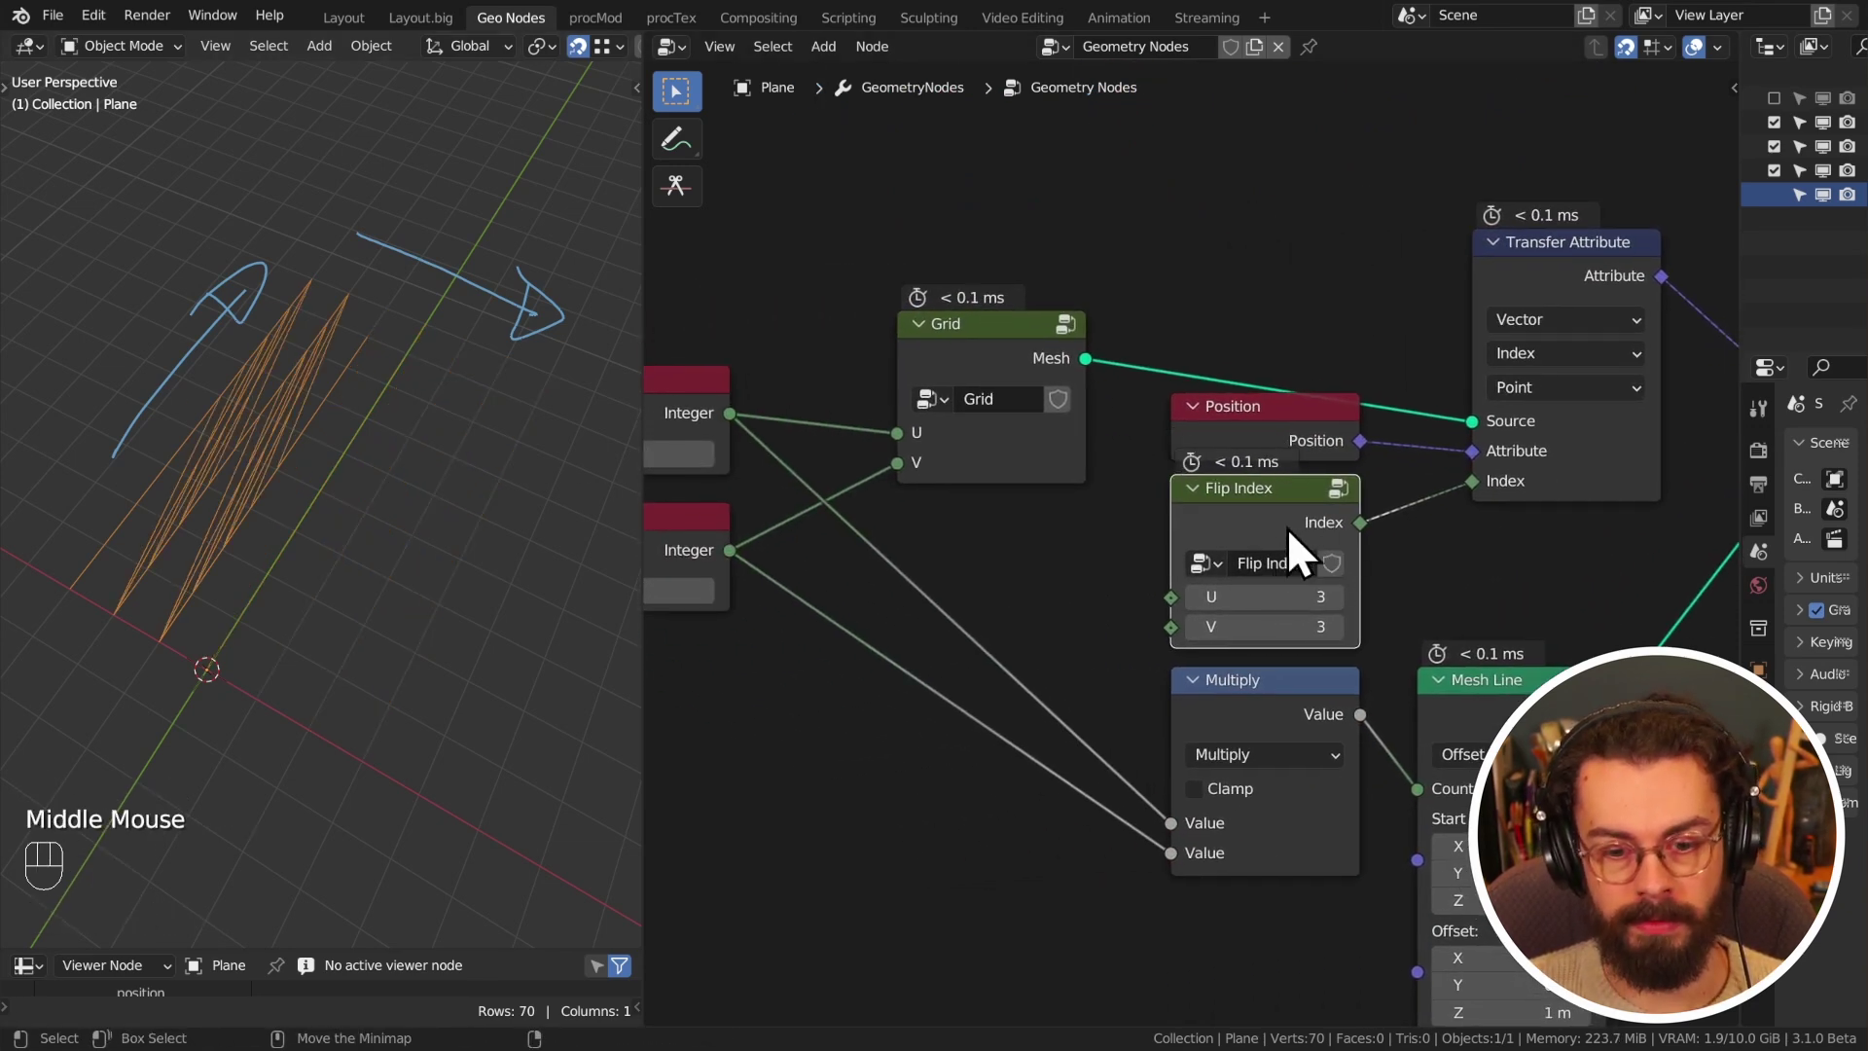
pyautogui.click(1309, 429)
pyautogui.moveTo(1105, 506); pyautogui.dragTo(1210, 508)
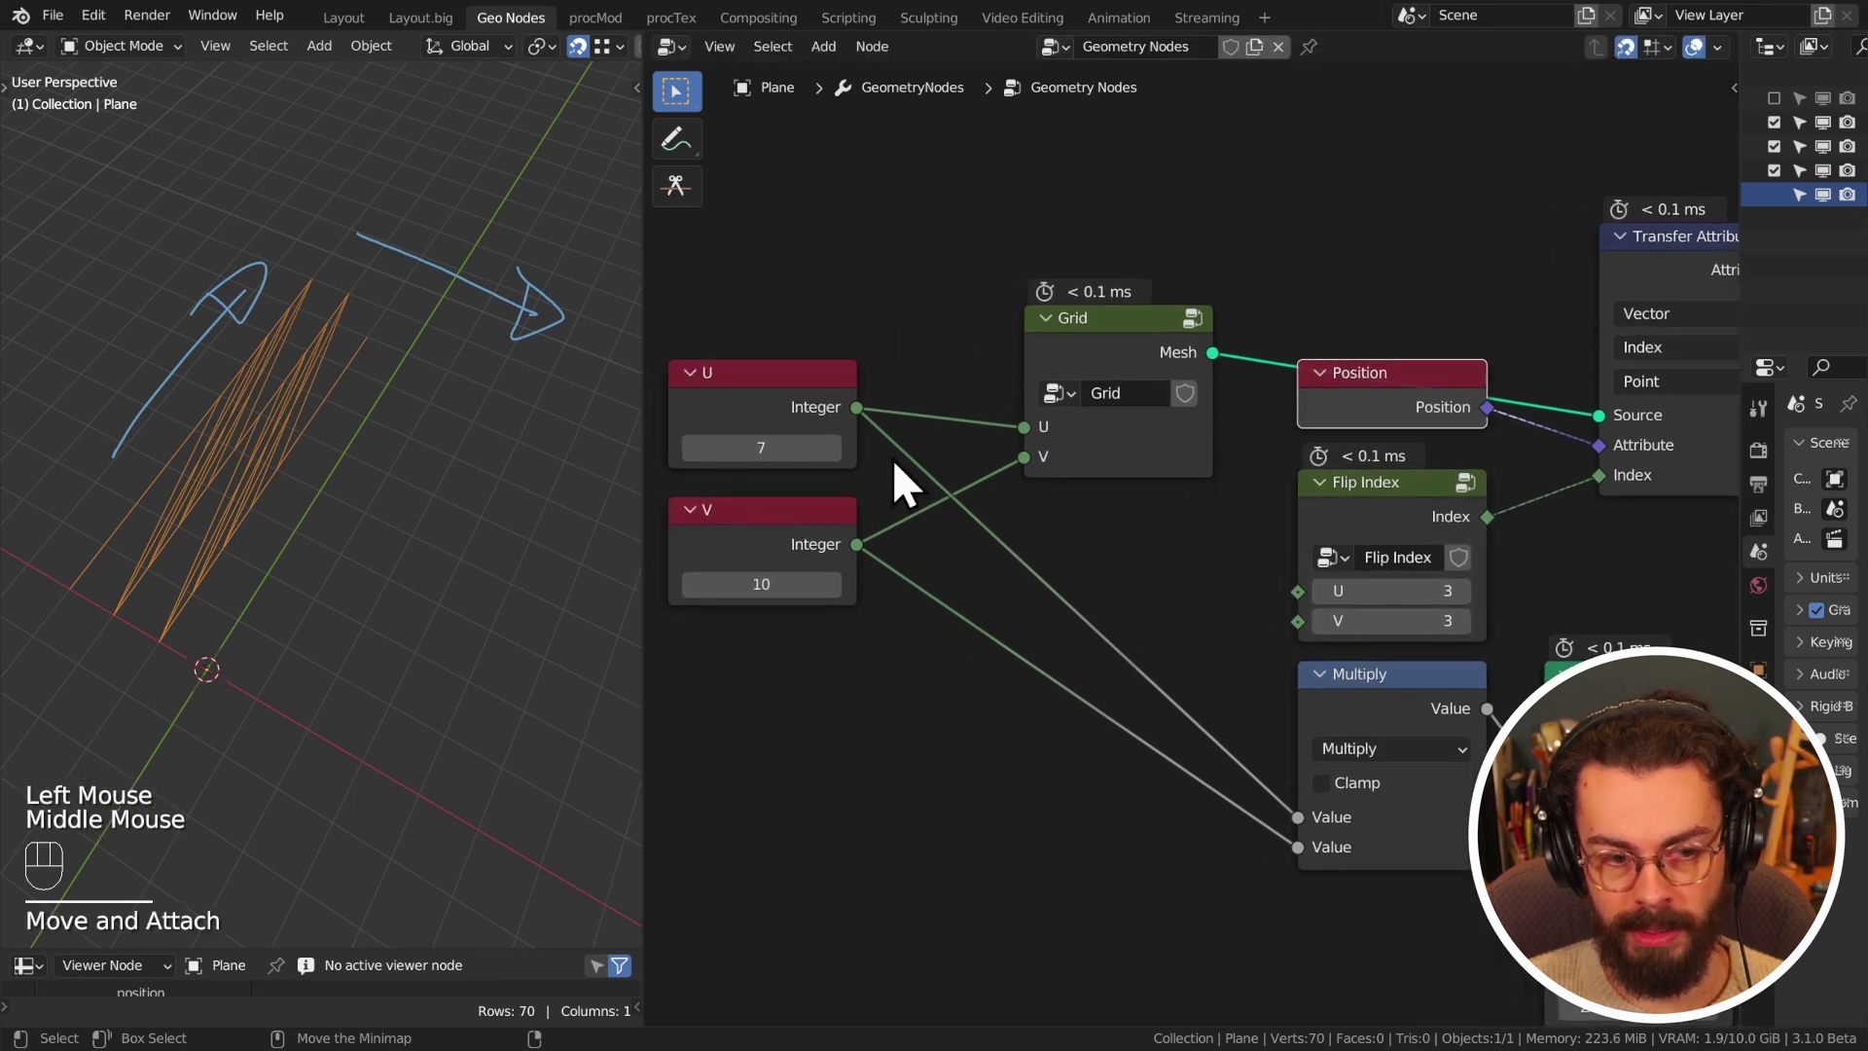
pyautogui.moveTo(868, 434); pyautogui.dragTo(1314, 647)
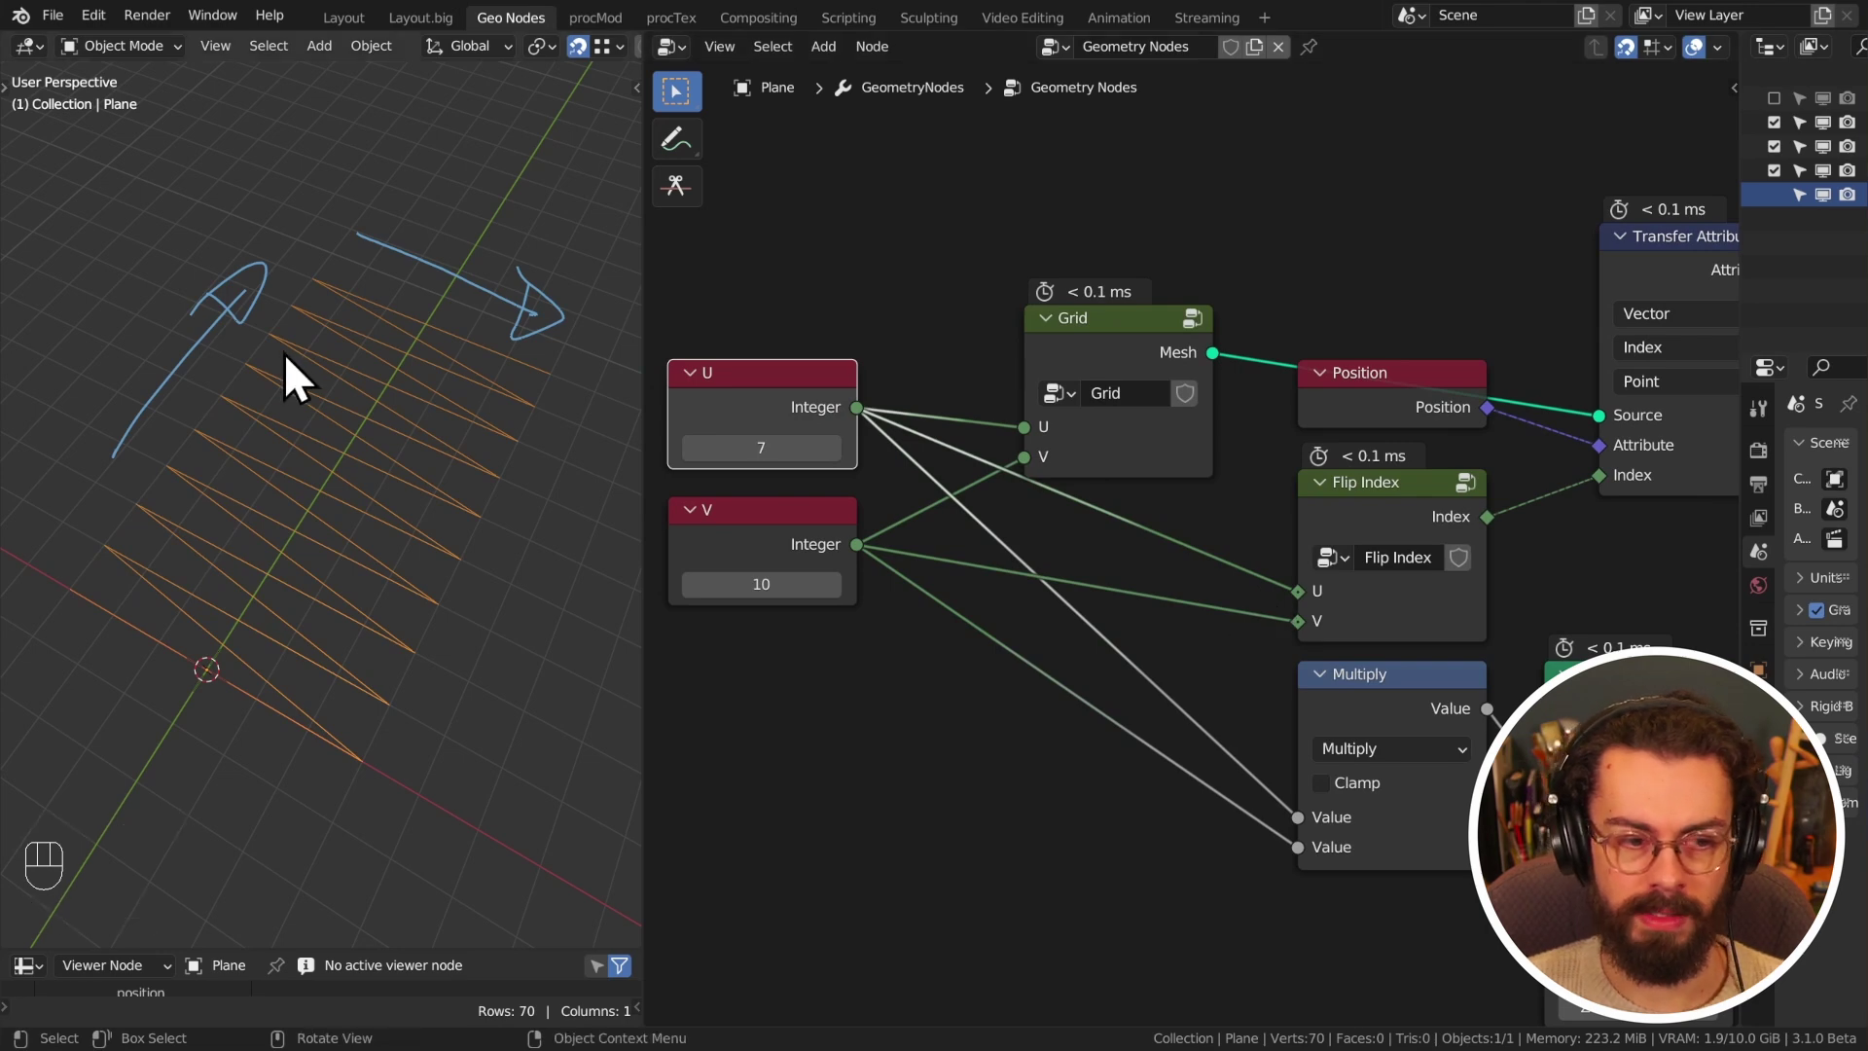
# - Cut the link from Flip Index to Transfer Attribute's Index to compare the line order
pyautogui.middleClick(1287, 470)
pyautogui.rightClick(1433, 493)
pyautogui.click(1396, 534)
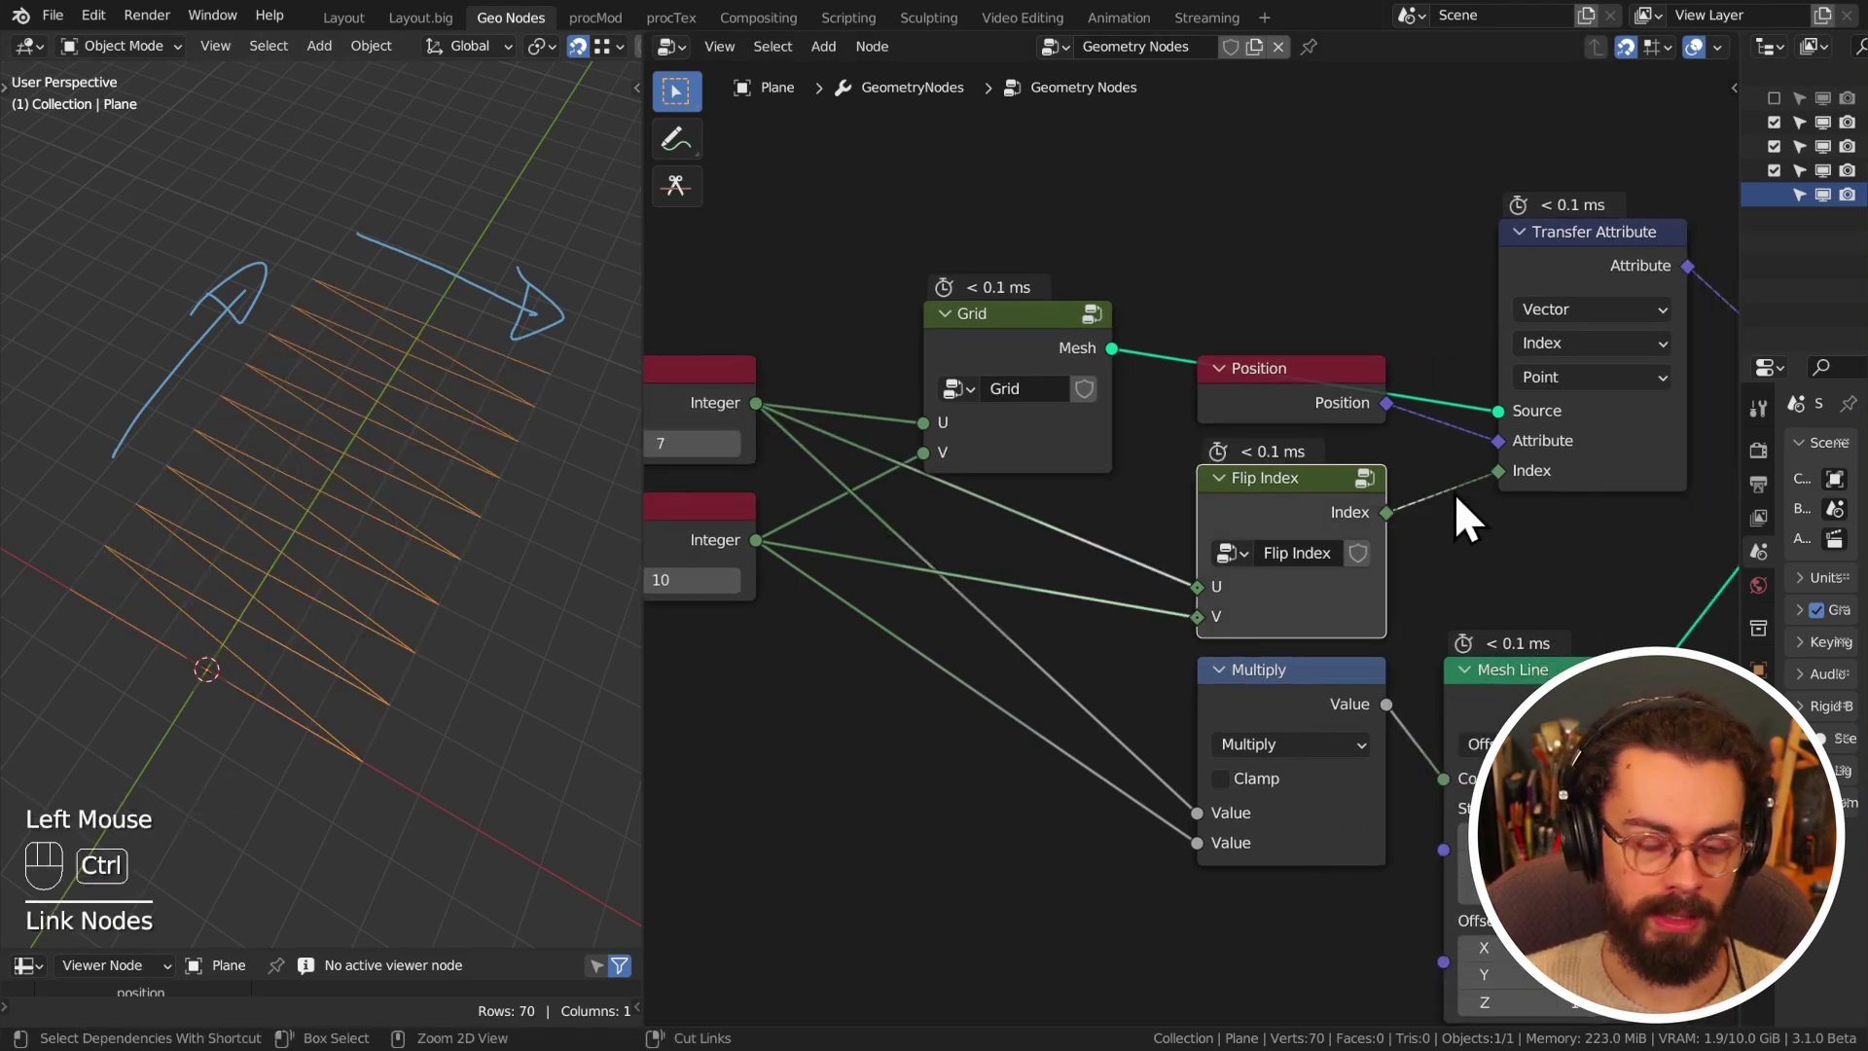